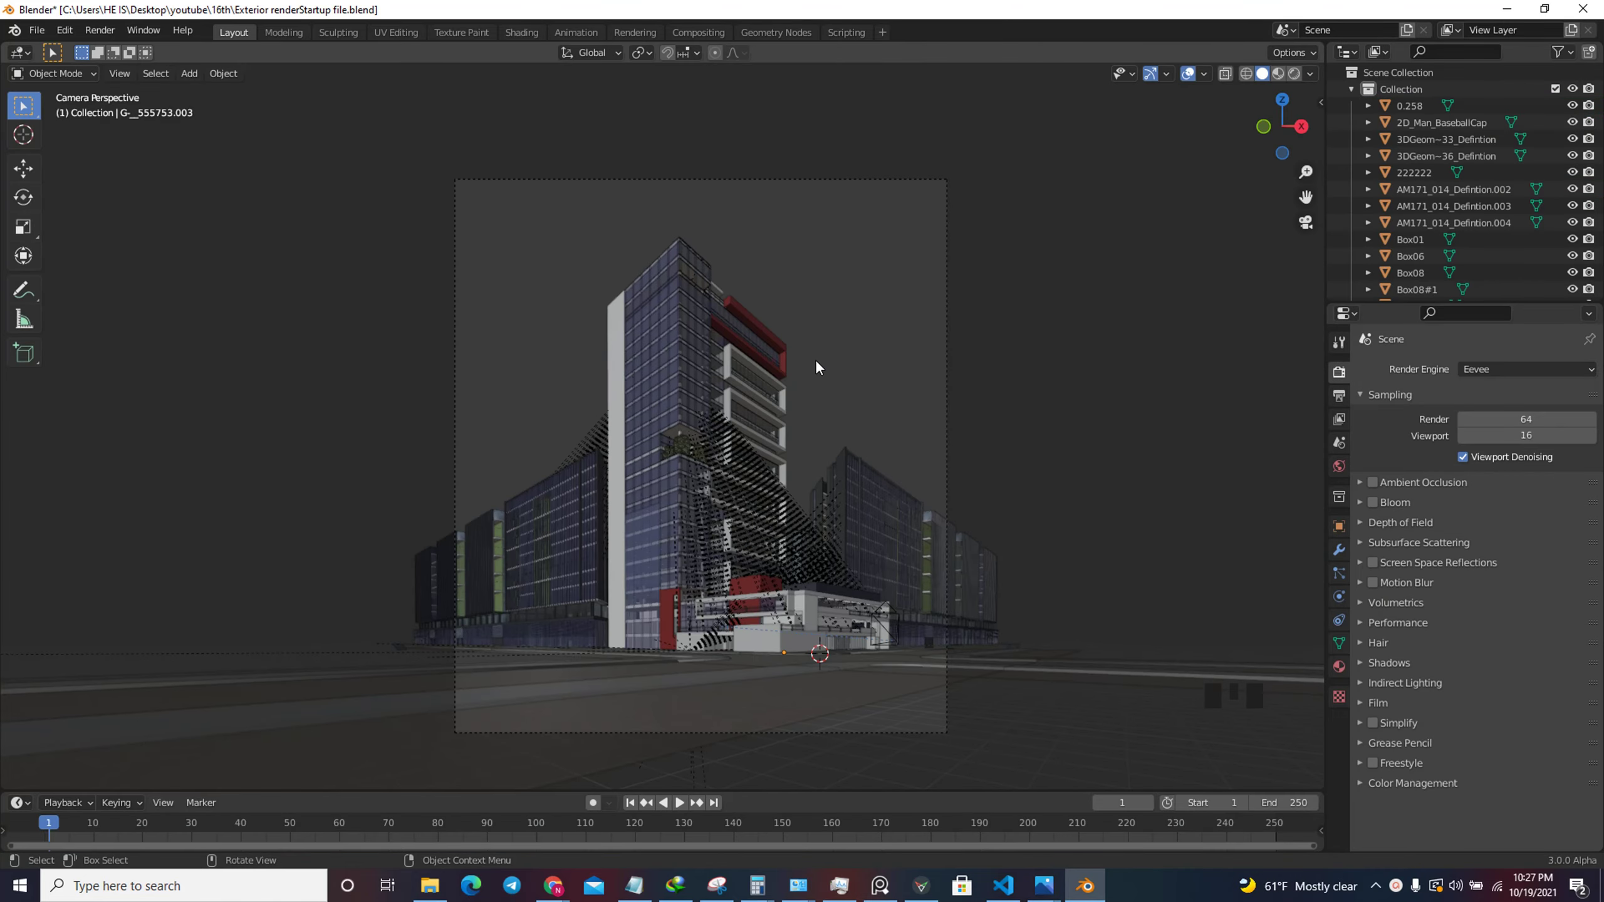
Zoom around the camera framing and select the scene camera.
{"action": "scroll", "scroll_direction": "up", "scroll_amount": 3}
{"action": "scroll", "scroll_direction": "down", "scroll_amount": 3}
{"action": "scroll", "scroll_direction": "up", "scroll_amount": 3}
{"action": "scroll", "scroll_direction": "up", "scroll_amount": 3}
{"action": "scroll", "scroll_direction": "down", "scroll_amount": 3}
{"action": "scroll", "scroll_direction": "down", "scroll_amount": 3}
{"action": "scroll", "scroll_direction": "up", "scroll_amount": 3}
{"action": "left_click", "coordinate": [1267, 139]}
Leave the camera view for a free User Perspective over the whole street layout.
{"action": "scroll", "scroll_direction": "down", "scroll_amount": 3}
{"action": "key", "text": "KP_0"}
{"action": "scroll", "scroll_direction": "down", "scroll_amount": 3}
{"action": "left_click", "coordinate": [897, 177]}
{"action": "left_click", "coordinate": [904, 173]}
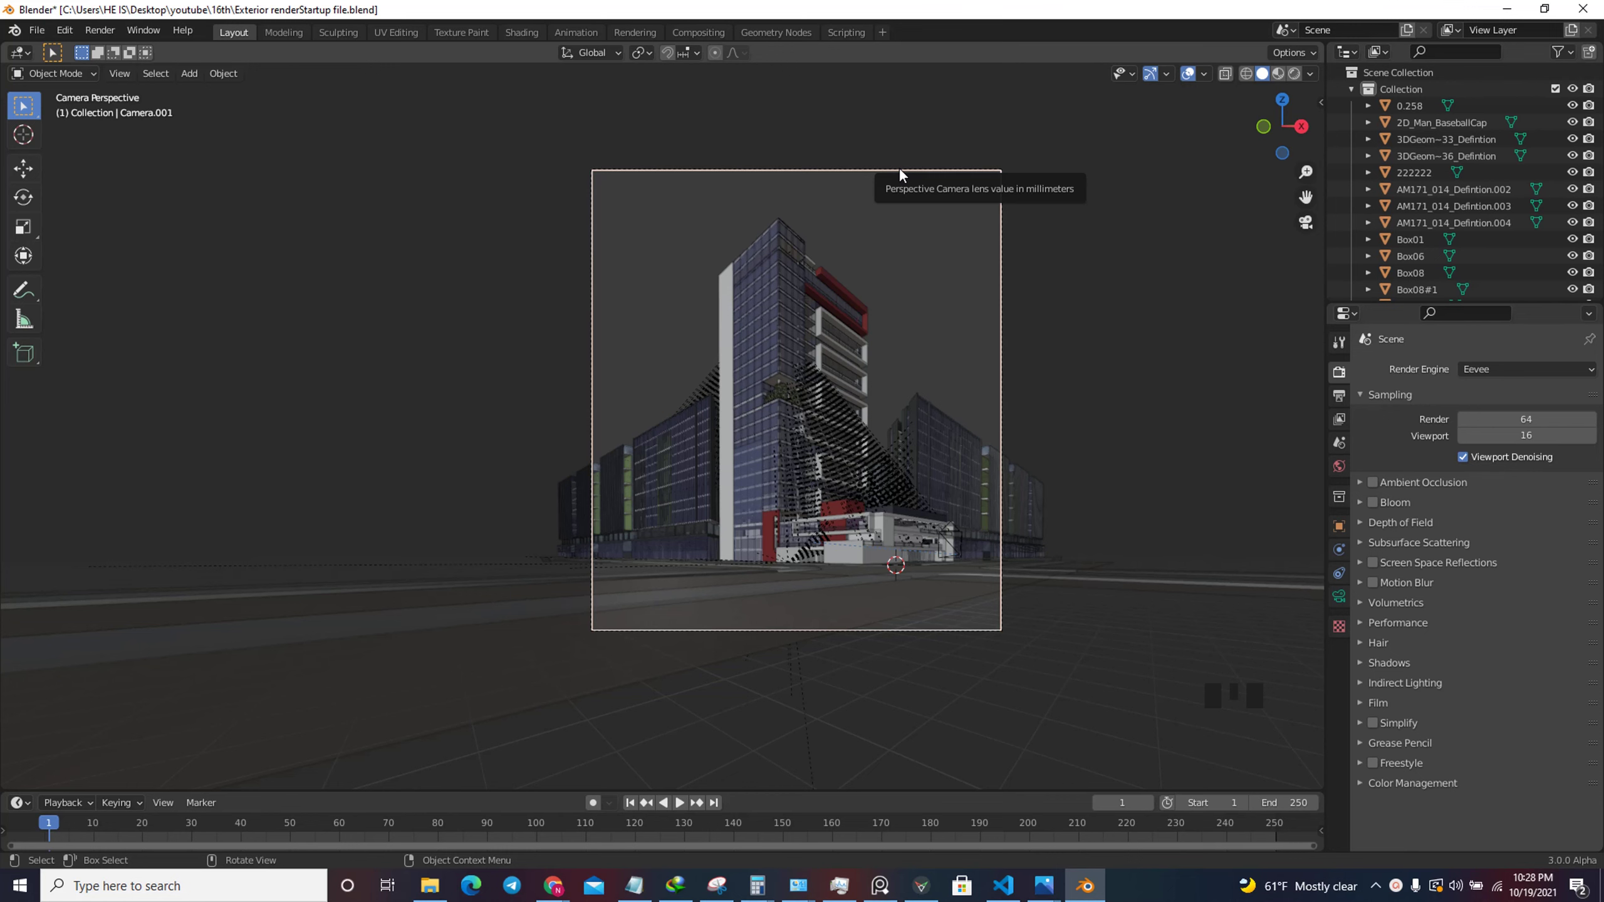
{"action": "scroll", "scroll_direction": "up", "scroll_amount": 3}
{"action": "scroll", "scroll_direction": "down", "scroll_amount": 3}
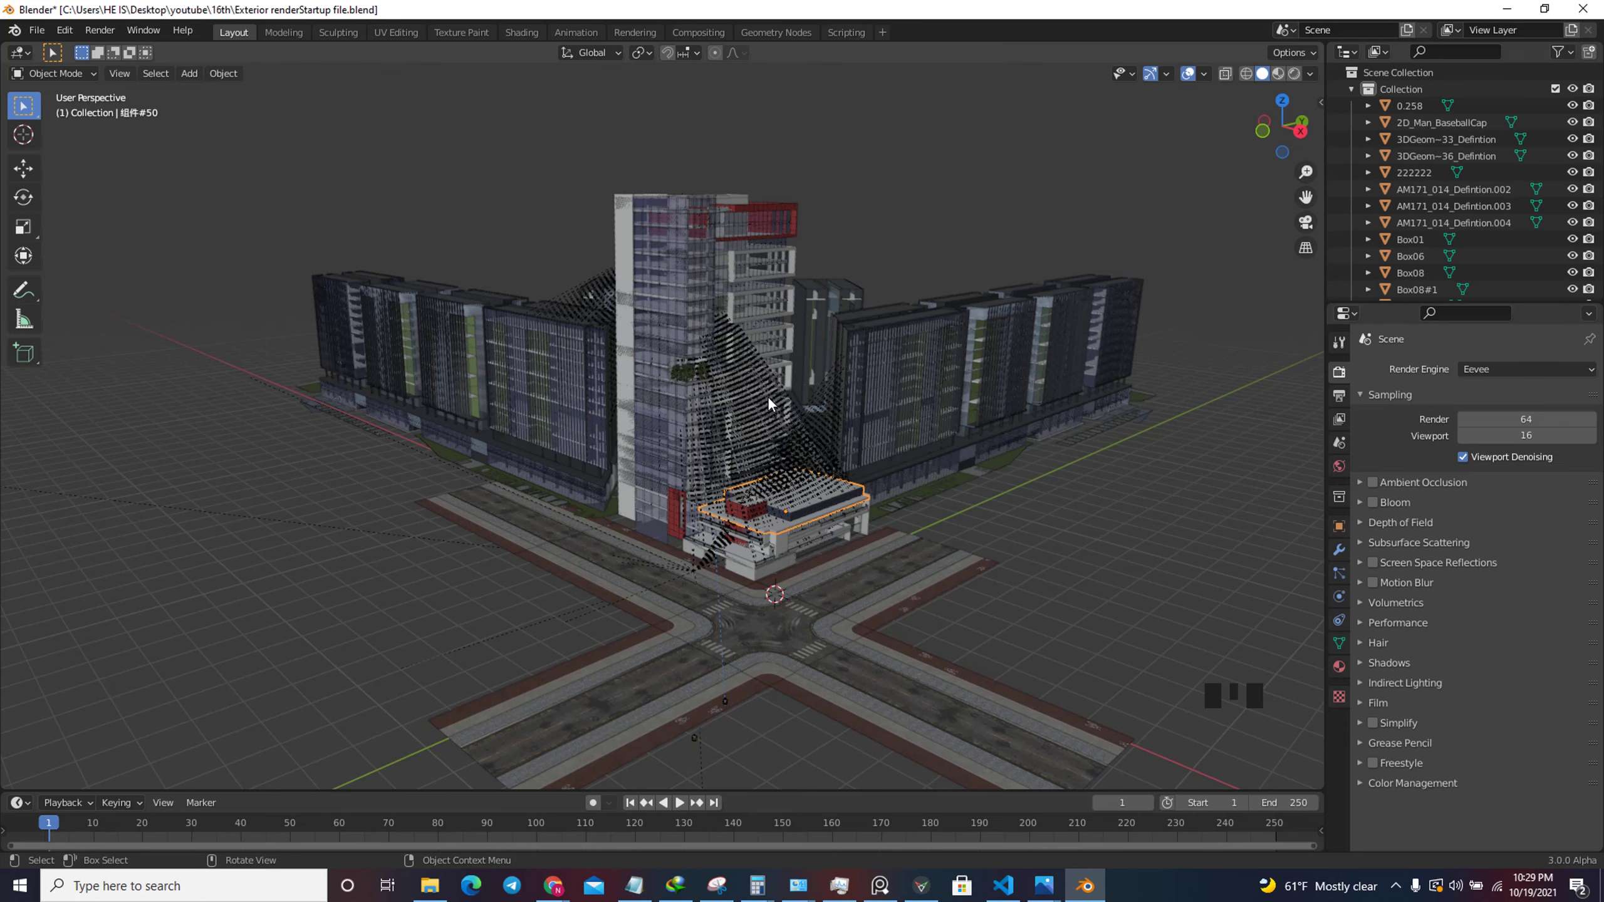
Select the crossroads road mesh at the foot of the tower and zoom to see the full city block.
{"action": "scroll", "scroll_direction": "up", "scroll_amount": 3}
{"action": "left_click", "coordinate": [812, 713]}
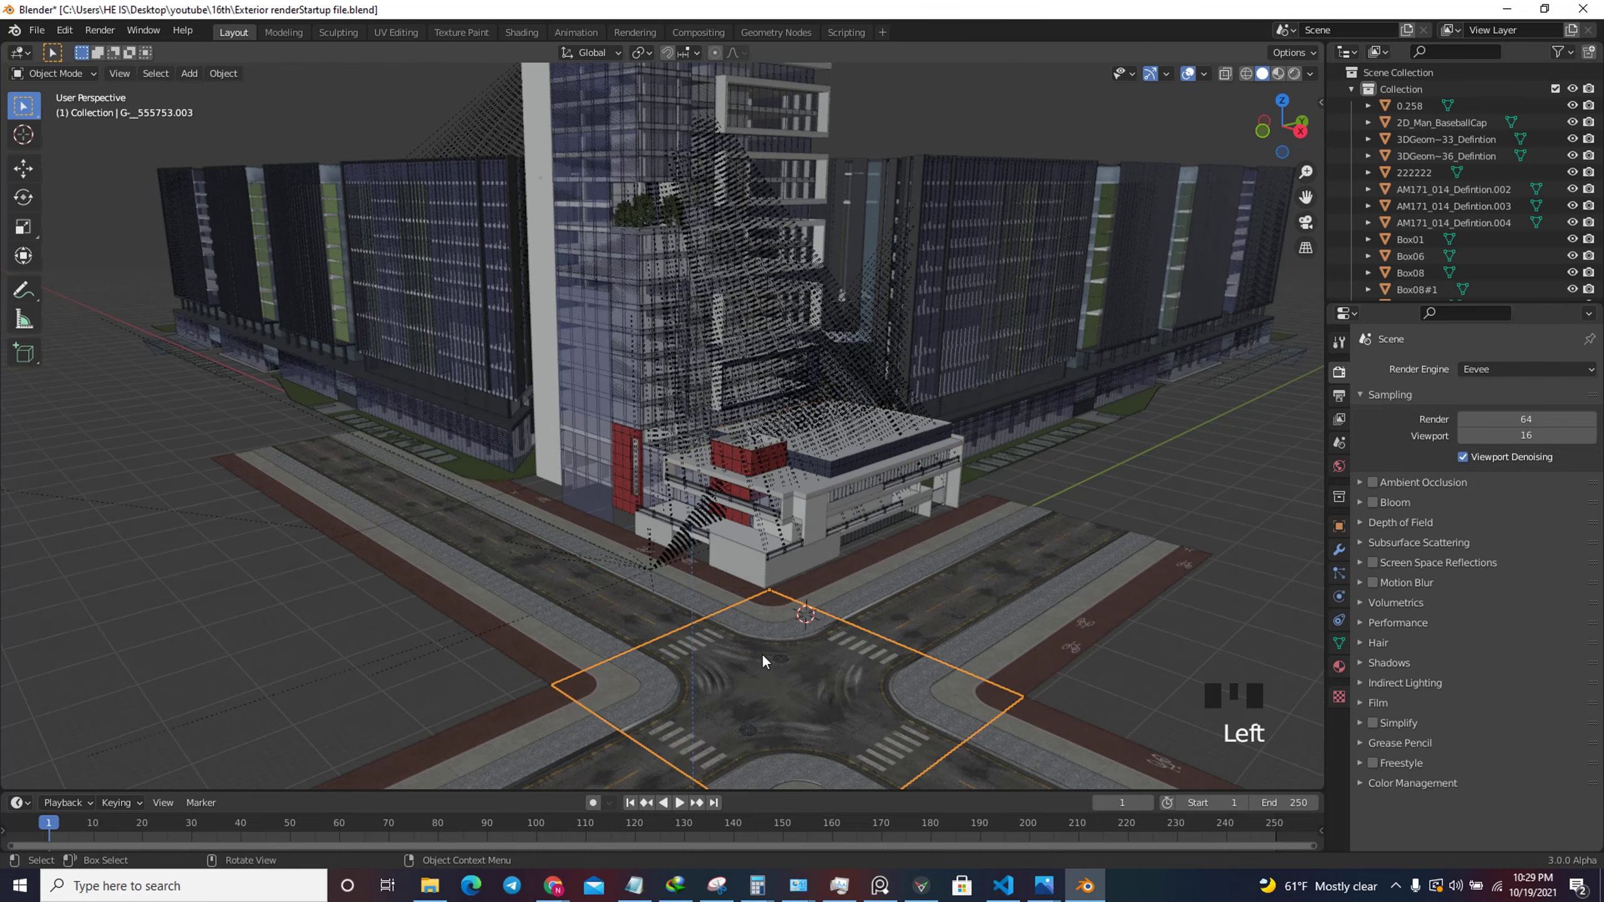
{"action": "scroll", "scroll_direction": "down", "scroll_amount": 3}
{"action": "scroll", "scroll_direction": "up", "scroll_amount": 3}
{"action": "scroll", "scroll_direction": "up", "scroll_amount": 3}
{"action": "scroll", "scroll_direction": "down", "scroll_amount": 3}
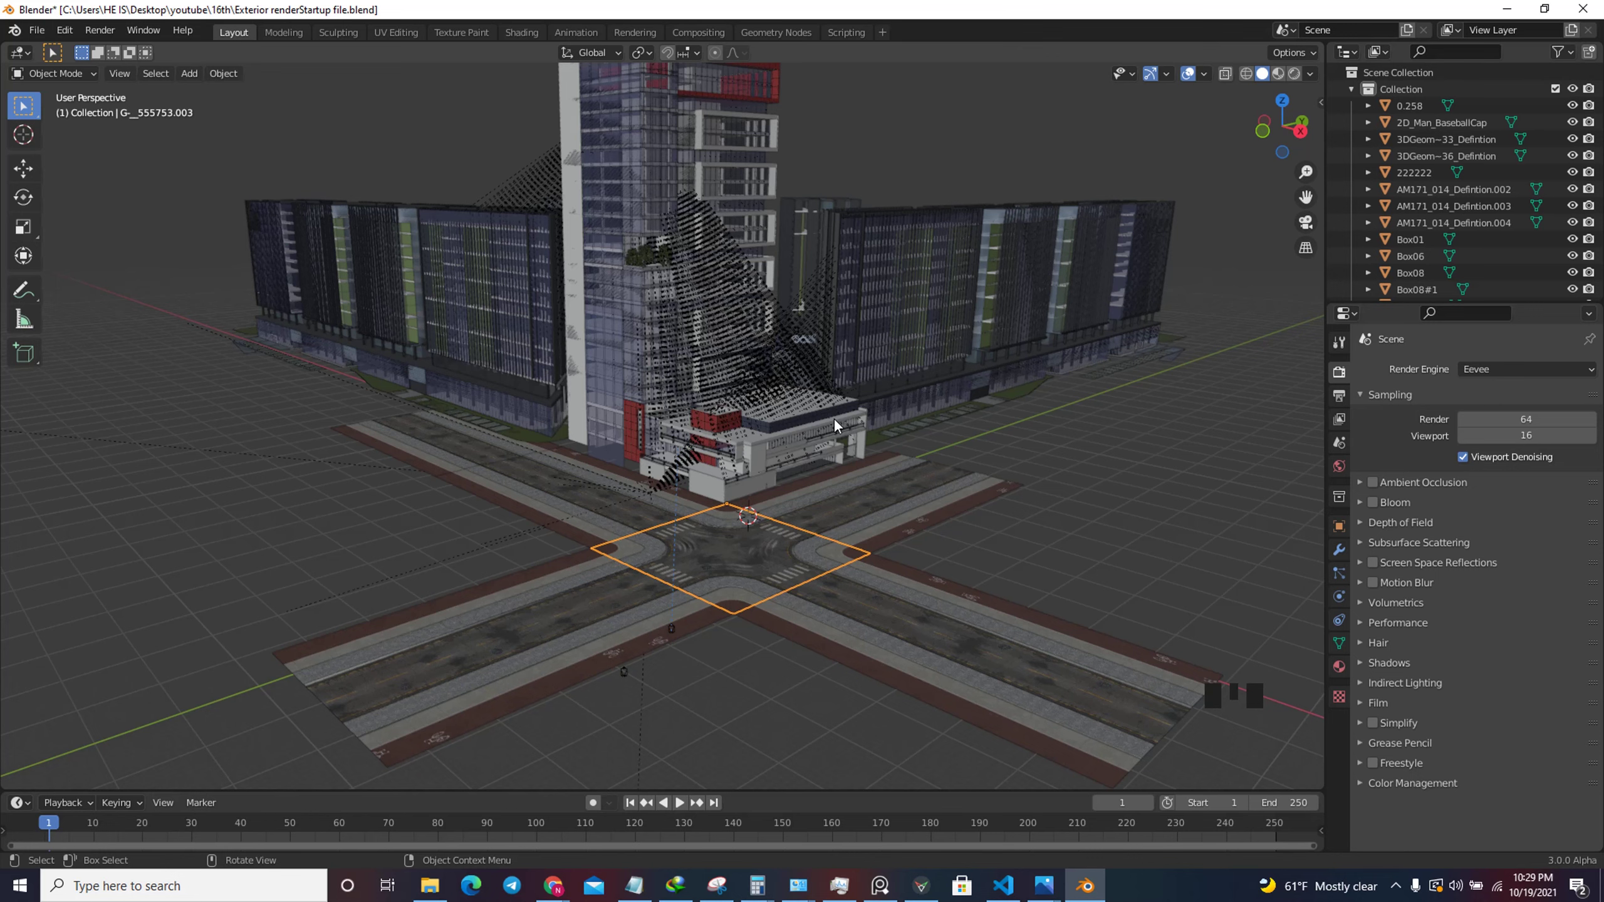
{"action": "scroll", "scroll_direction": "down", "scroll_amount": 3}
{"action": "scroll", "scroll_direction": "up", "scroll_amount": 3}
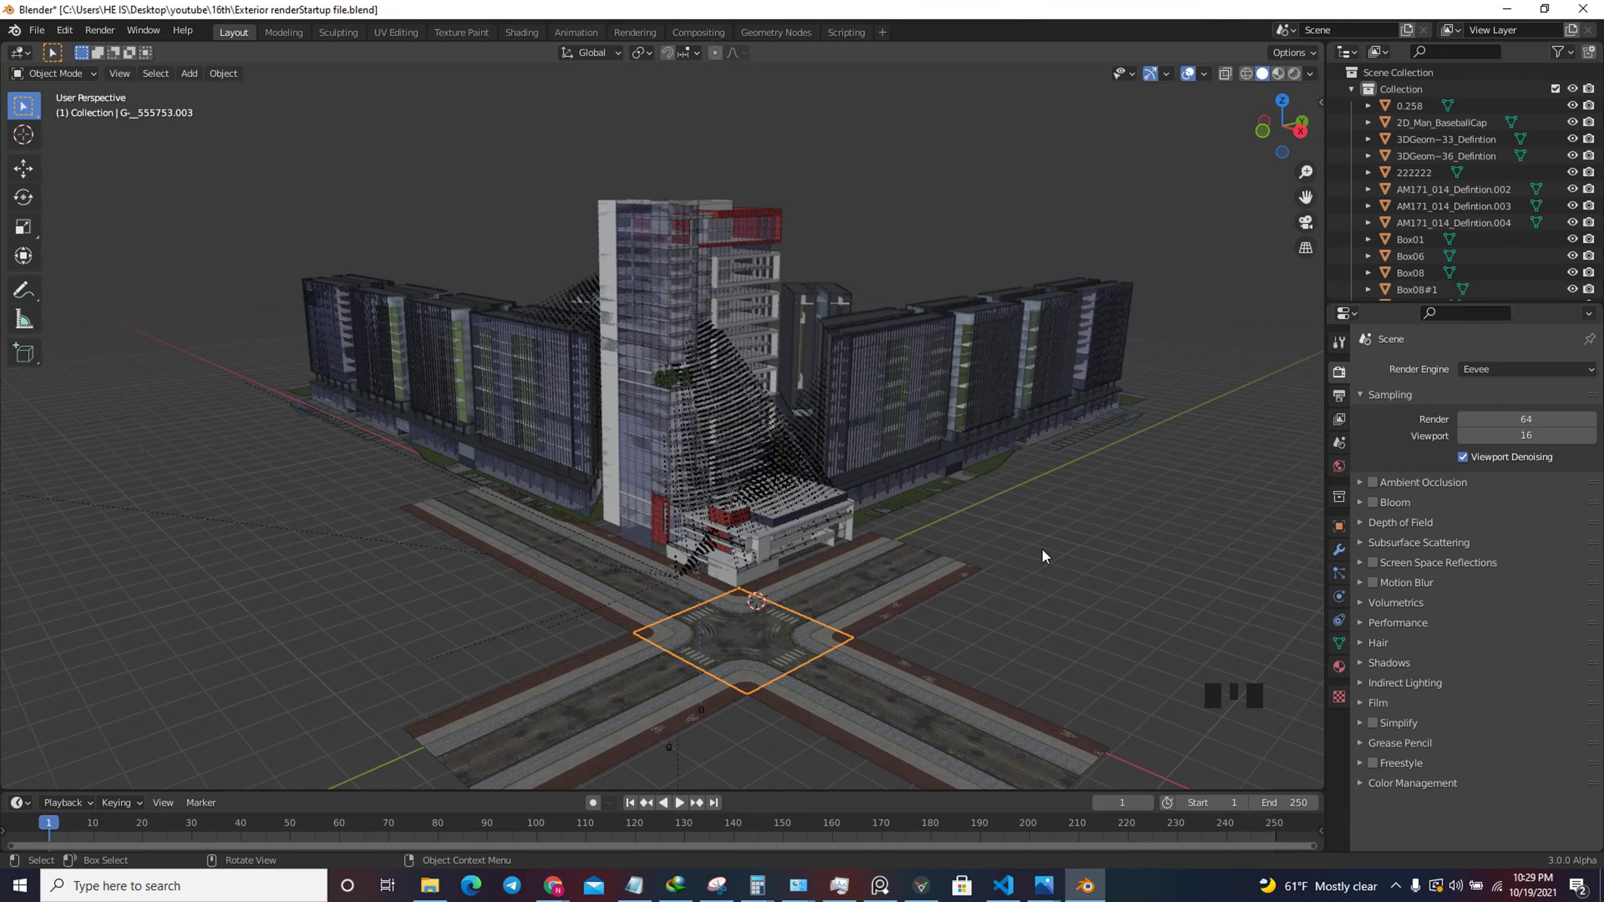
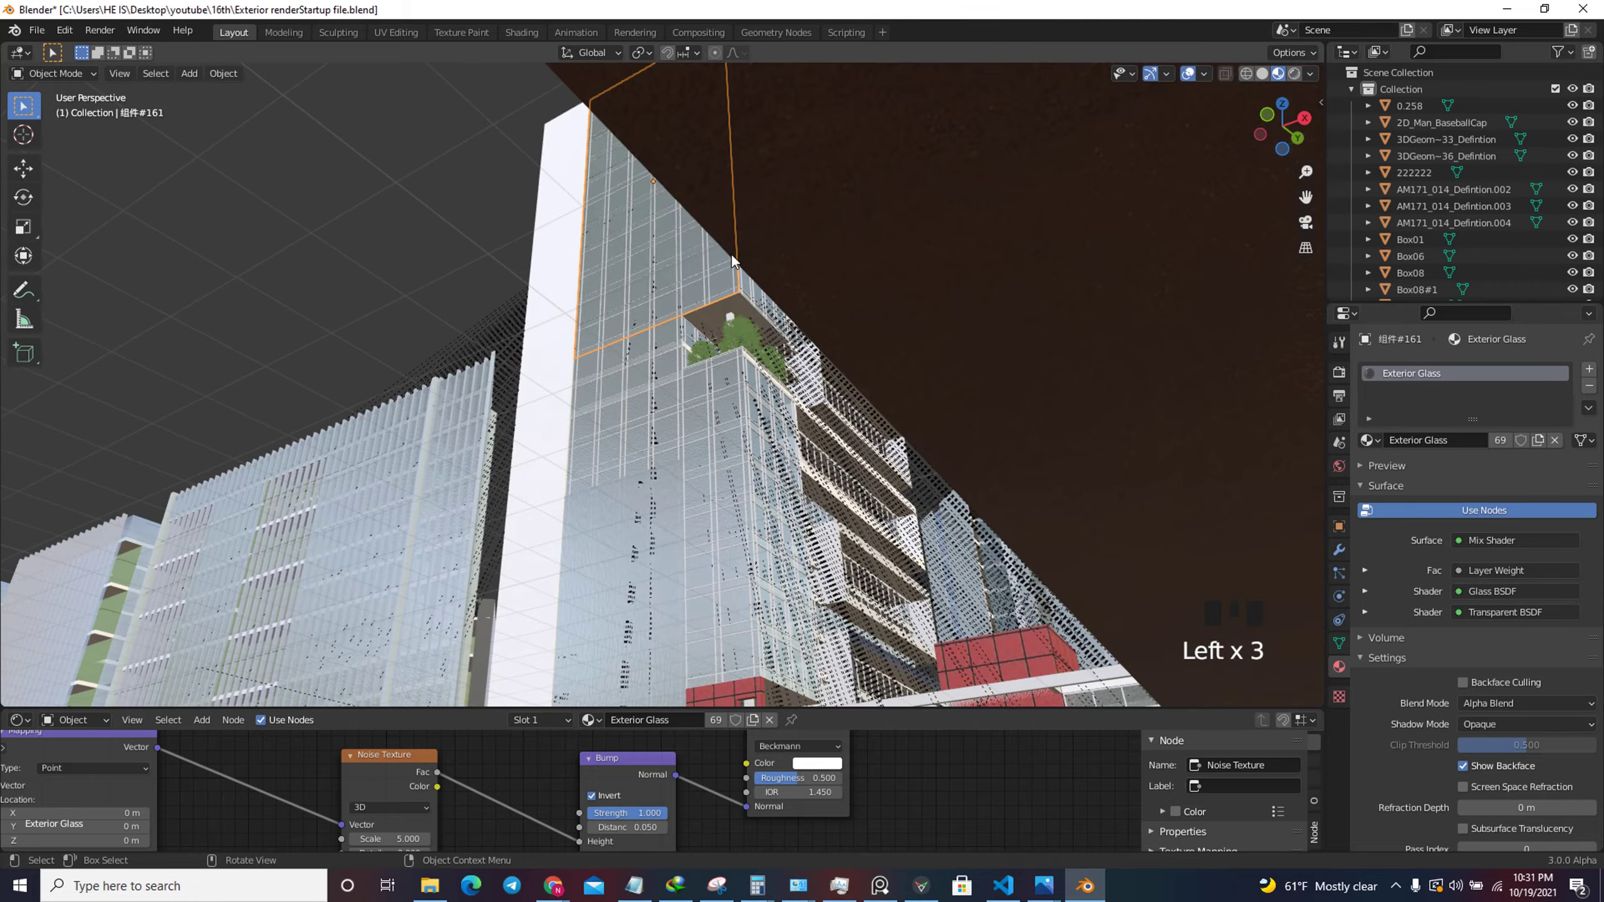
Set the Exterior Glass Noise Texture scale to 0.5 for broader, subtler ripples.
{"action": "scroll", "scroll_direction": "up", "scroll_amount": 3}
{"action": "scroll", "scroll_direction": "down", "scroll_amount": 3}
{"action": "scroll", "scroll_direction": "up", "scroll_amount": 3}
{"action": "scroll", "scroll_direction": "down", "scroll_amount": 3}
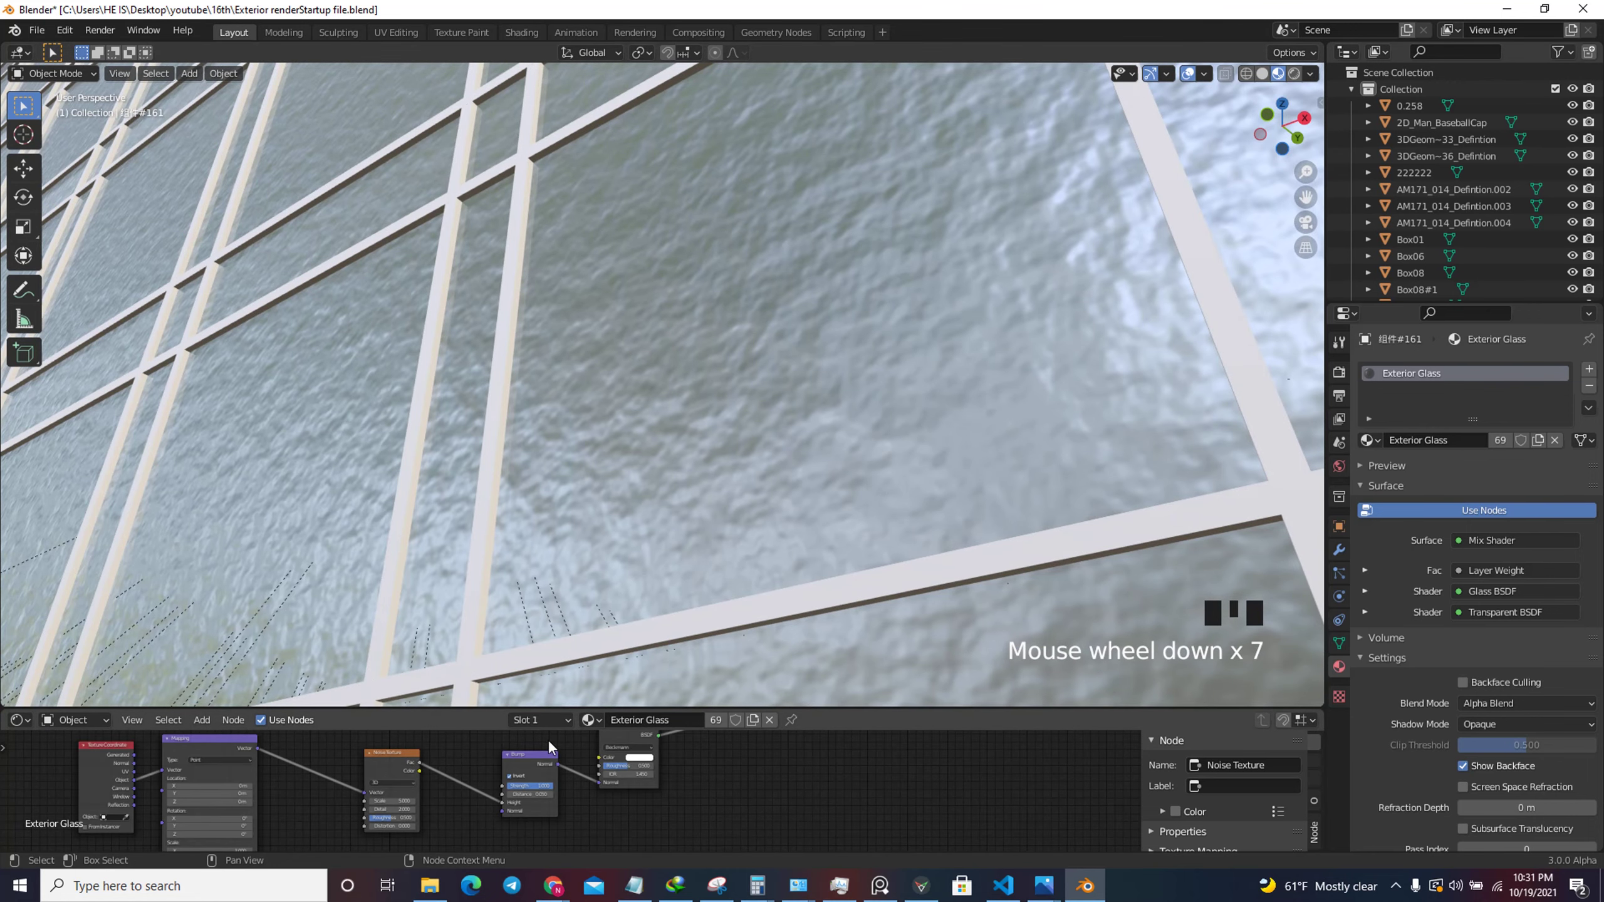
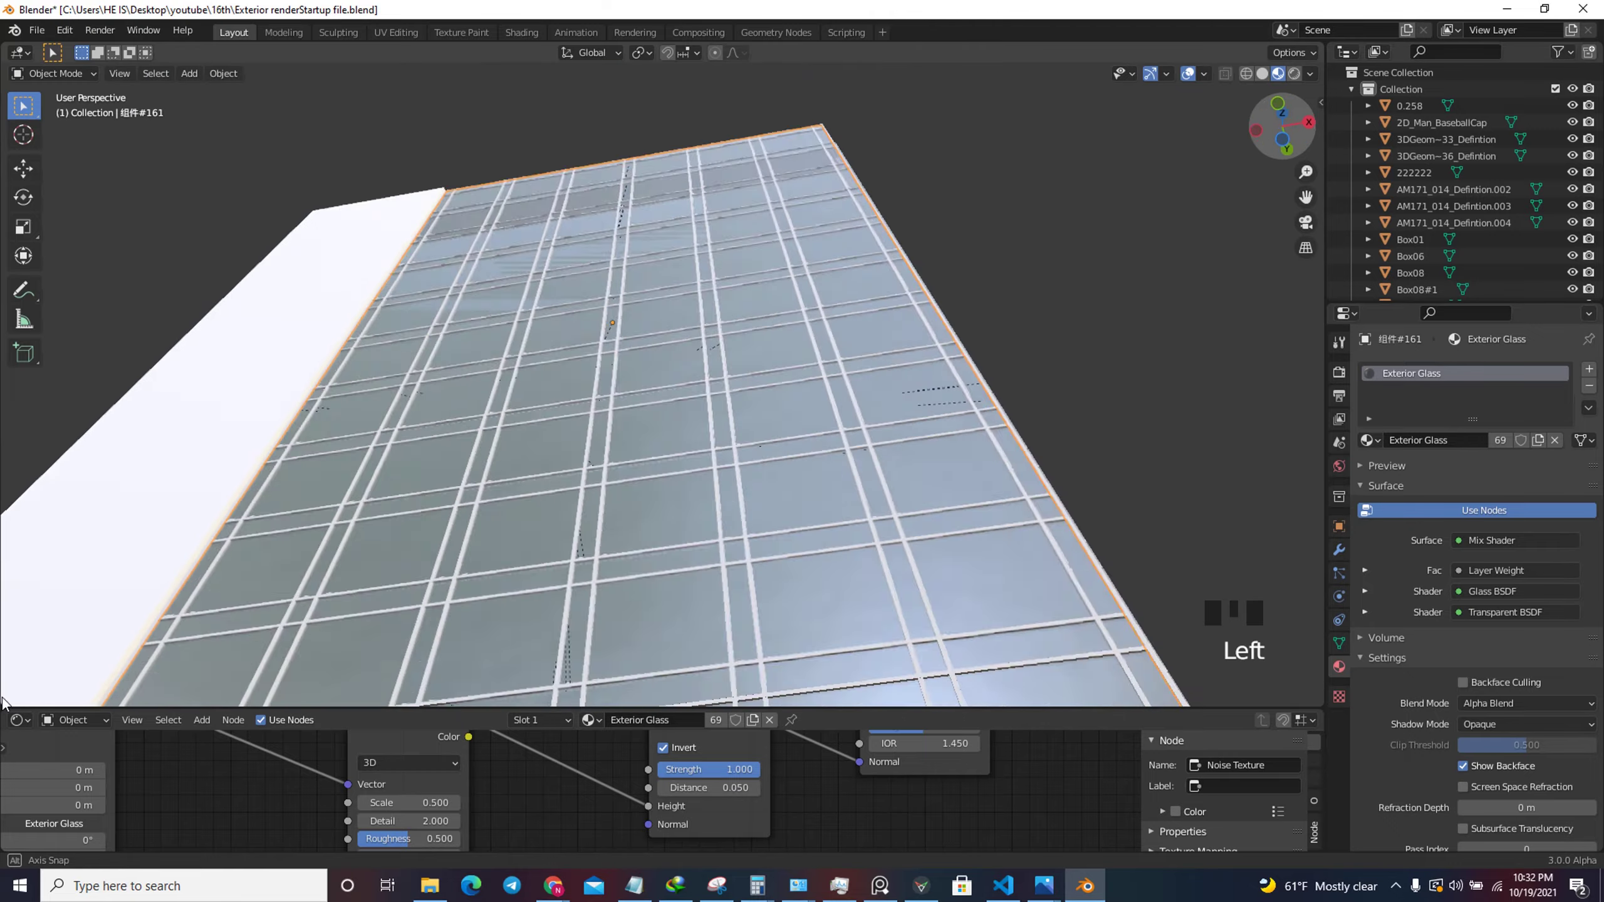
{"action": "left_click", "coordinate": [1286, 176]}
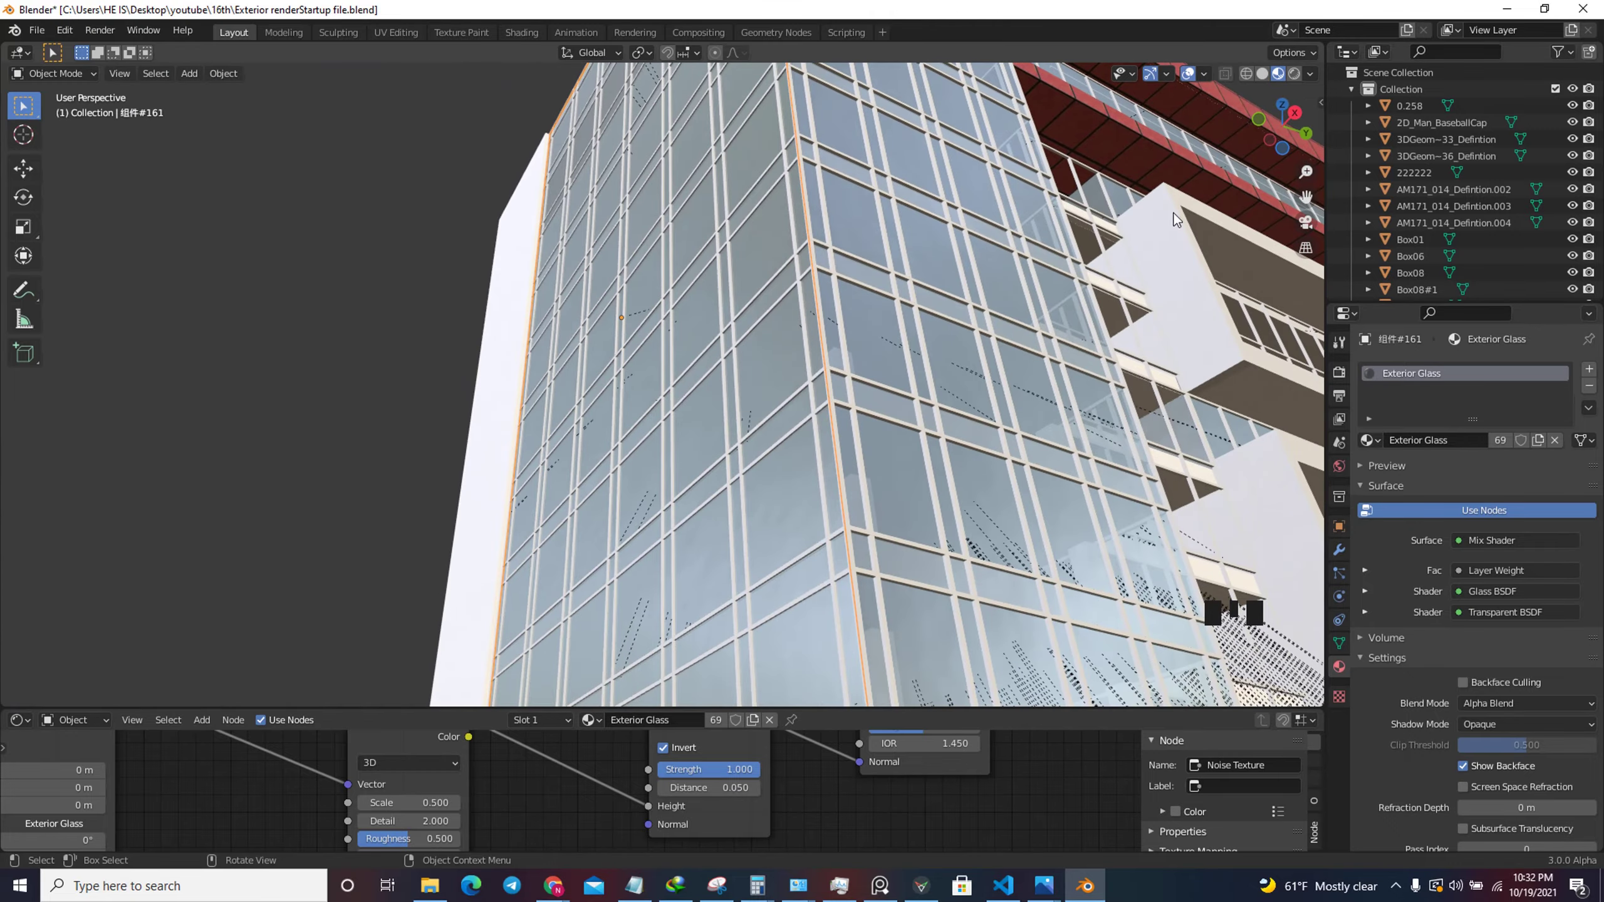
{"action": "scroll", "scroll_direction": "up", "scroll_amount": 3}
{"action": "scroll", "scroll_direction": "down", "scroll_amount": 3}
Add further nodes to the Exterior Glass shader tree.
{"action": "left_click", "coordinate": [1270, 124]}
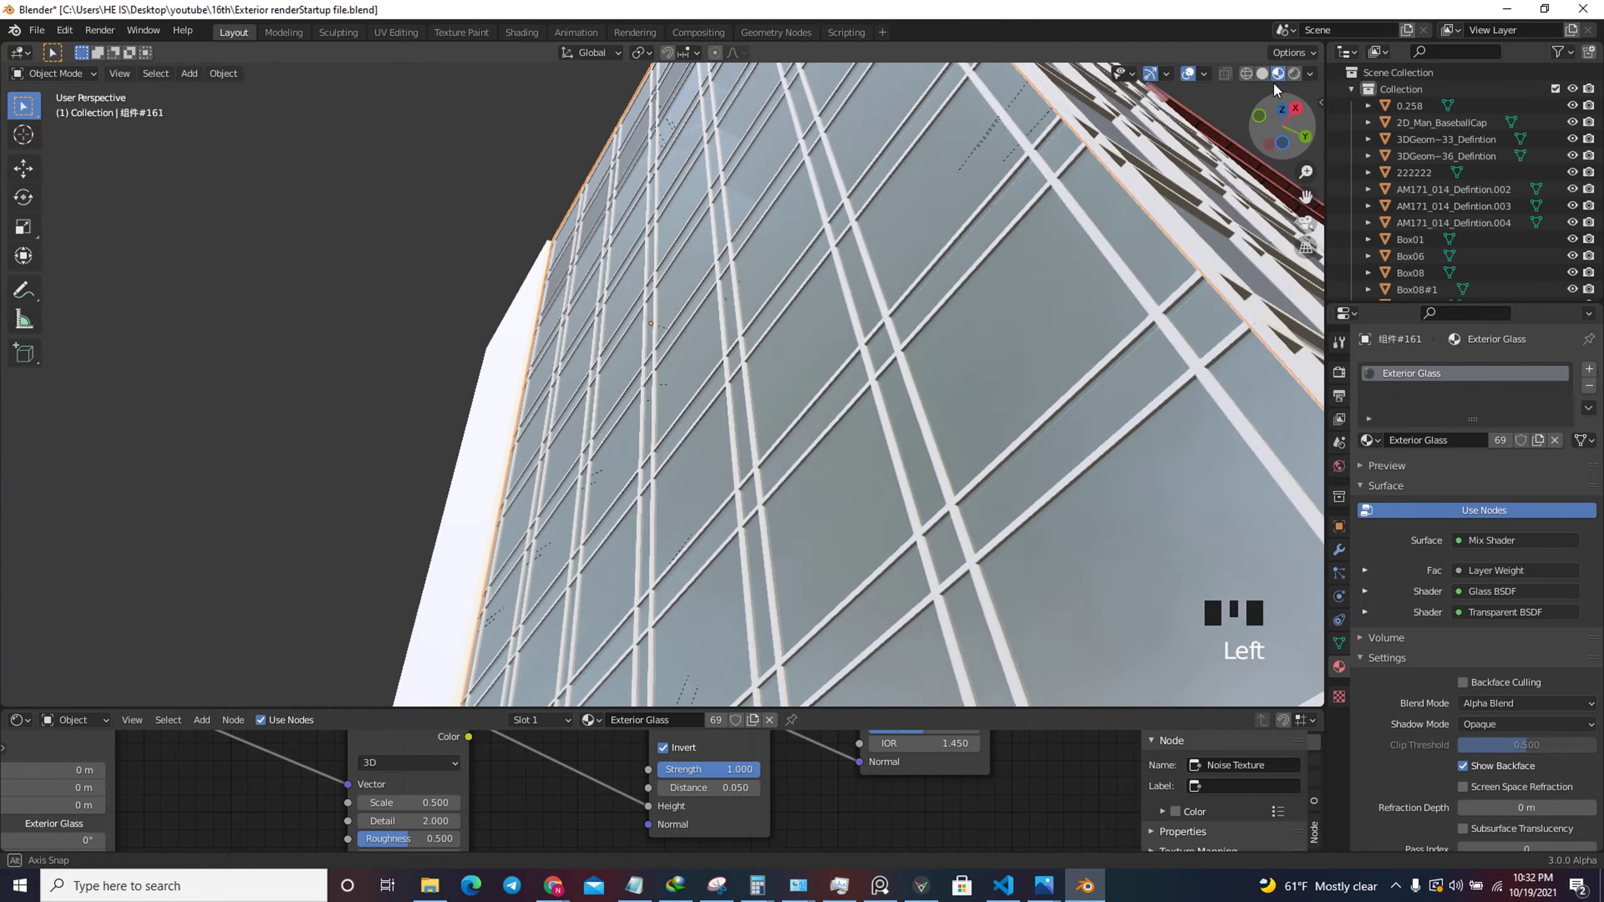
{"action": "left_click", "coordinate": [1268, 121]}
{"action": "scroll", "scroll_direction": "down", "scroll_amount": 3}
{"action": "scroll", "scroll_direction": "up", "scroll_amount": 3}
{"action": "scroll", "scroll_direction": "down", "scroll_amount": 3}
{"action": "scroll", "scroll_direction": "down", "scroll_amount": 3}
Create the Easy HDRI world node setup and browse toward the Outdoor HDRI folder.
{"action": "key", "text": "n"}
{"action": "left_click", "coordinate": [1322, 296]}
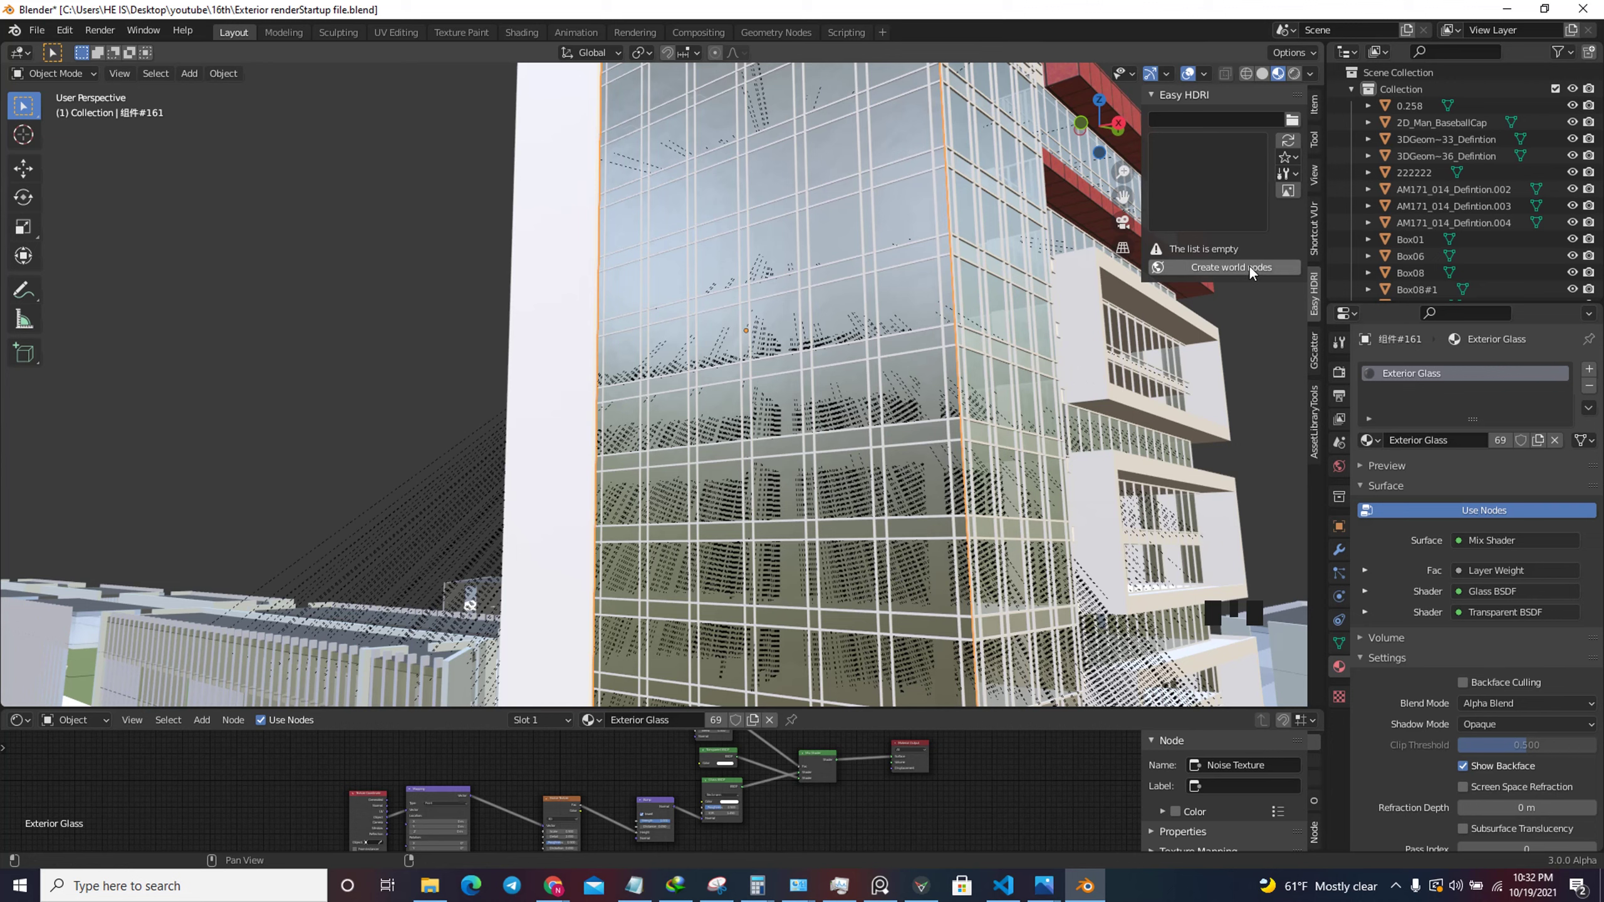
{"action": "left_click_drag", "start_coordinate": [1295, 122], "coordinate": [417, 437]}
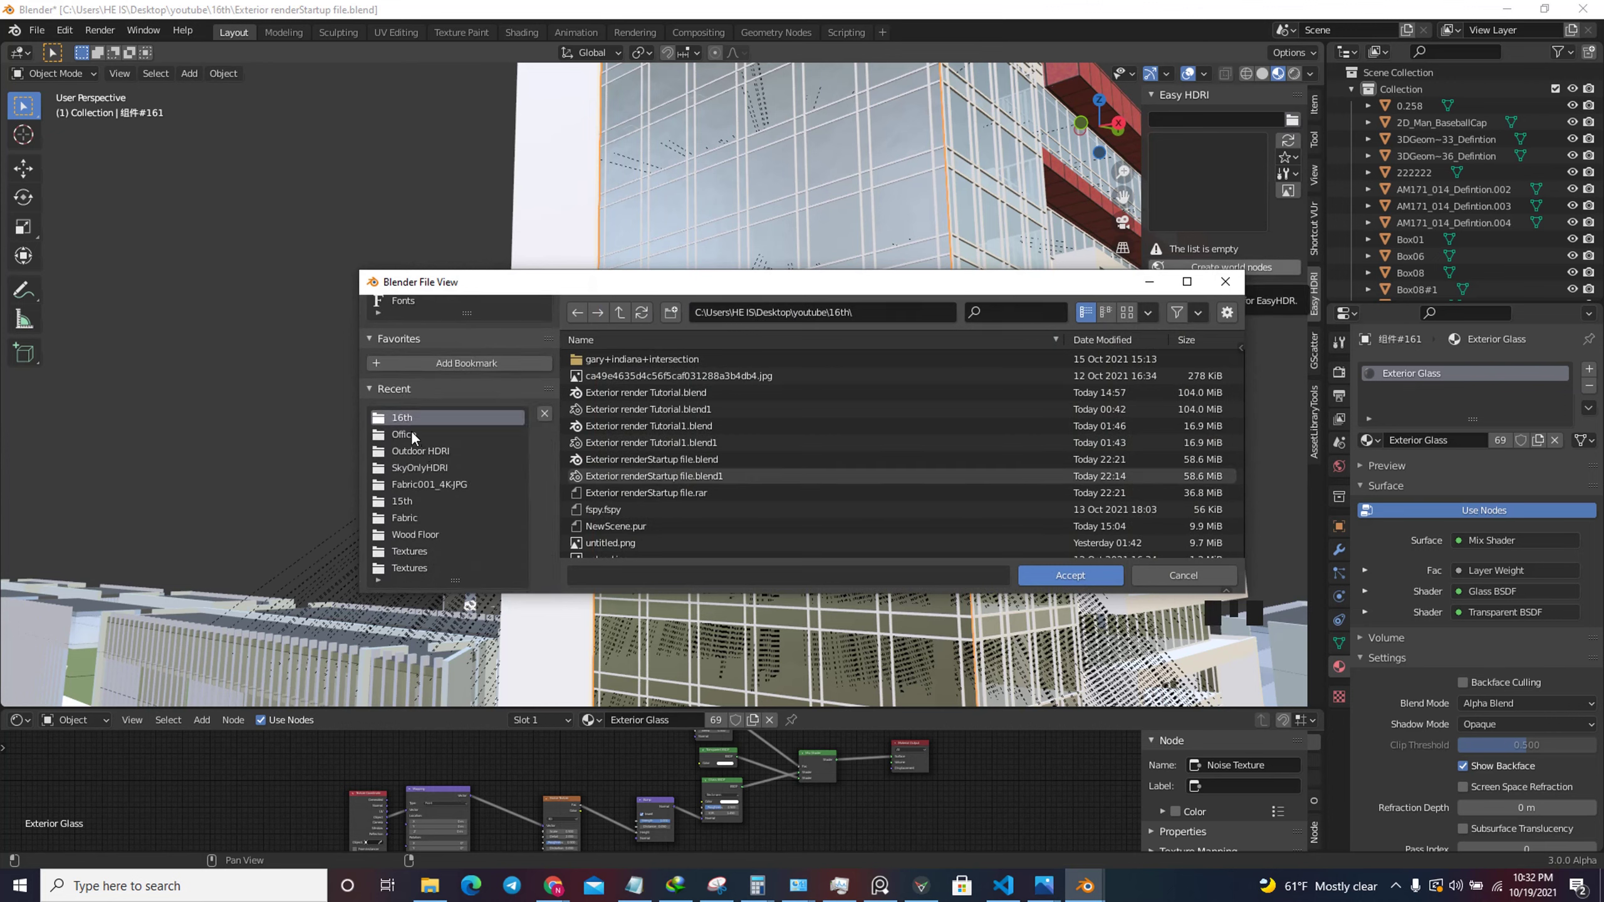
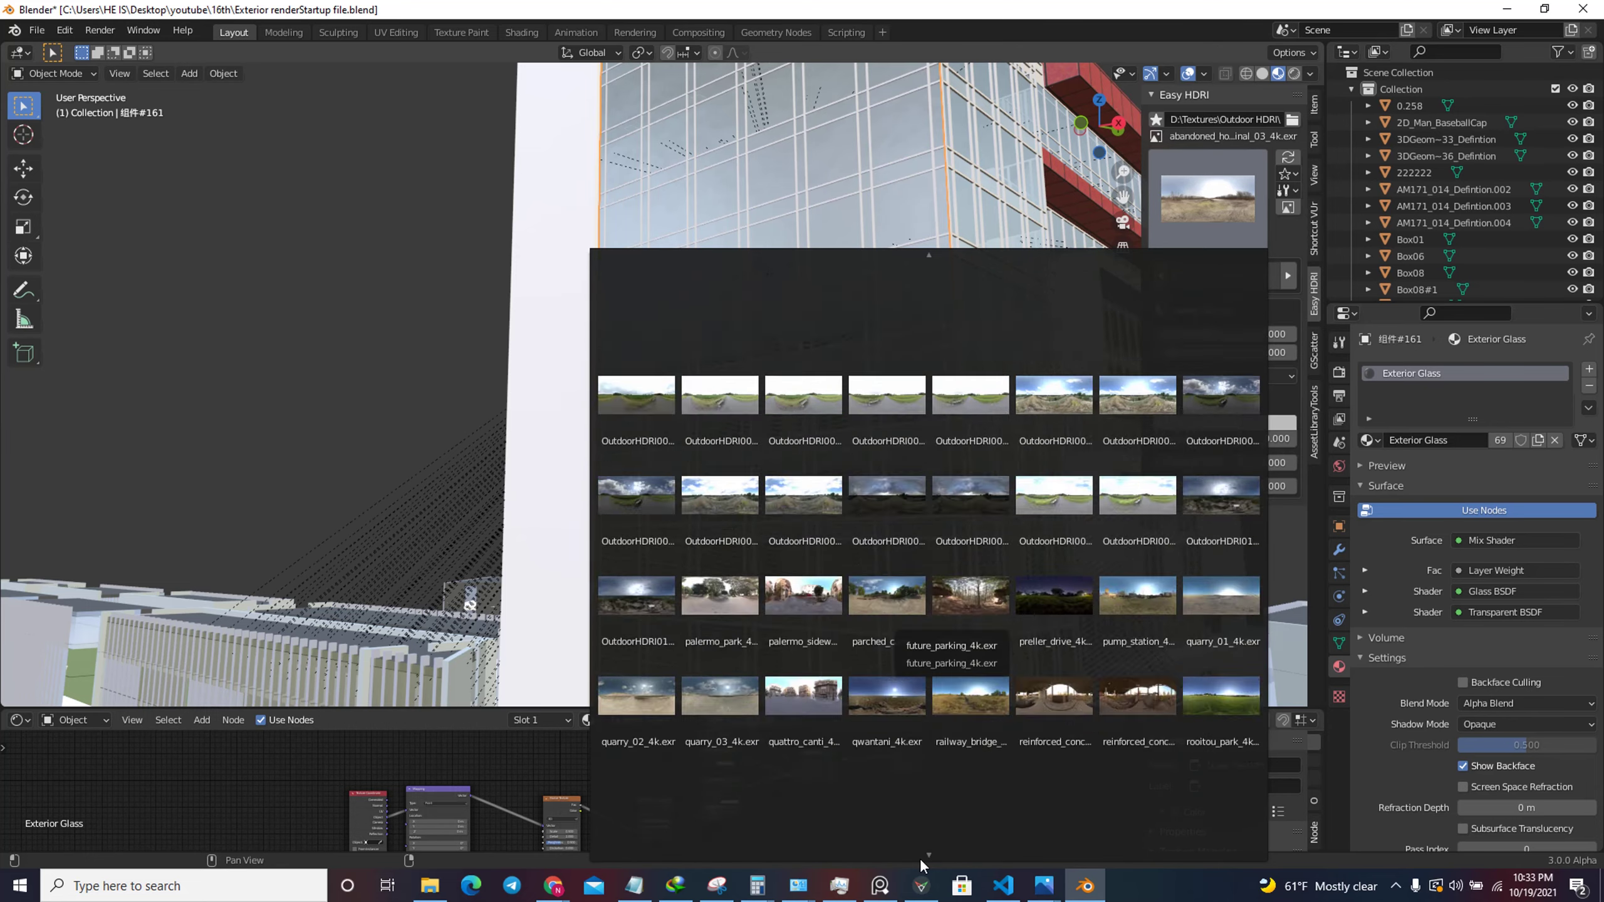
Light the world with the chalk quarry sunset HDRI and render in Cycles on GPU Compute.
{"action": "scroll", "scroll_direction": "down", "scroll_amount": 3}
{"action": "left_click", "coordinate": [1306, 72]}
{"action": "scroll", "scroll_direction": "down", "scroll_amount": 3}
{"action": "left_click", "coordinate": [1100, 96]}
{"action": "left_click", "coordinate": [1339, 376]}
{"action": "left_click_drag", "start_coordinate": [1481, 373], "coordinate": [1499, 457]}
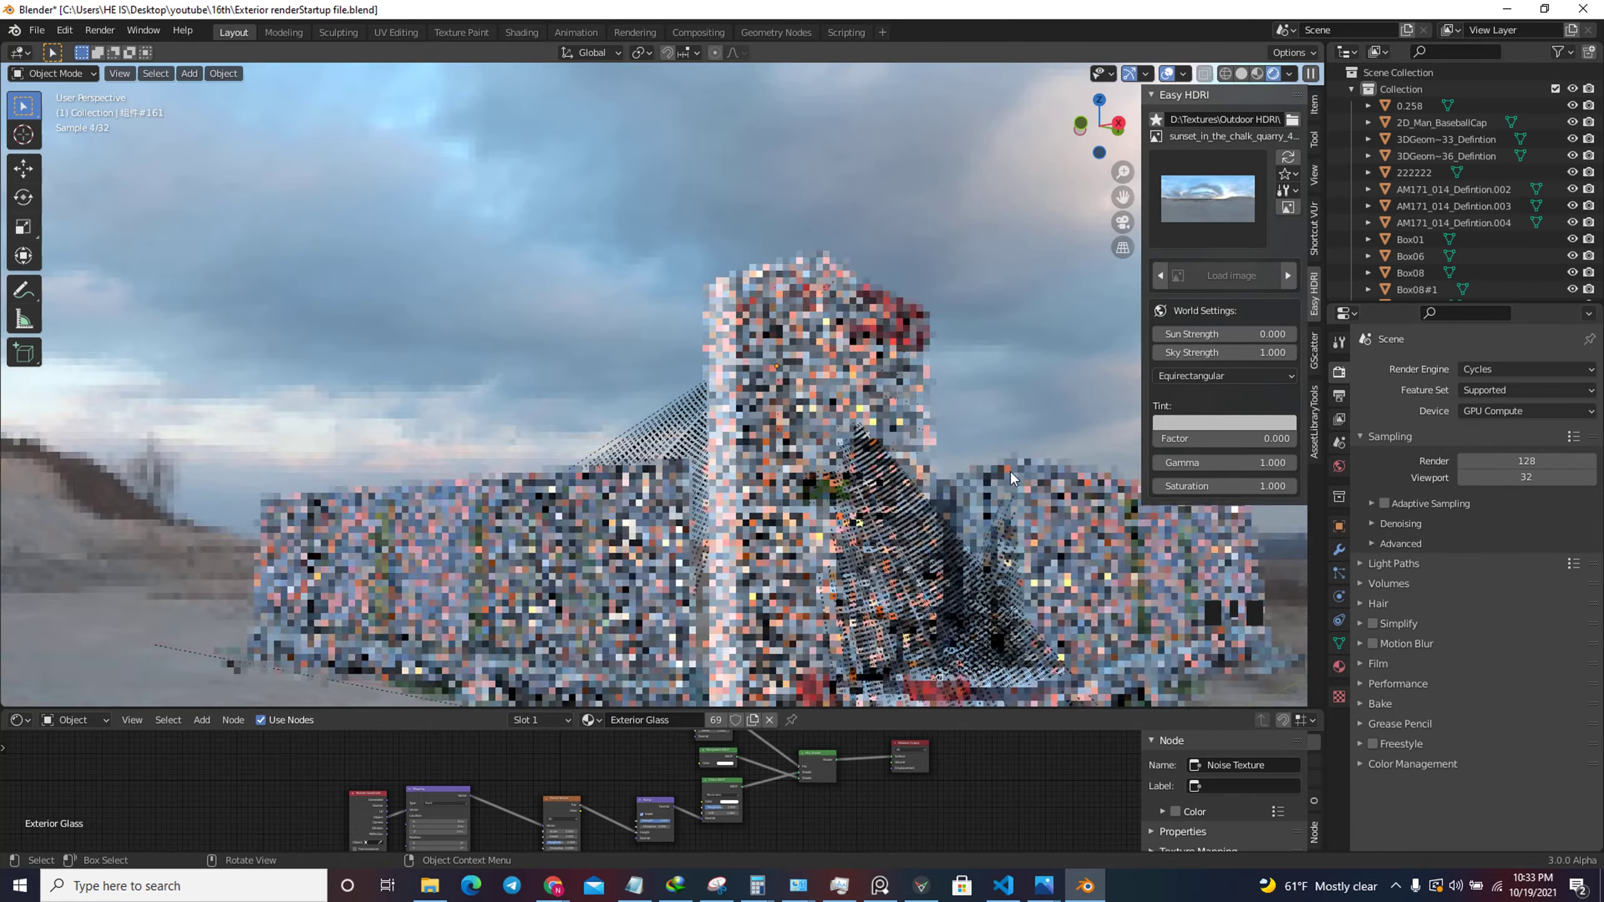
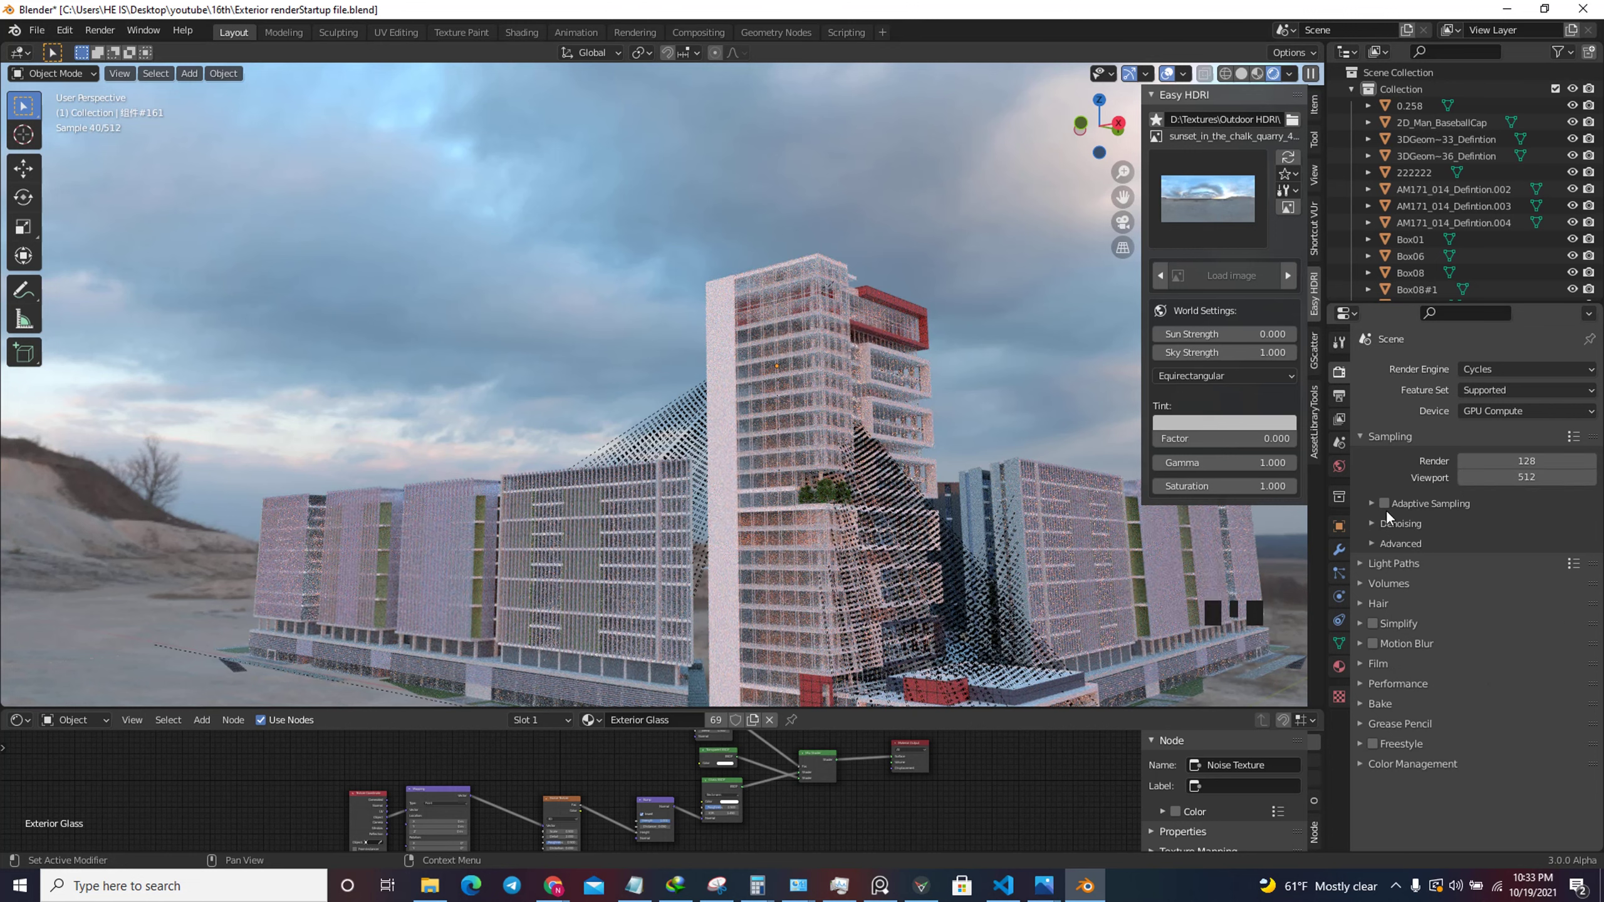
Enable adaptive sampling, 512 viewport samples and OpenImageDenoise viewport denoising in rendered shading.
{"action": "left_click", "coordinate": [1386, 513]}
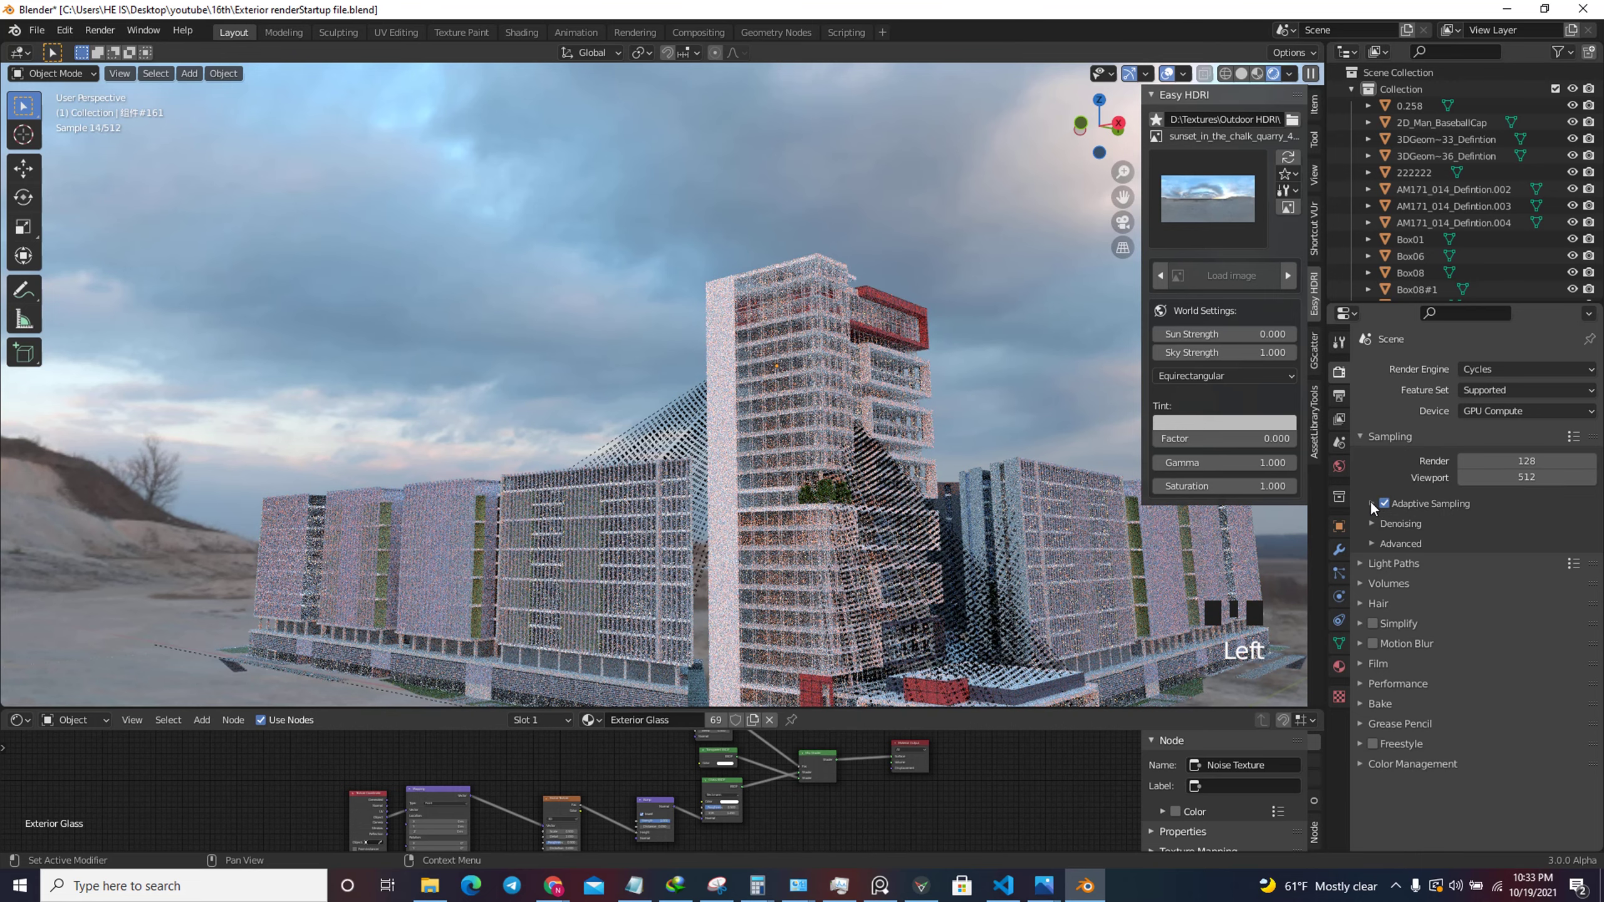
{"action": "left_click_drag", "start_coordinate": [1376, 506], "coordinate": [1459, 629]}
{"action": "left_click_drag", "start_coordinate": [1512, 633], "coordinate": [1529, 630]}
{"action": "scroll", "scroll_direction": "down", "scroll_amount": 3}
{"action": "scroll", "scroll_direction": "down", "scroll_amount": 3}
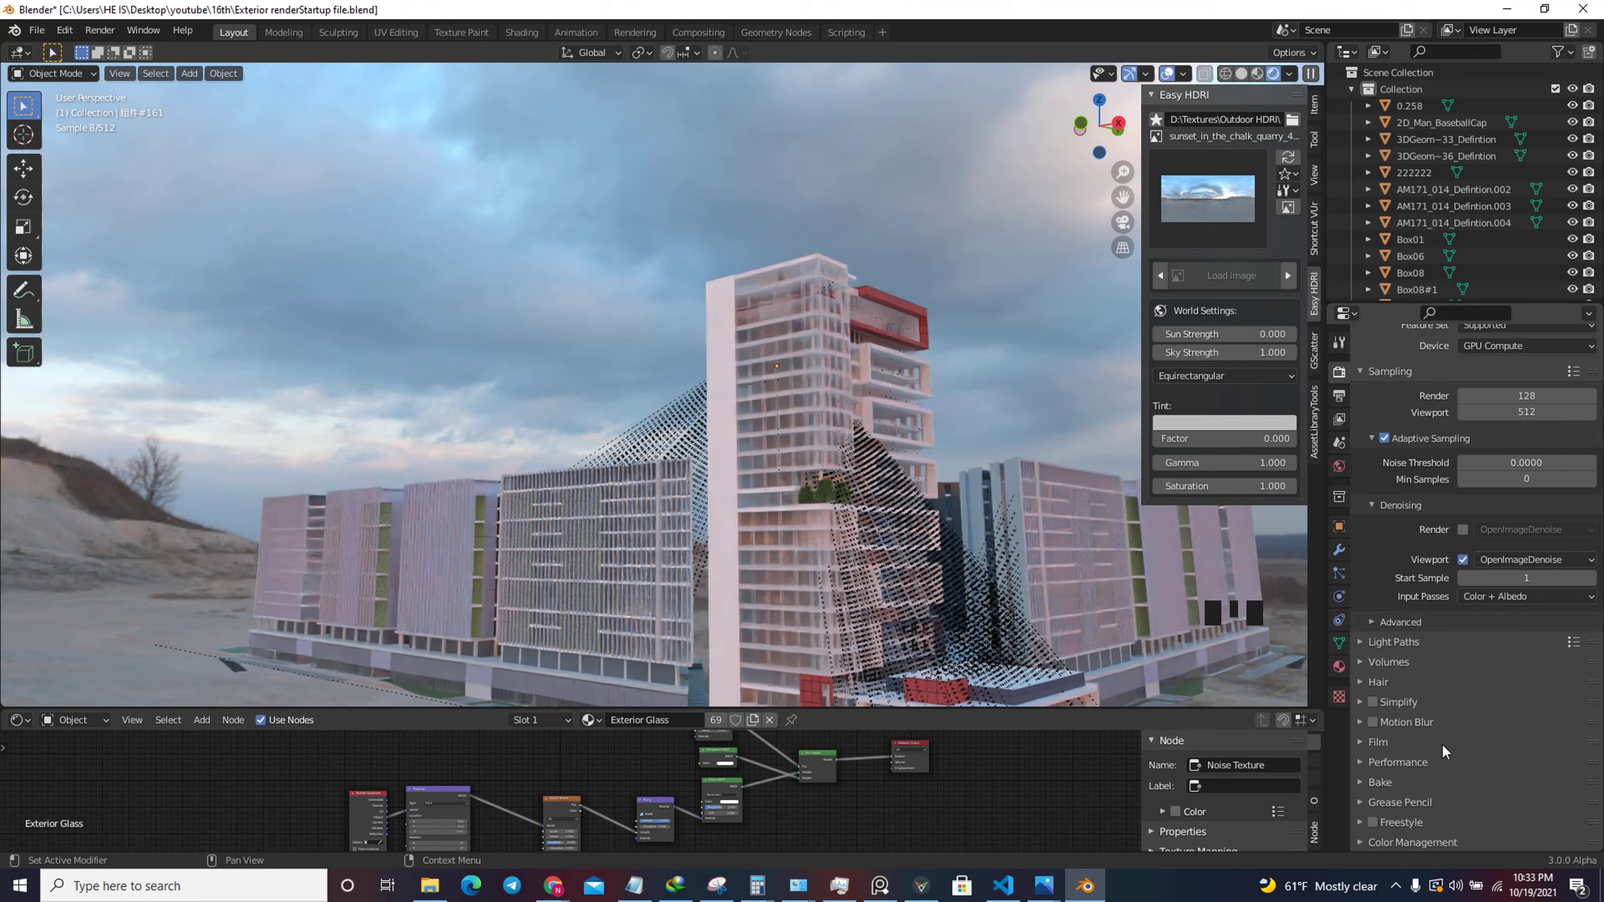
{"action": "left_click_drag", "start_coordinate": [1435, 848], "coordinate": [1427, 751]}
{"action": "scroll", "scroll_direction": "down", "scroll_amount": 3}
{"action": "left_click_drag", "start_coordinate": [1510, 742], "coordinate": [1489, 724]}
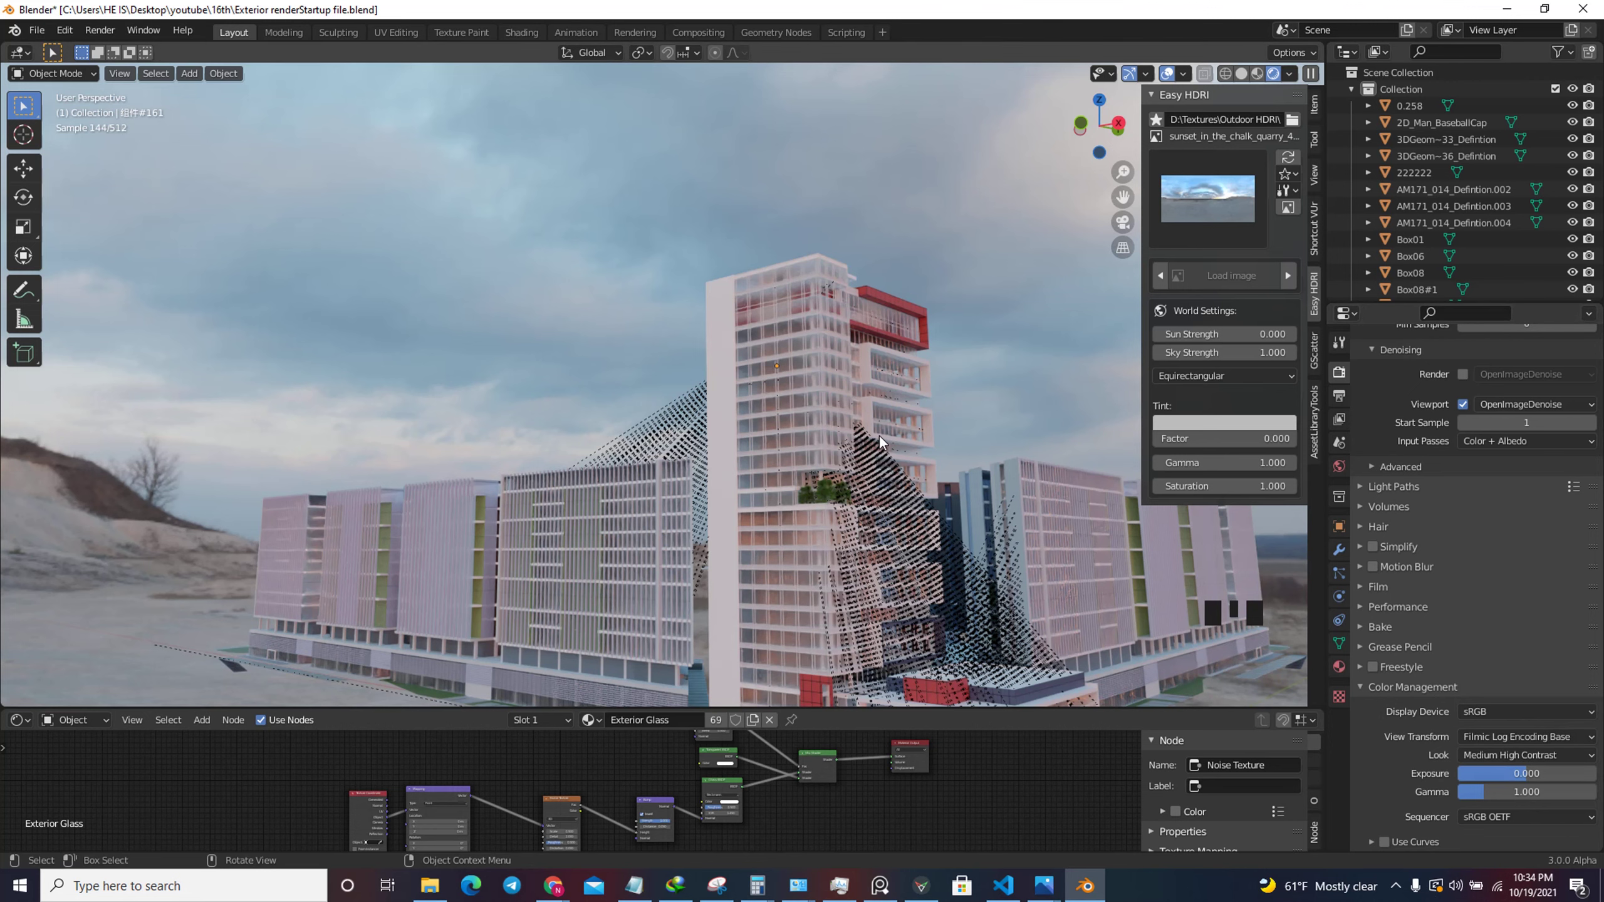
Return to the camera view and enlarge the Shader Editor over the Exterior Glass nodes.
{"action": "key", "text": "KP_0"}
{"action": "left_click", "coordinate": [984, 310]}
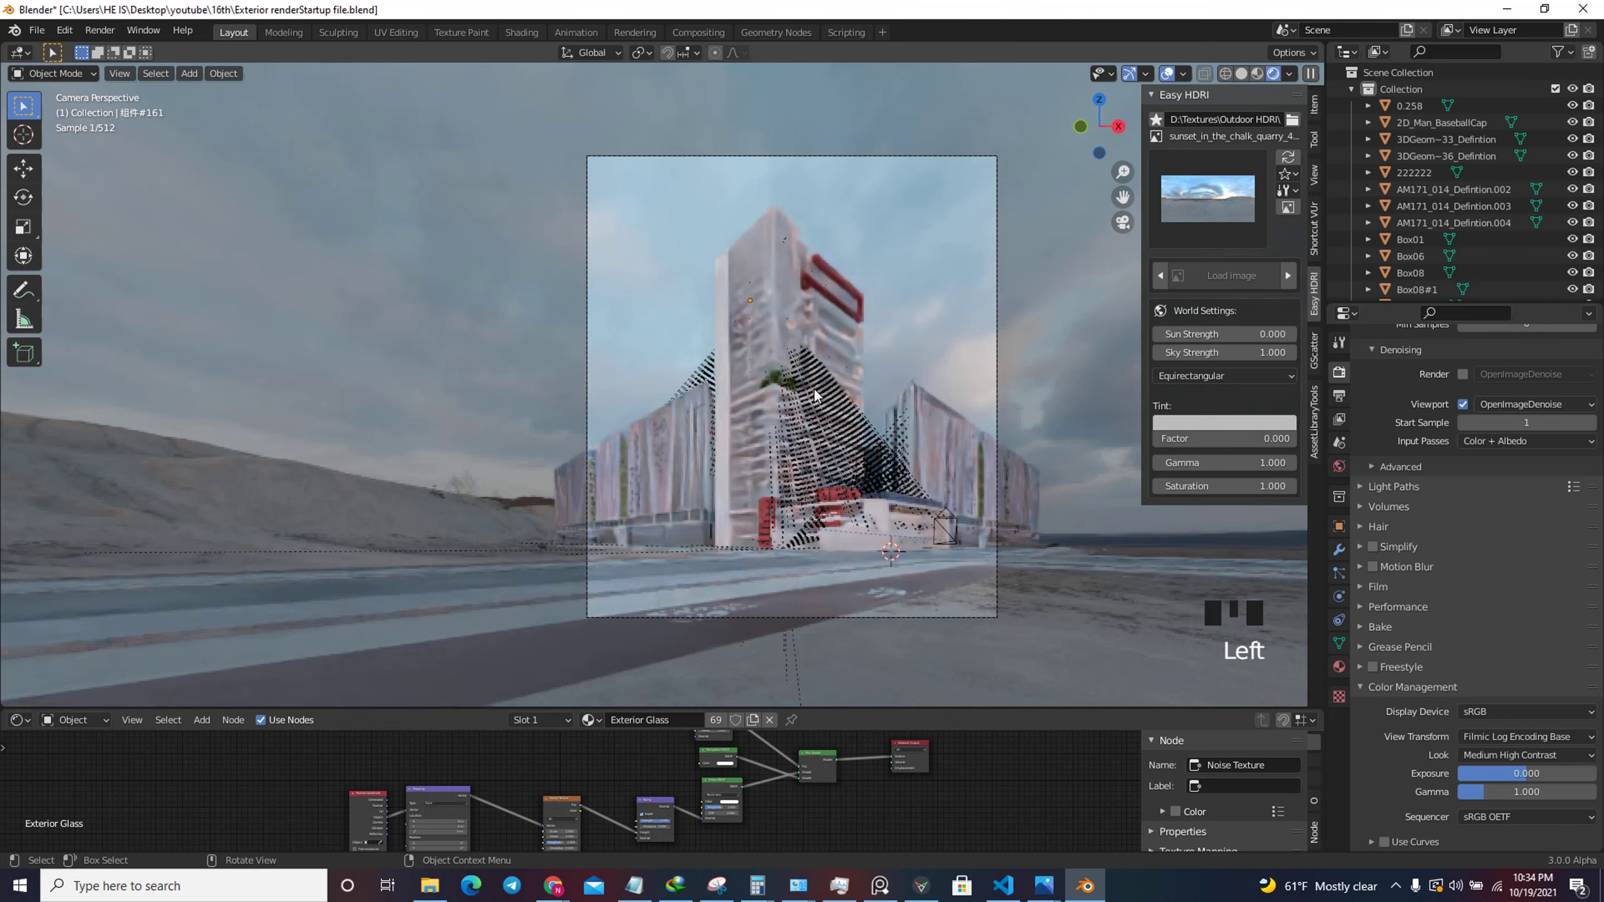
{"action": "scroll", "scroll_direction": "up", "scroll_amount": 3}
{"action": "scroll", "scroll_direction": "up", "scroll_amount": 3}
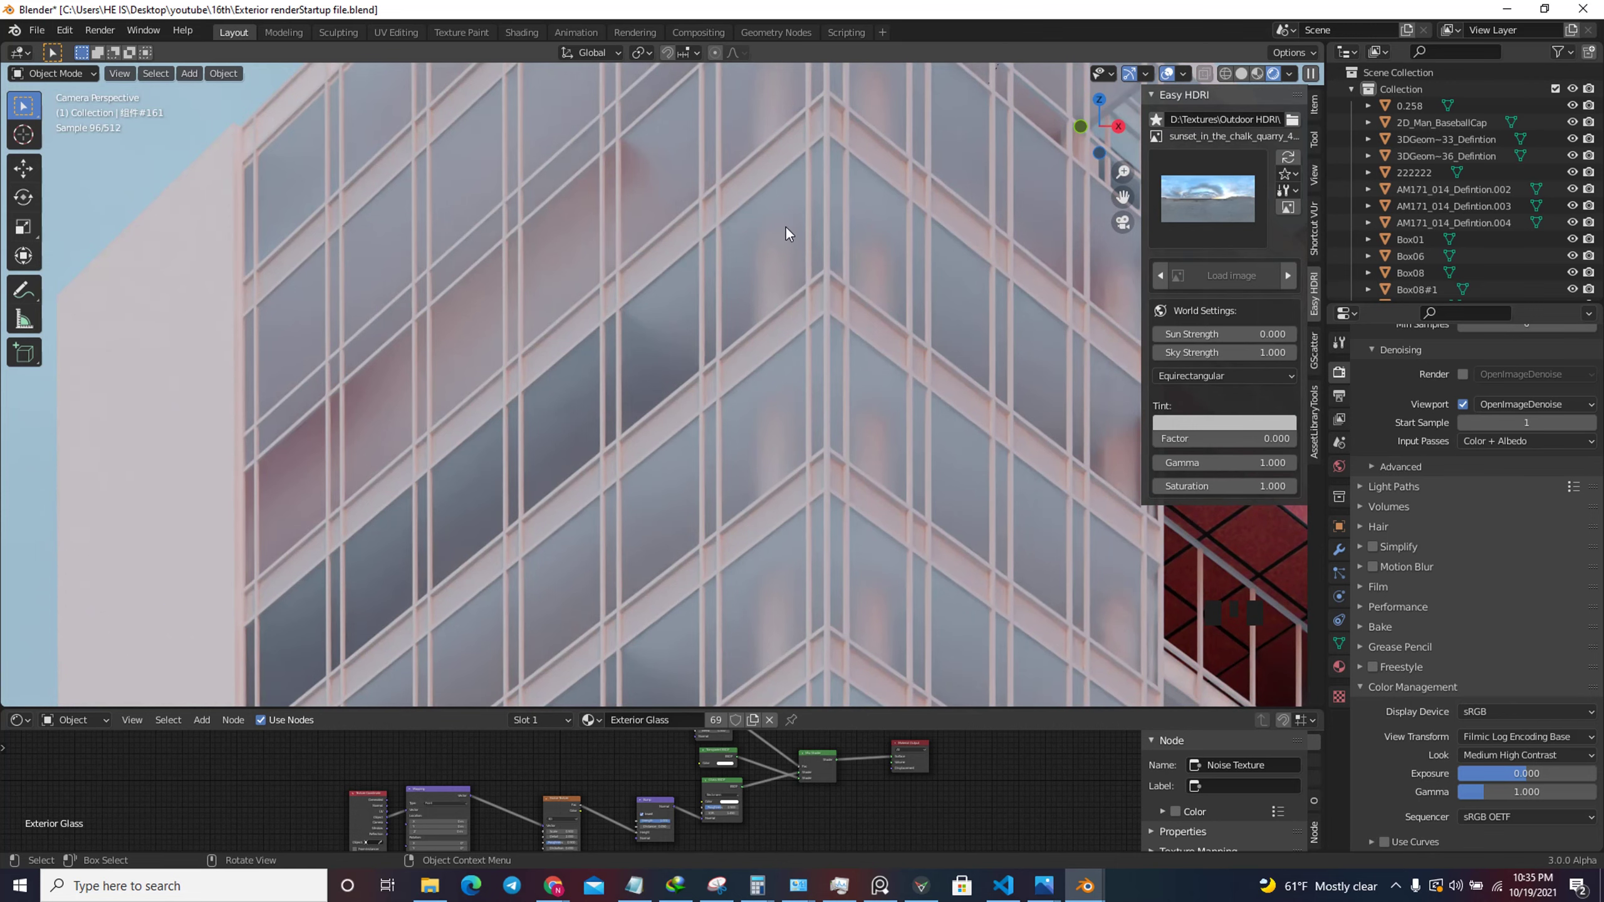
{"action": "left_click_drag", "start_coordinate": [990, 713], "coordinate": [724, 802]}
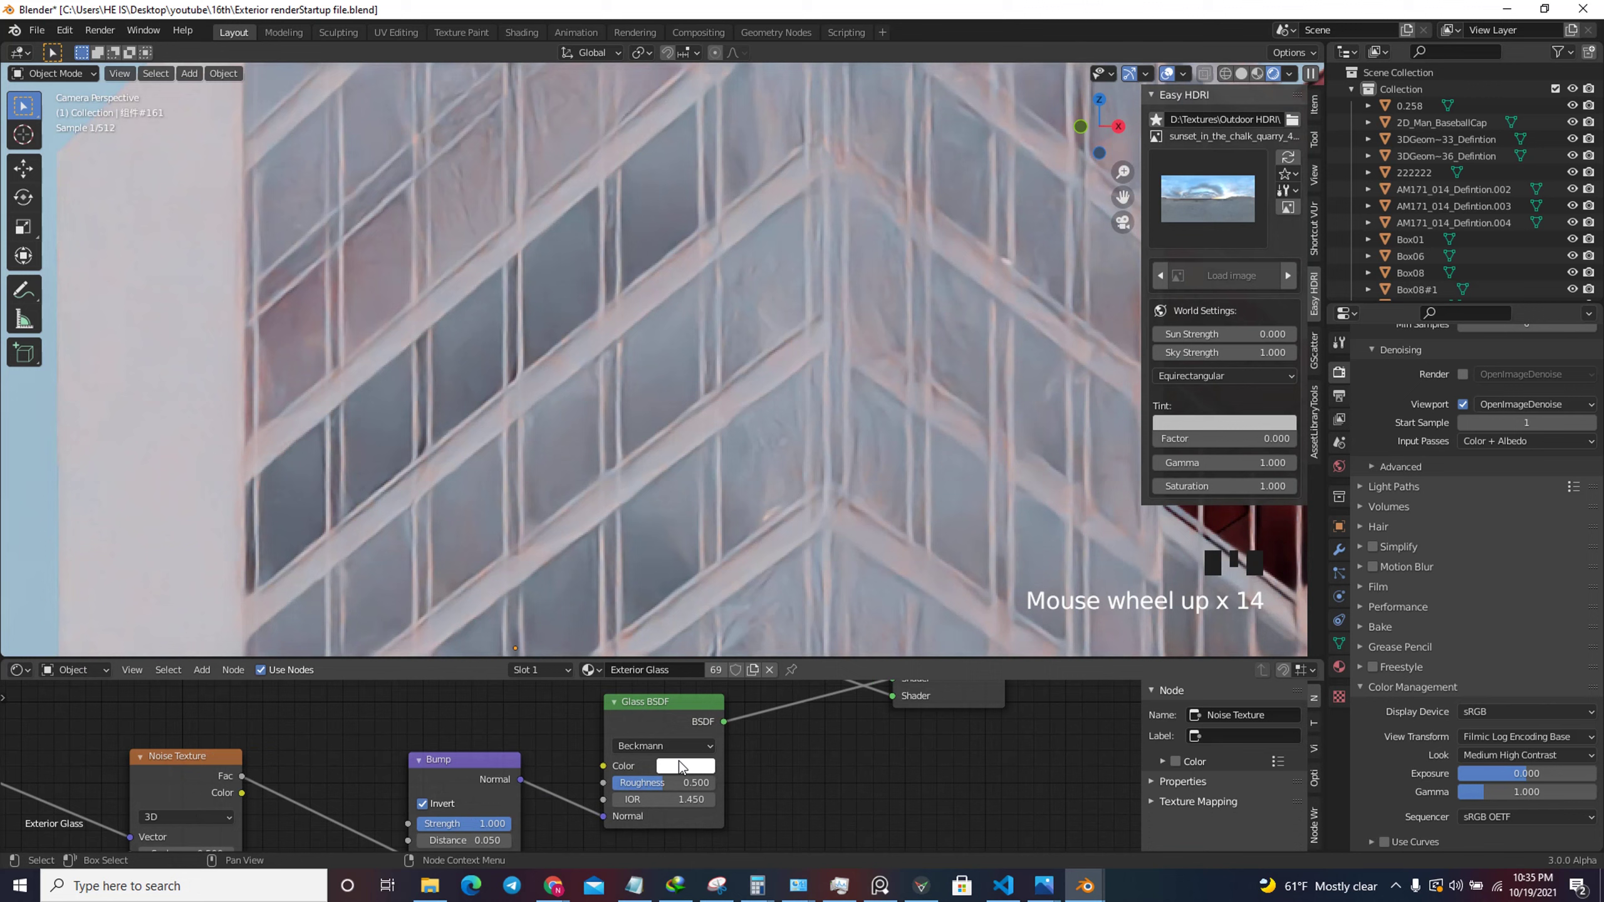
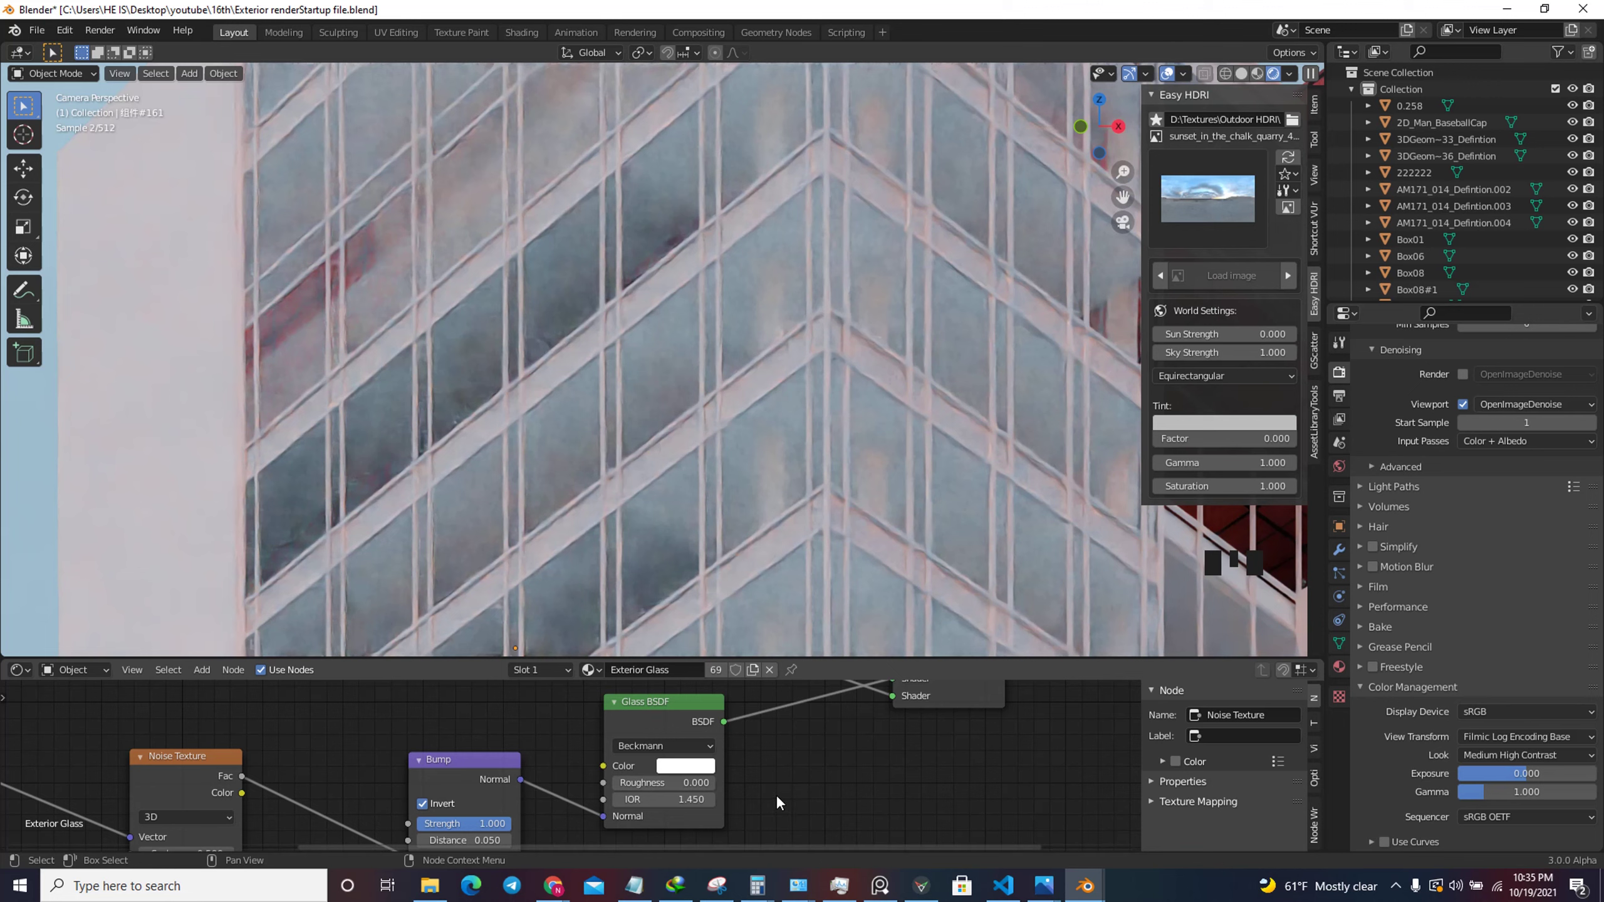
{"action": "scroll", "scroll_direction": "down", "scroll_amount": 3}
{"action": "scroll", "scroll_direction": "down", "scroll_amount": 3}
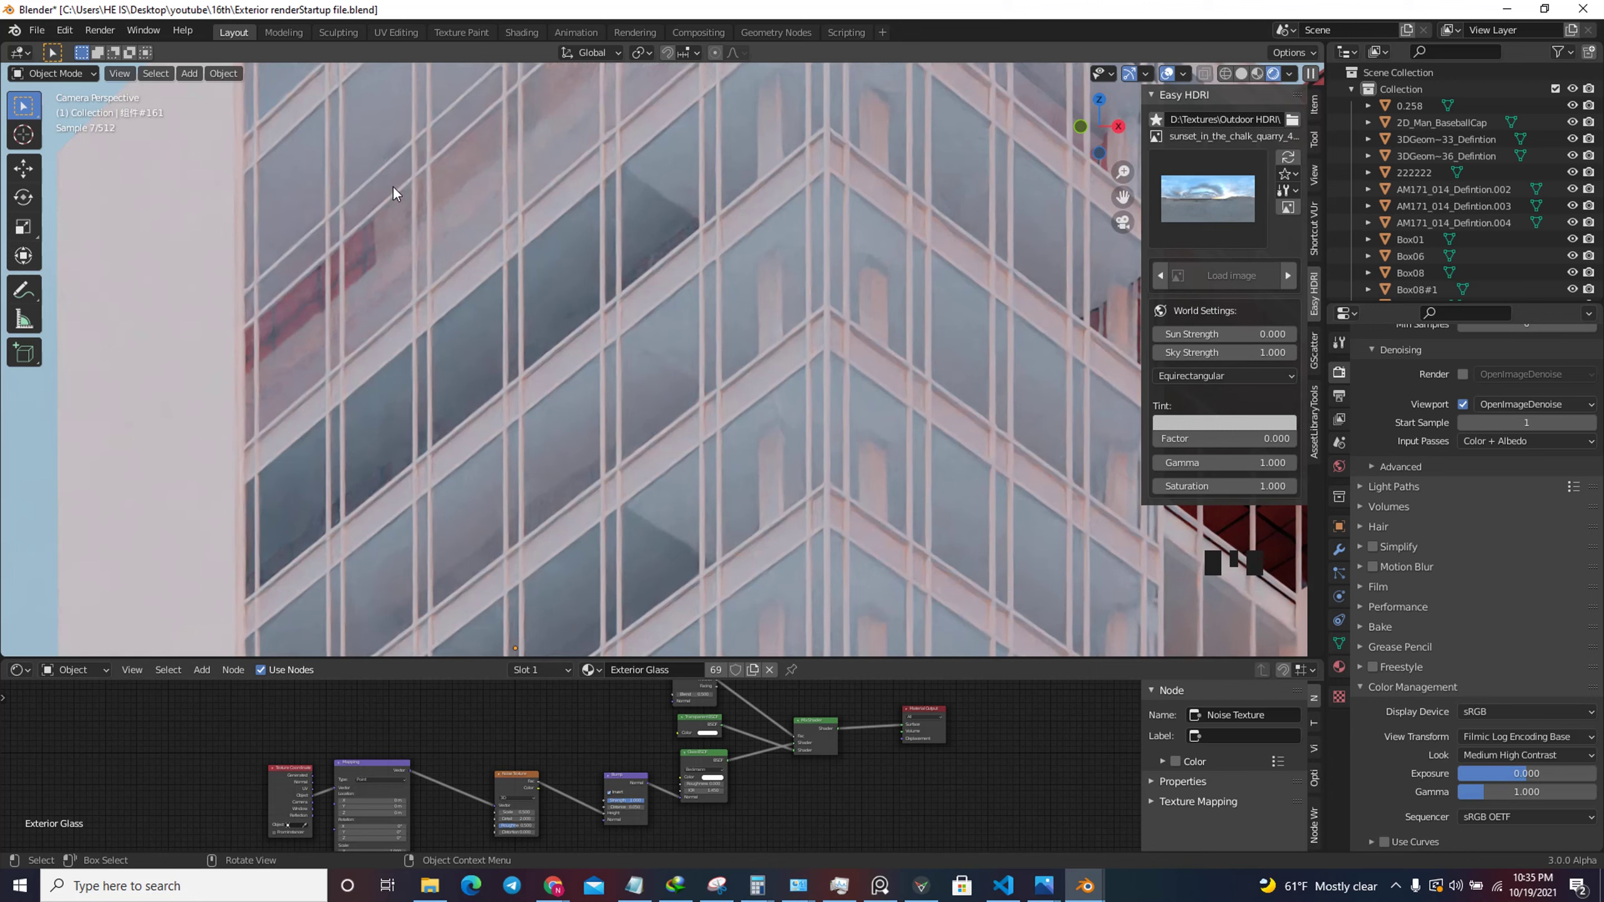
{"action": "scroll", "scroll_direction": "down", "scroll_amount": 3}
{"action": "scroll", "scroll_direction": "up", "scroll_amount": 3}
{"action": "left_click", "coordinate": [877, 735]}
{"action": "scroll", "scroll_direction": "down", "scroll_amount": 3}
Rearrange the Exterior Glass node network, setting its mix factor to 0.25.
{"action": "key", "text": "shift+a"}
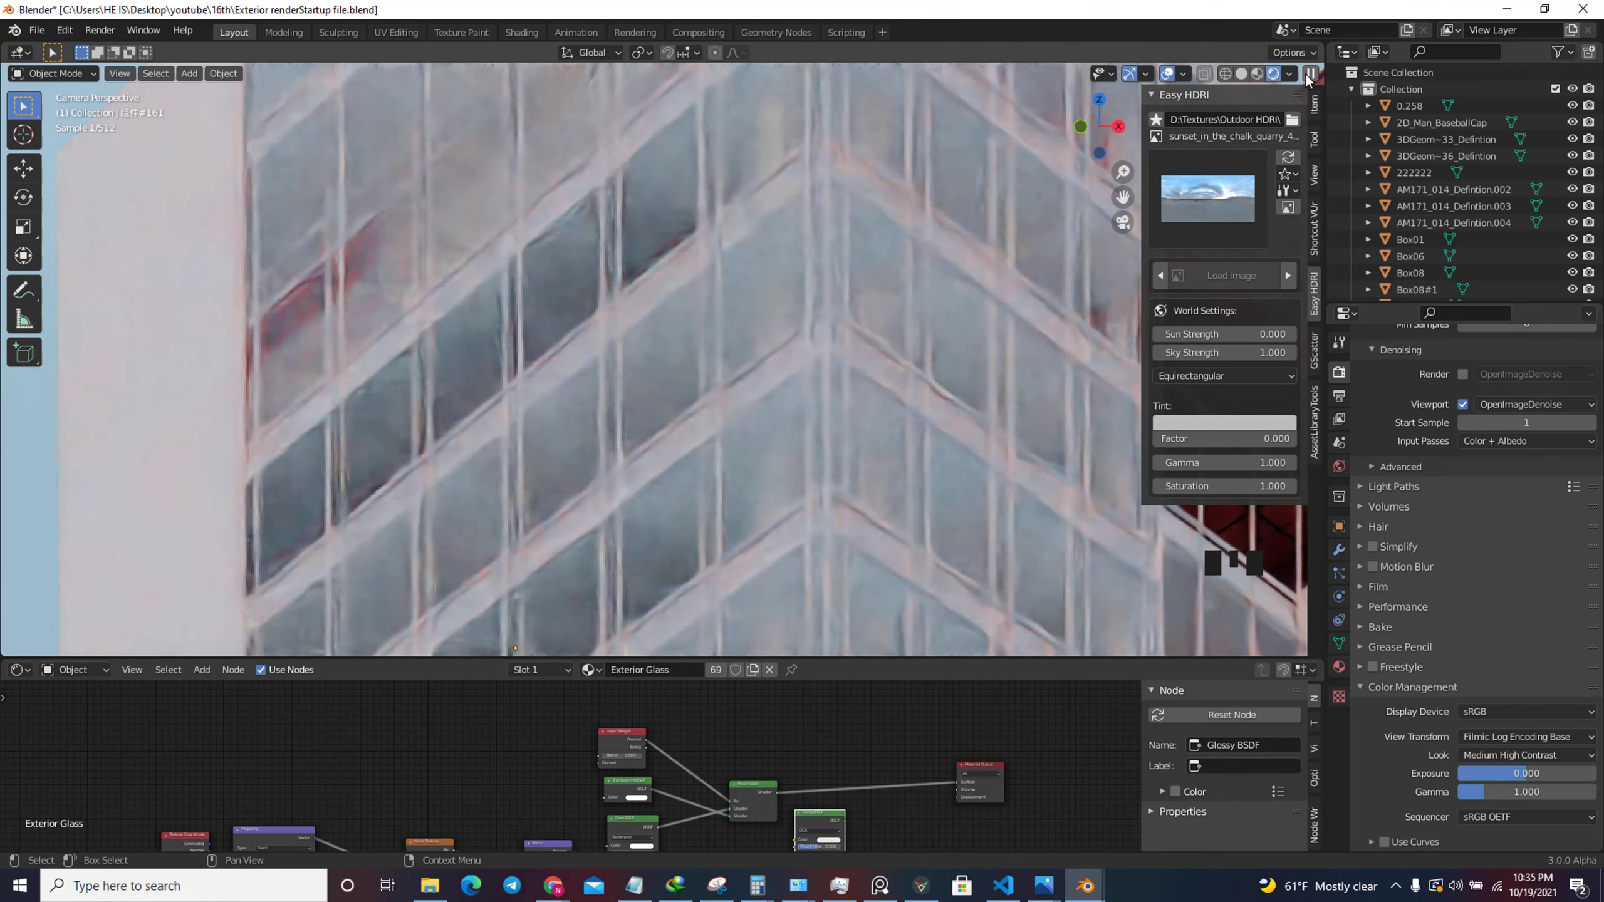
{"action": "left_click_drag", "start_coordinate": [1317, 82], "coordinate": [1302, 106]}
{"action": "scroll", "scroll_direction": "down", "scroll_amount": 3}
{"action": "scroll", "scroll_direction": "up", "scroll_amount": 3}
{"action": "left_click", "coordinate": [803, 784]}
{"action": "key", "text": "shift+d"}
{"action": "scroll", "scroll_direction": "up", "scroll_amount": 3}
{"action": "left_click_drag", "start_coordinate": [906, 734], "coordinate": [903, 686]}
{"action": "scroll", "scroll_direction": "down", "scroll_amount": 3}
{"action": "scroll", "scroll_direction": "up", "scroll_amount": 3}
{"action": "left_click_drag", "start_coordinate": [850, 825], "coordinate": [892, 755]}
{"action": "scroll", "scroll_direction": "down", "scroll_amount": 3}
{"action": "scroll", "scroll_direction": "up", "scroll_amount": 3}
Pan through the glass nodes and check the Glass BSDF colour is pure white.
{"action": "left_click_drag", "start_coordinate": [918, 742], "coordinate": [1313, 76]}
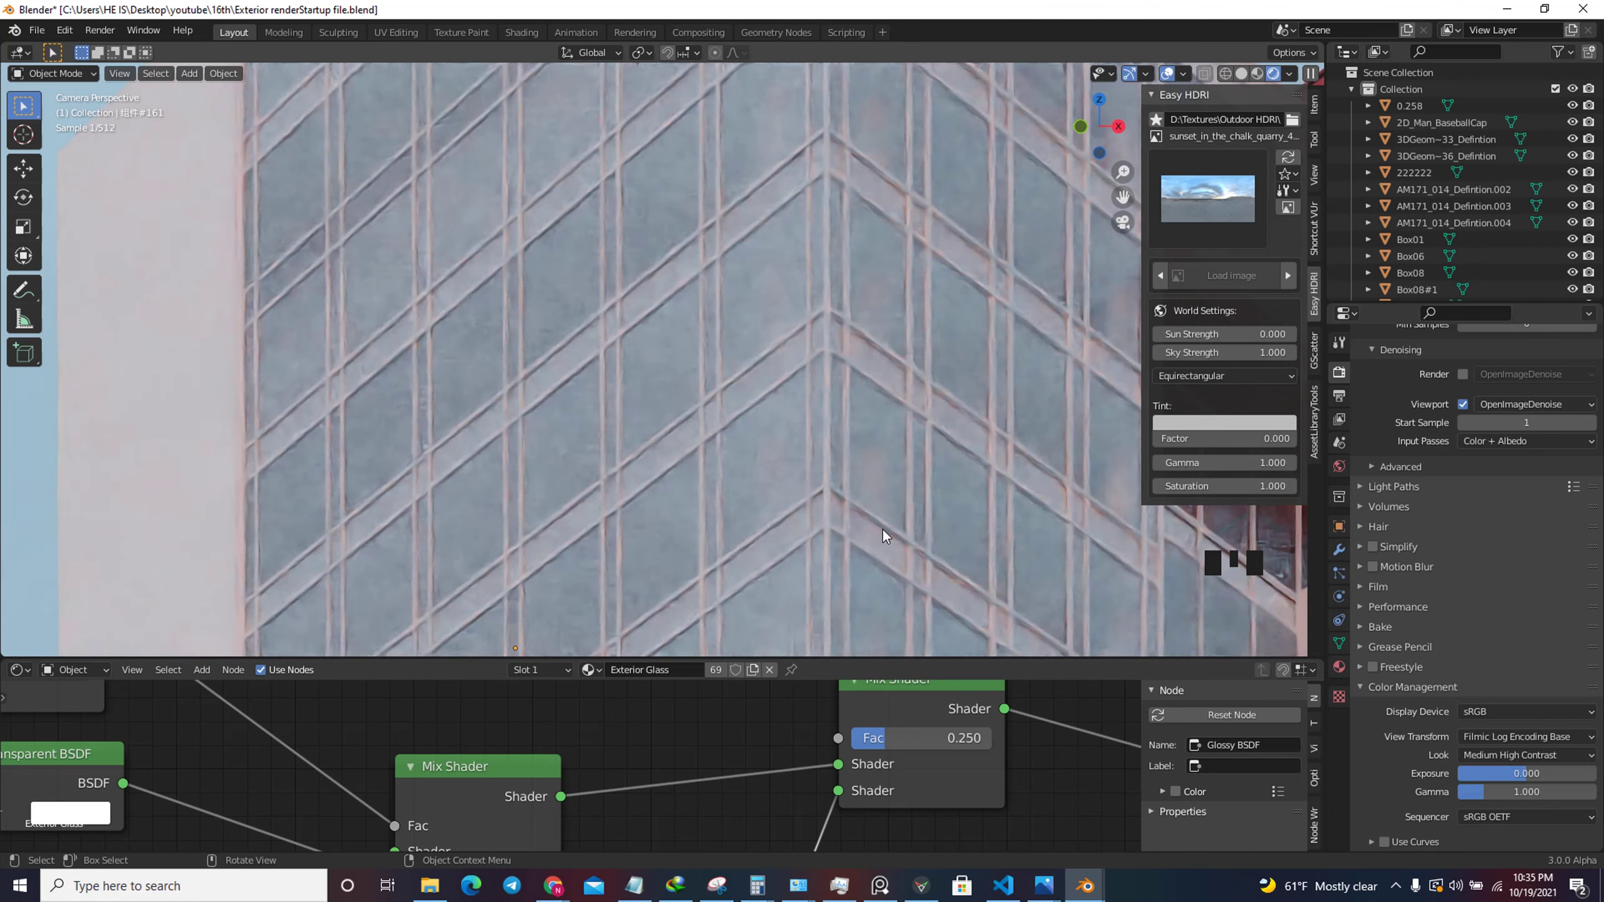
{"action": "scroll", "scroll_direction": "down", "scroll_amount": 3}
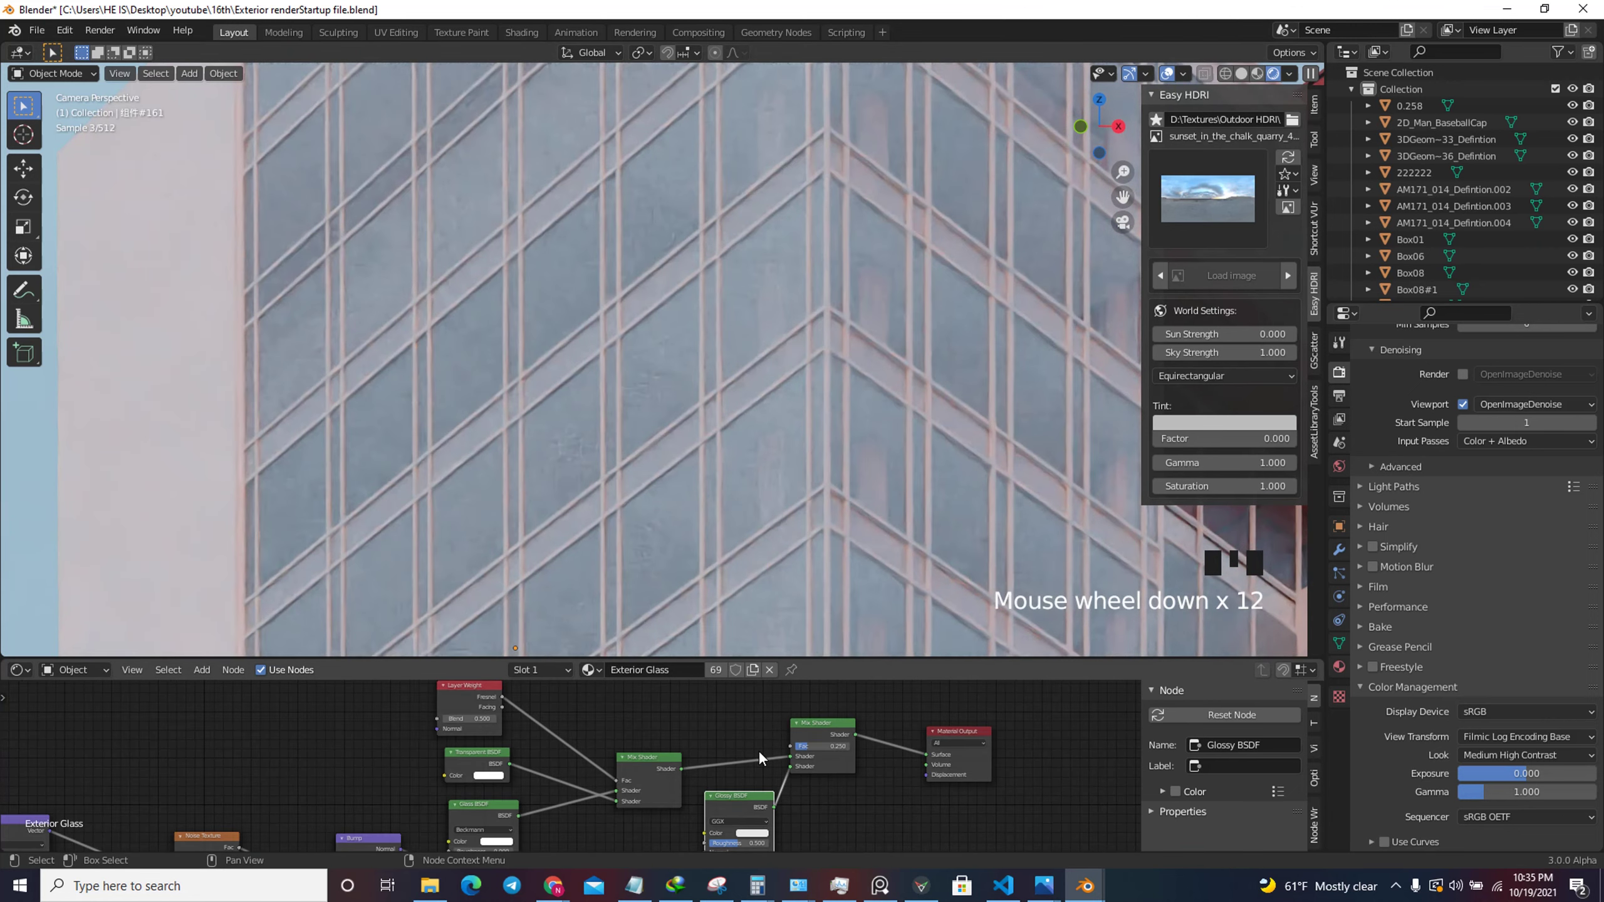
{"action": "scroll", "scroll_direction": "up", "scroll_amount": 3}
{"action": "left_click", "coordinate": [689, 773]}
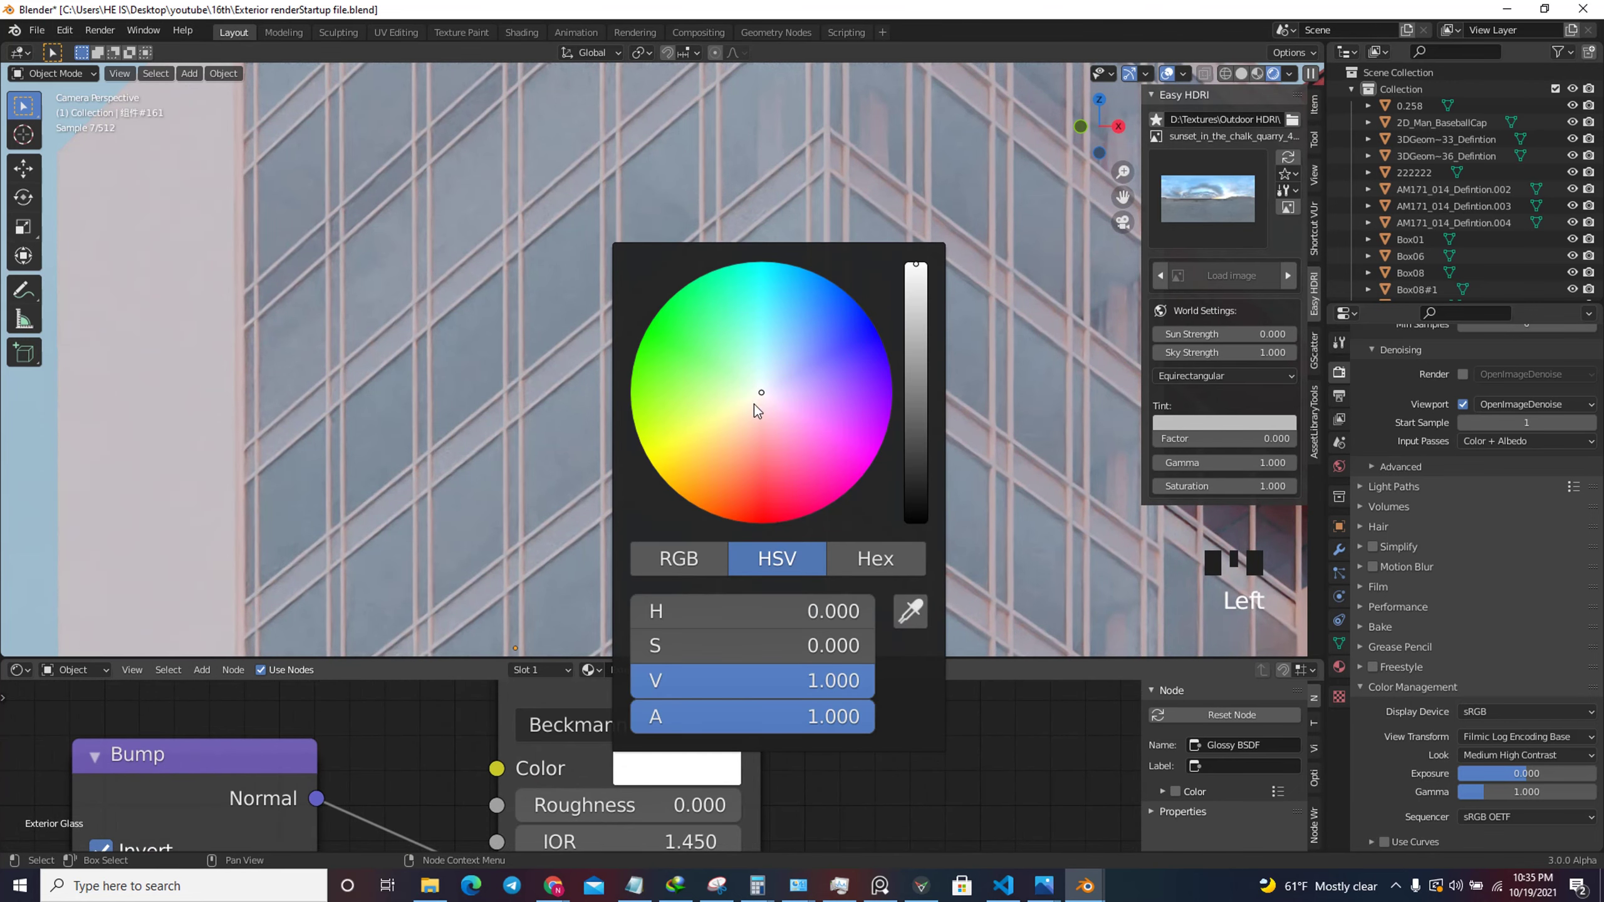
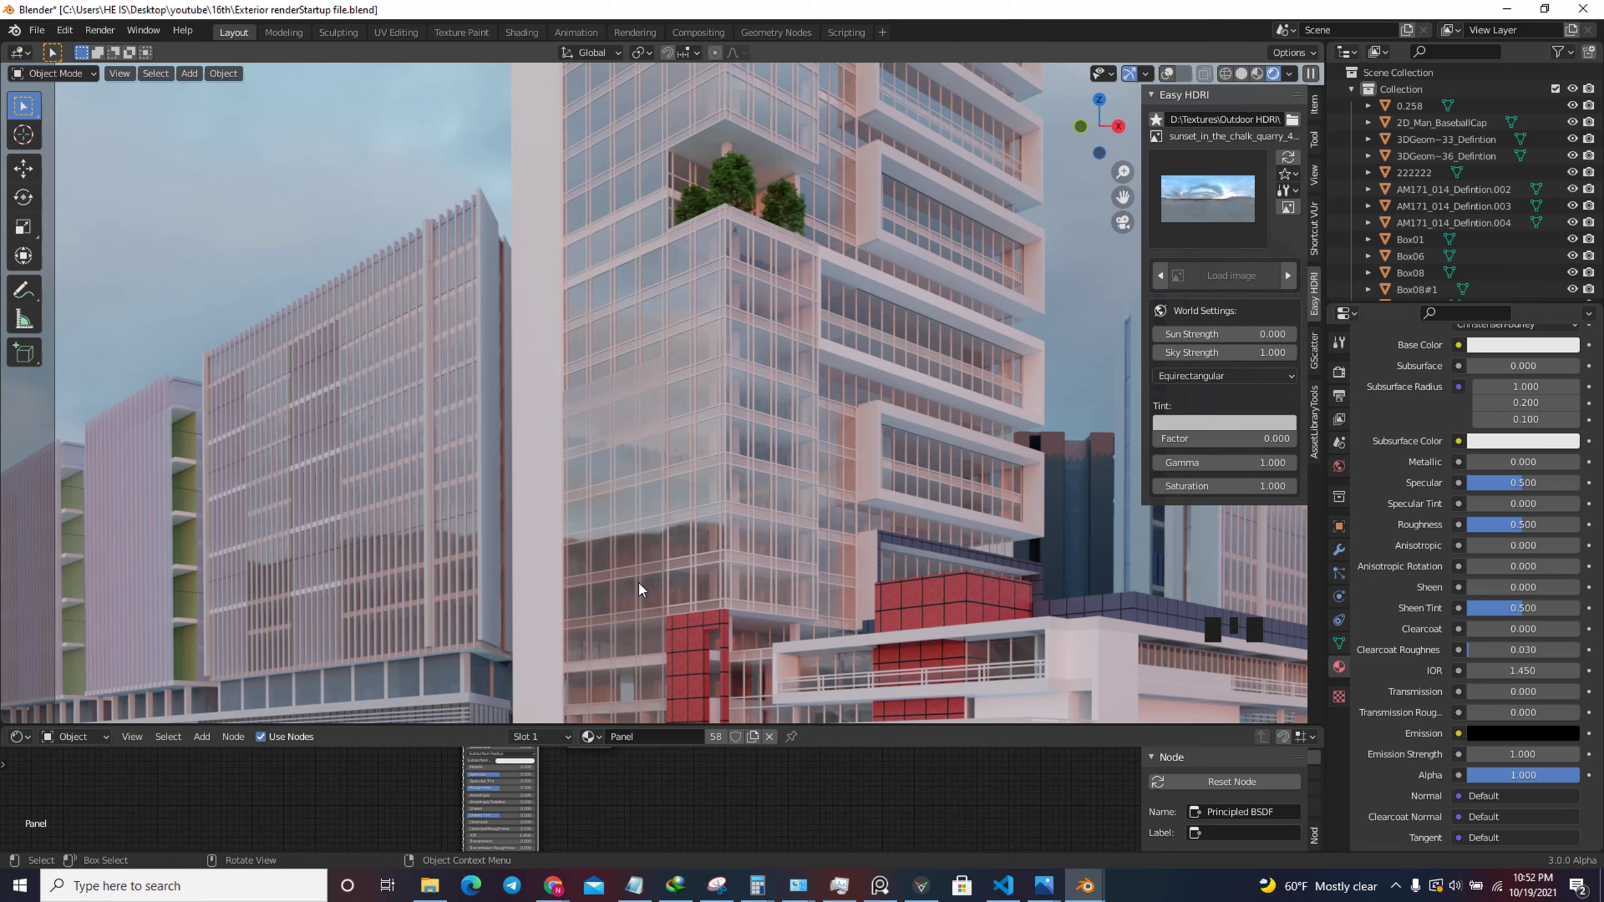
Inspect the materials of the glass facade and other tower parts, finishing on the Panel facade object.
{"action": "left_click", "coordinate": [661, 549]}
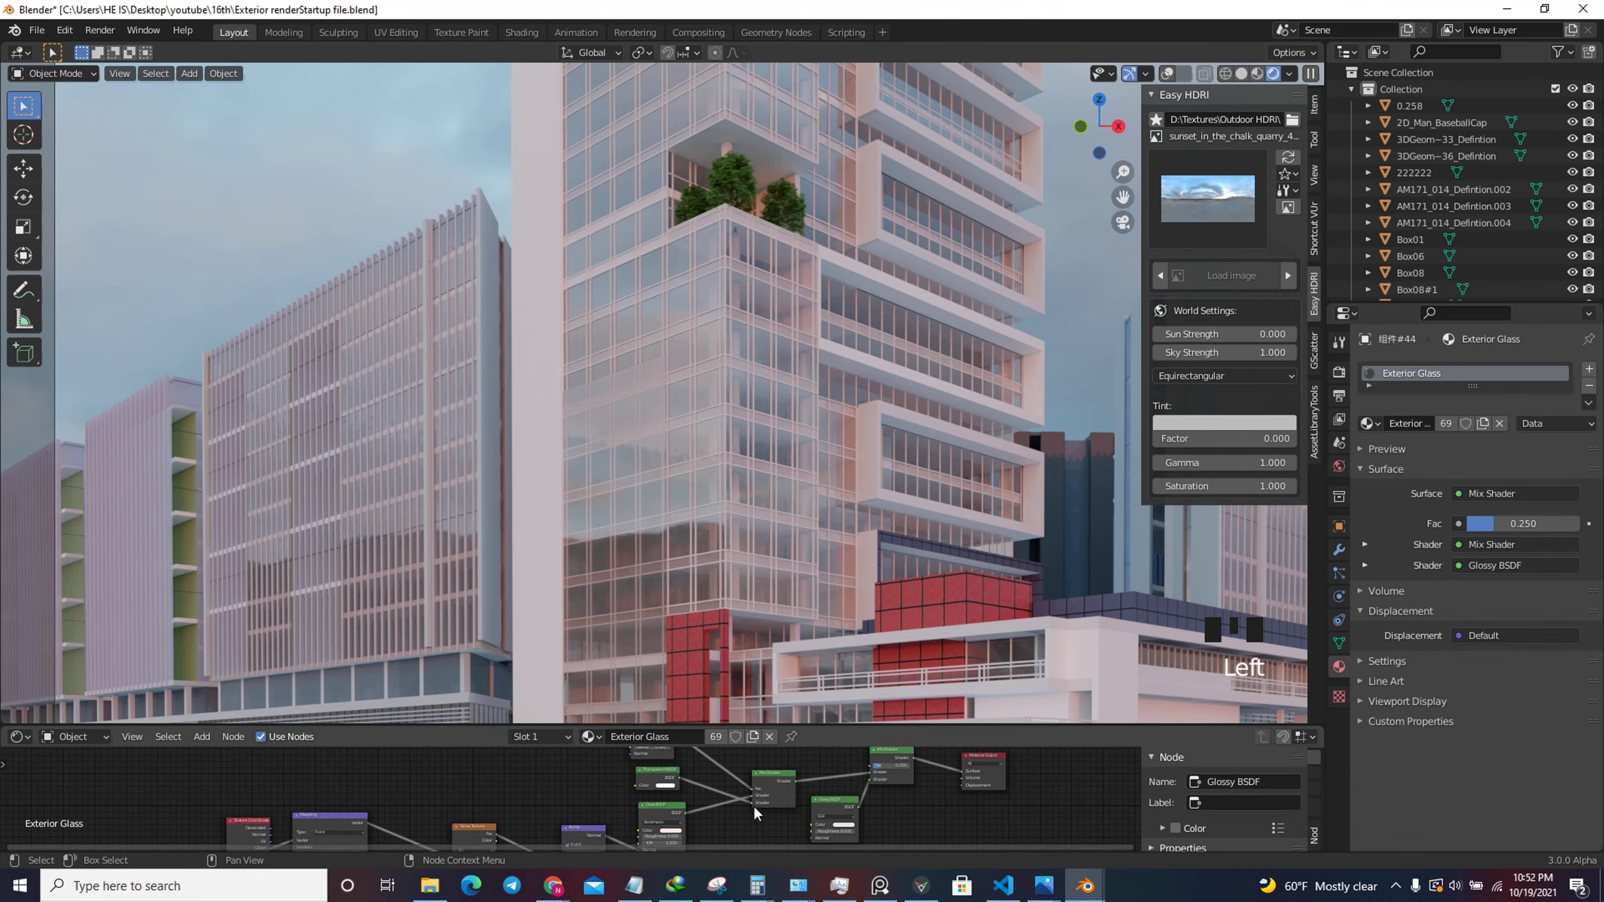
{"action": "scroll", "scroll_direction": "down", "scroll_amount": 3}
{"action": "scroll", "scroll_direction": "up", "scroll_amount": 3}
{"action": "left_click", "coordinate": [752, 435]}
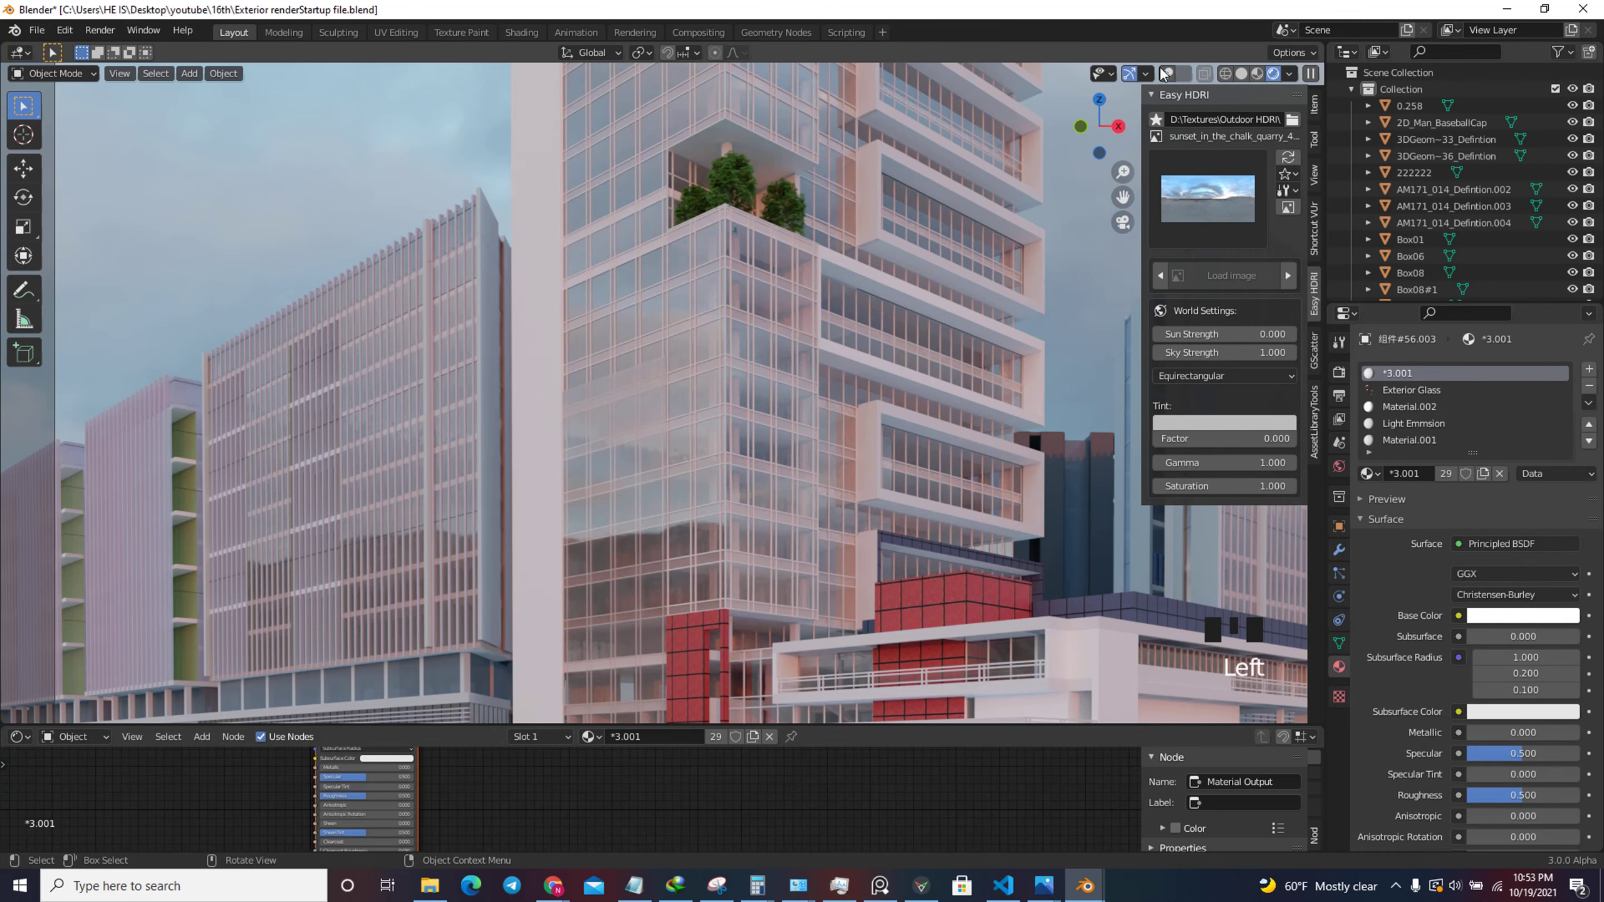
{"action": "left_click", "coordinate": [1167, 85]}
{"action": "left_click", "coordinate": [756, 366]}
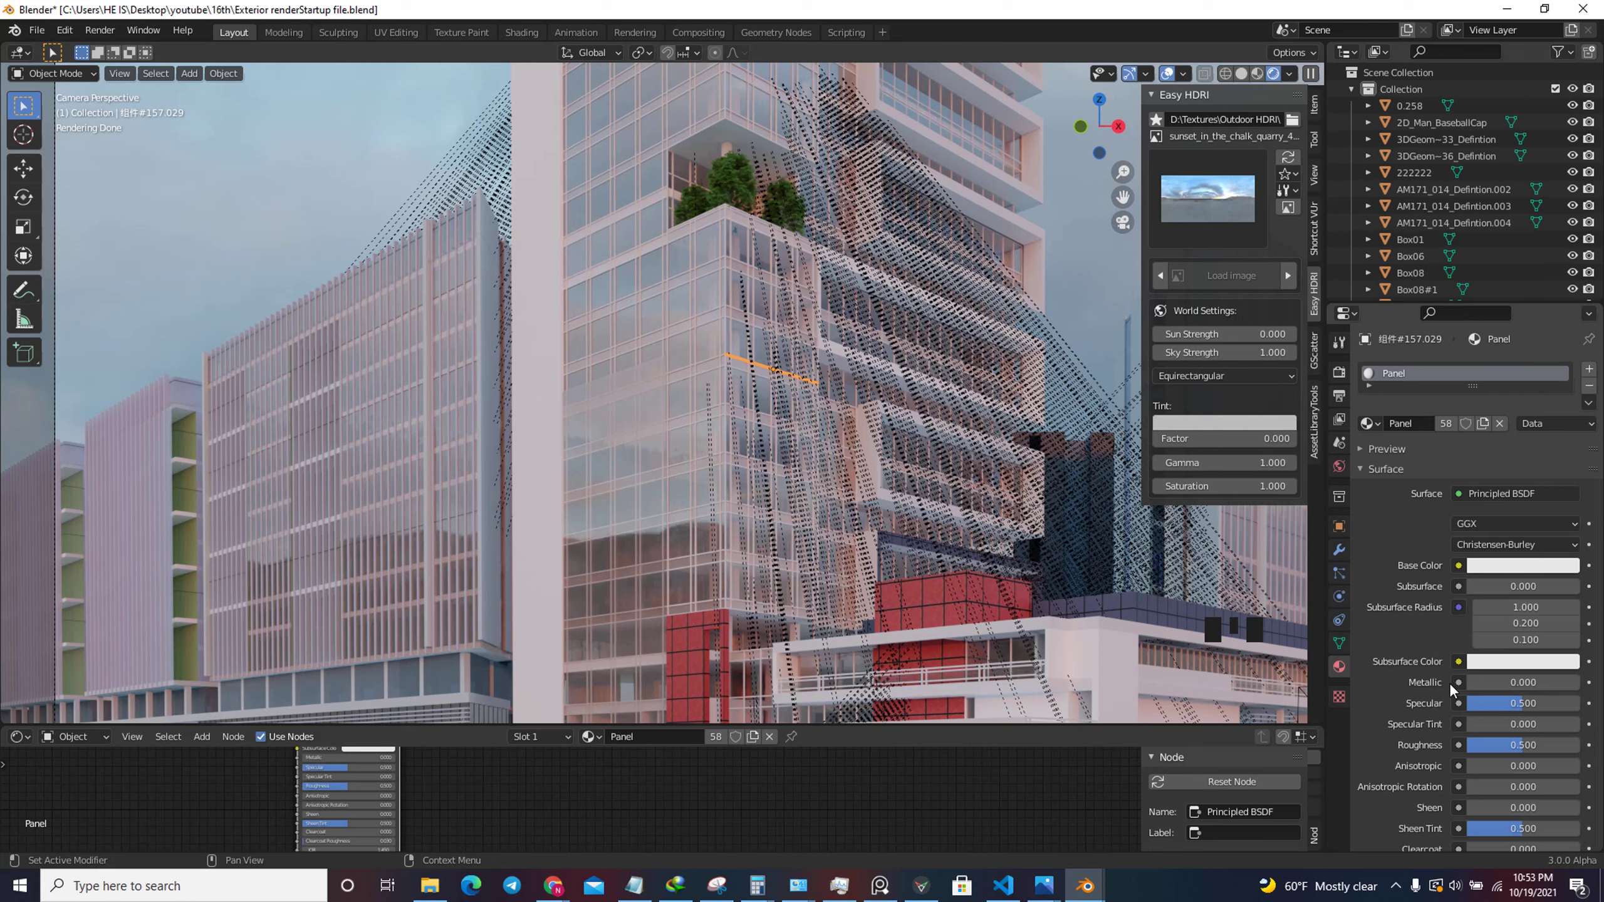
Set a render border around the tower corner and zoom in on the panel material.
{"action": "left_click_drag", "start_coordinate": [1492, 689], "coordinate": [752, 432]}
{"action": "key", "text": "ctrl+b"}
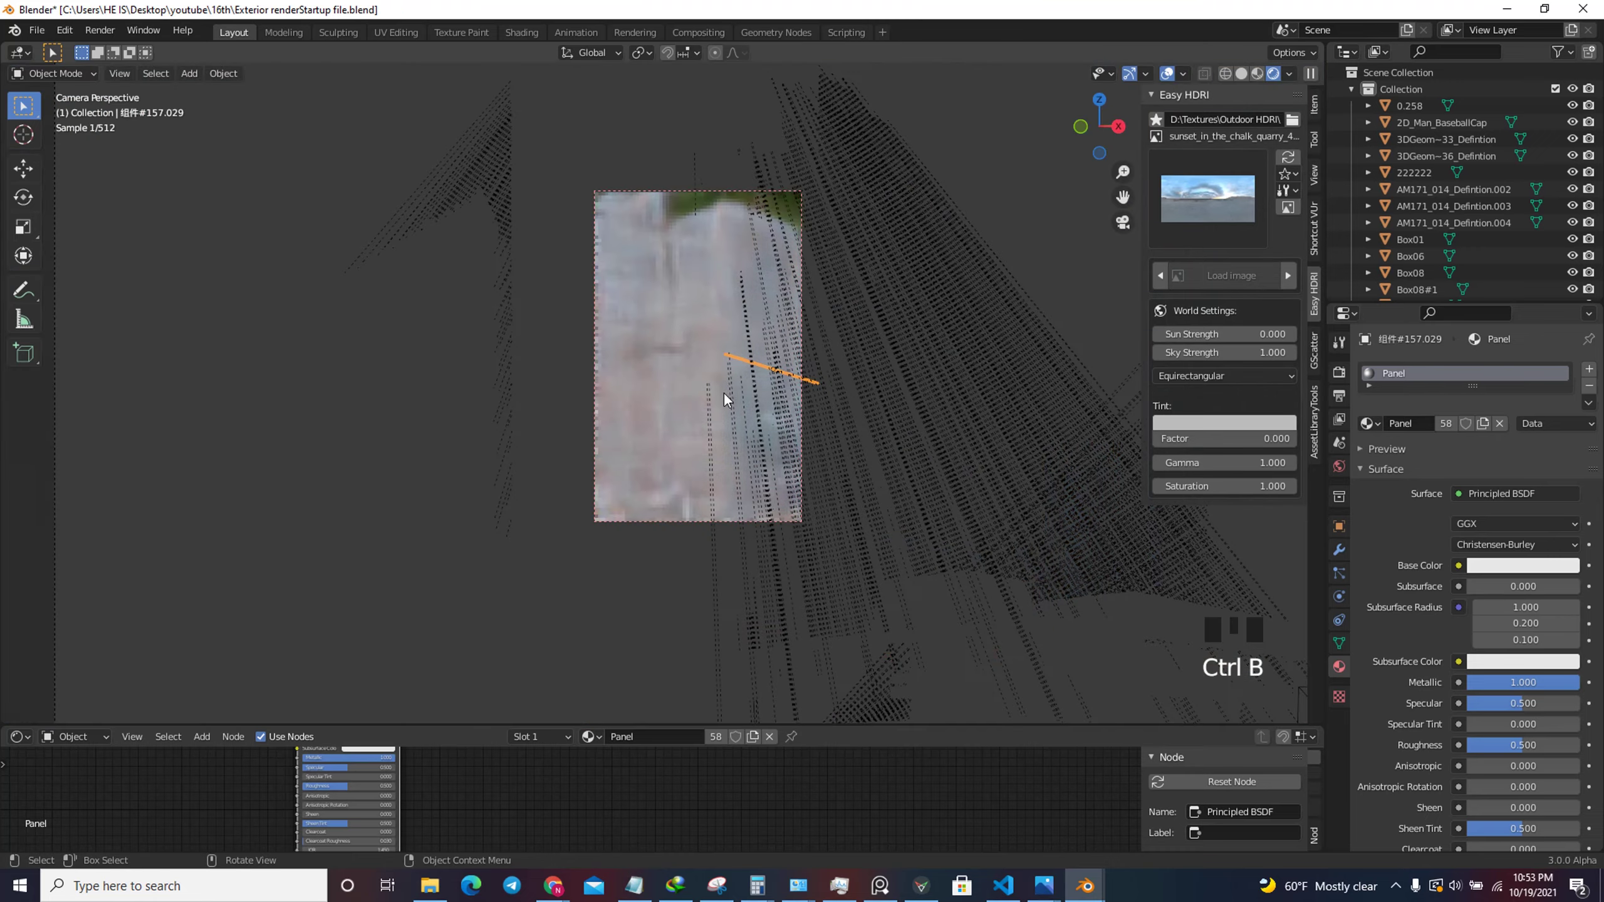
{"action": "scroll", "scroll_direction": "up", "scroll_amount": 3}
{"action": "left_click", "coordinate": [1510, 574]}
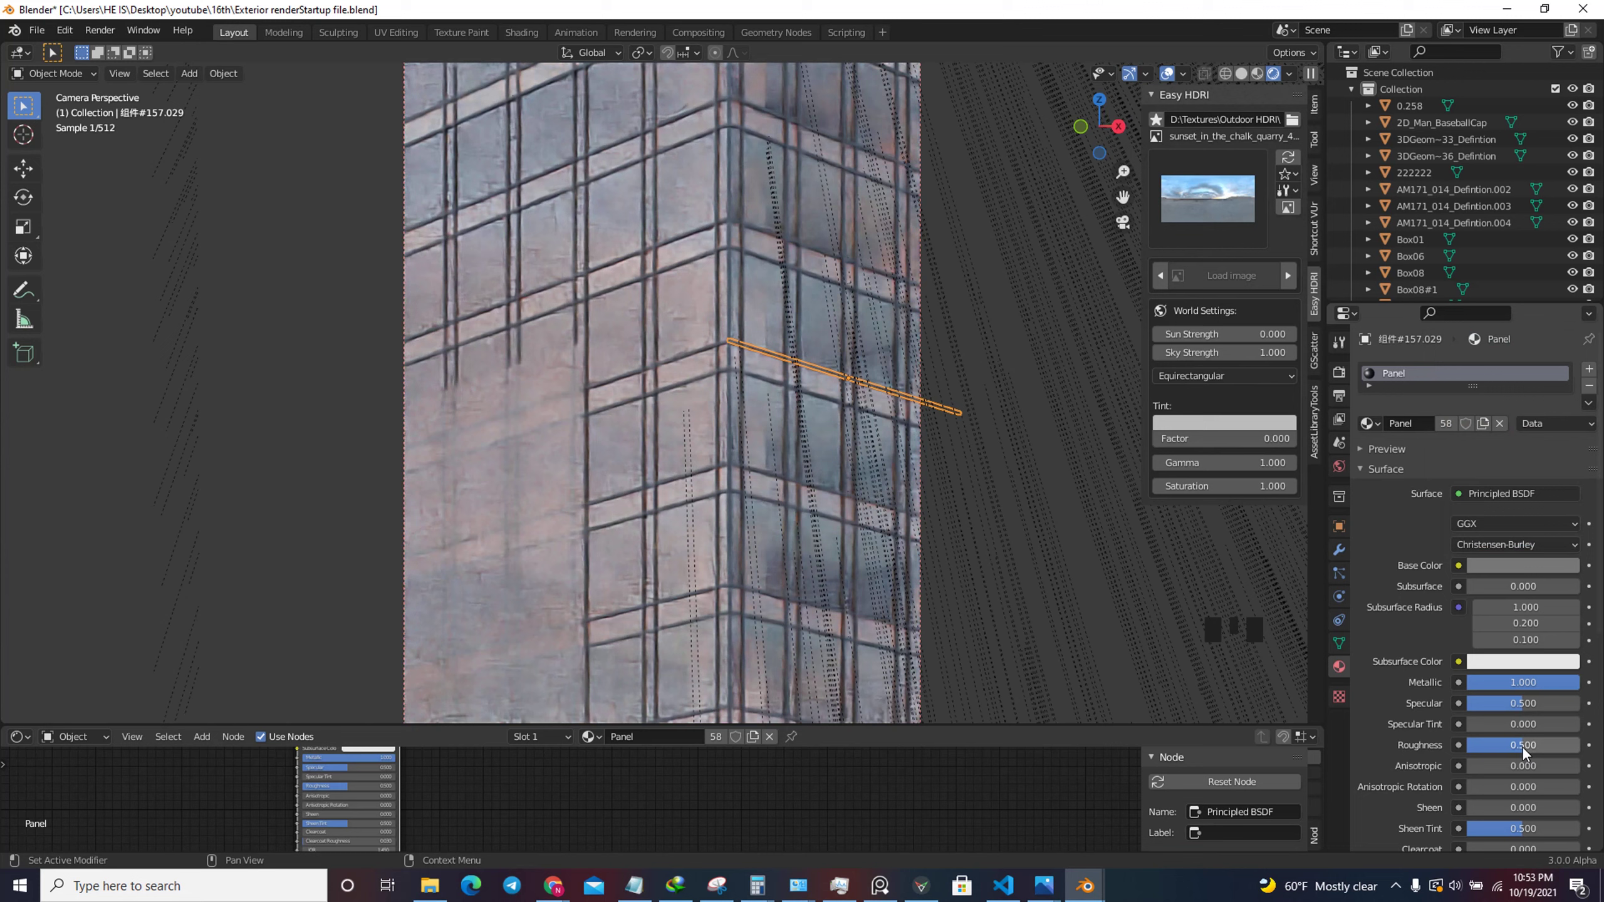
{"action": "left_click_drag", "start_coordinate": [1516, 754], "coordinate": [1484, 789]}
{"action": "scroll", "scroll_direction": "down", "scroll_amount": 3}
{"action": "scroll", "scroll_direction": "up", "scroll_amount": 3}
Darken the Panel base colour to near black and switch to Material Preview shading.
{"action": "left_click_drag", "start_coordinate": [1533, 651], "coordinate": [1559, 640]}
{"action": "left_click", "coordinate": [1547, 468]}
{"action": "left_click", "coordinate": [1533, 472]}
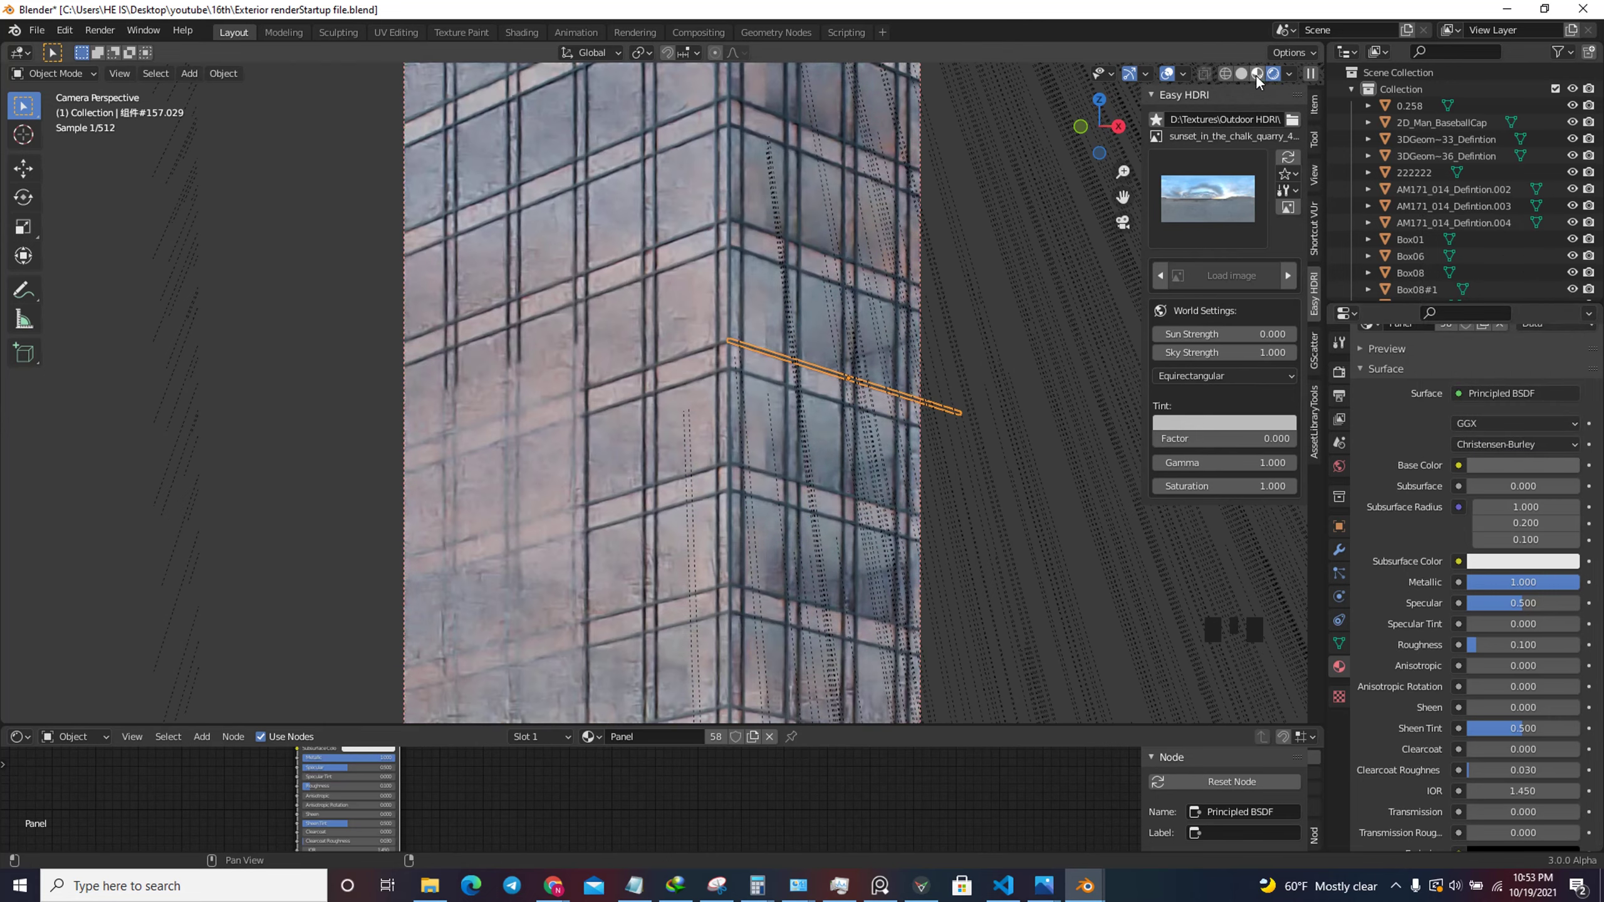
{"action": "left_click", "coordinate": [1266, 93]}
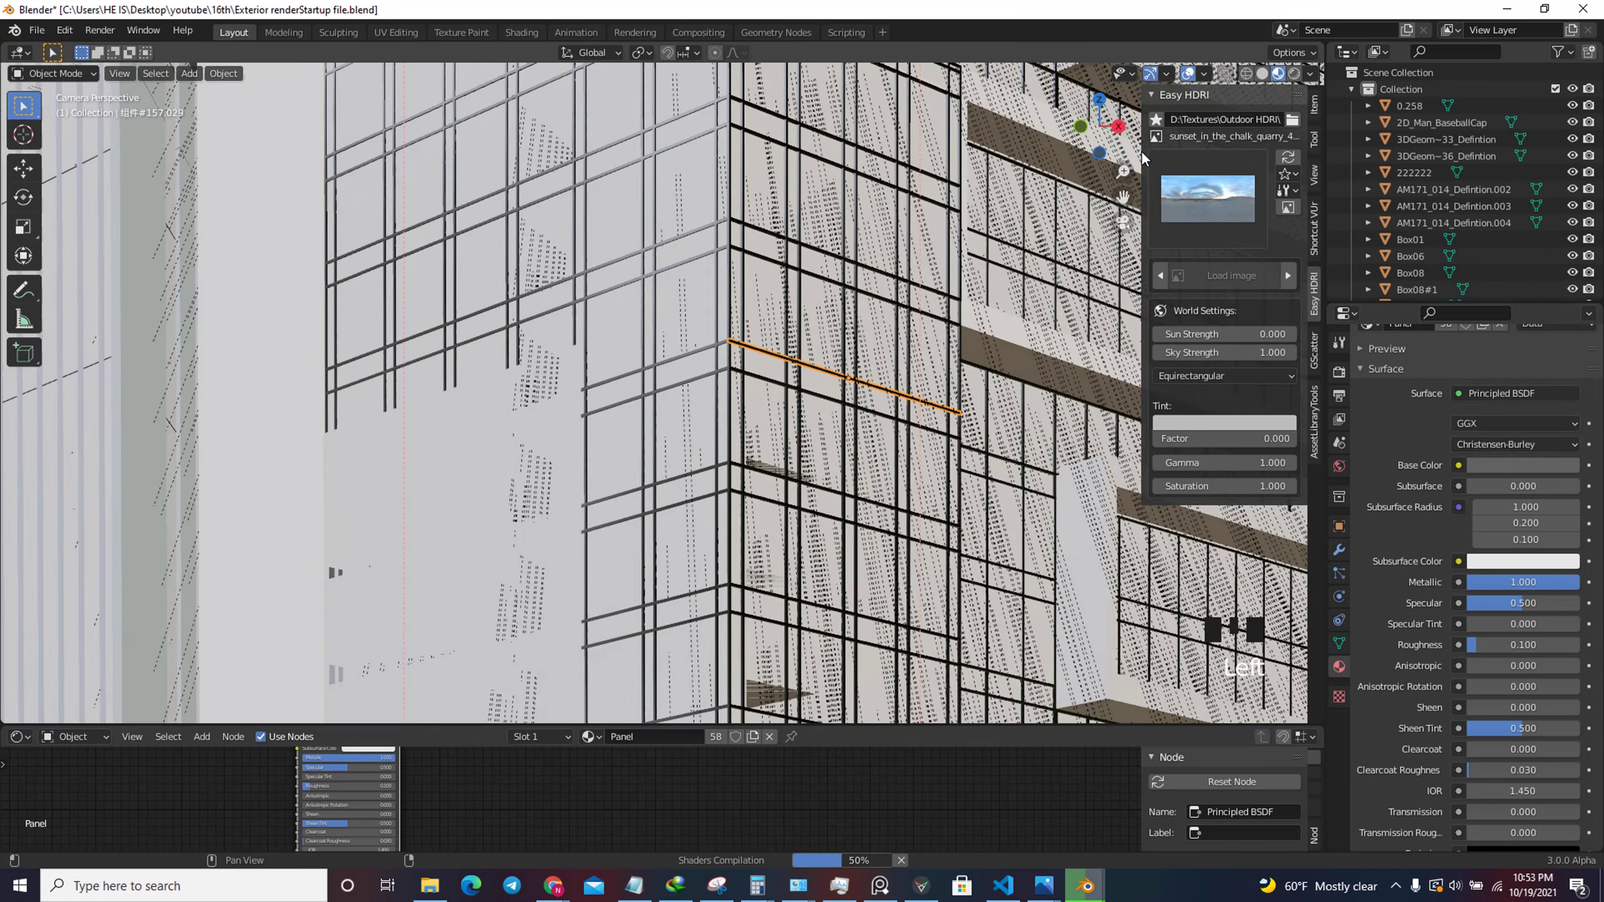
Raise a podium block Material.002 shader value to 0.6.
{"action": "scroll", "scroll_direction": "down", "scroll_amount": 3}
{"action": "left_click", "coordinate": [1109, 149]}
{"action": "scroll", "scroll_direction": "up", "scroll_amount": 3}
{"action": "scroll", "scroll_direction": "down", "scroll_amount": 3}
{"action": "left_click", "coordinate": [1088, 135]}
{"action": "left_click", "coordinate": [630, 383]}
{"action": "scroll", "scroll_direction": "down", "scroll_amount": 3}
{"action": "scroll", "scroll_direction": "up", "scroll_amount": 3}
Orbit above the whole building complex and pick the glass-clad tower block.
{"action": "scroll", "scroll_direction": "down", "scroll_amount": 3}
{"action": "scroll", "scroll_direction": "down", "scroll_amount": 3}
{"action": "scroll", "scroll_direction": "up", "scroll_amount": 3}
{"action": "left_click_drag", "start_coordinate": [1516, 587], "coordinate": [582, 532]}
{"action": "scroll", "scroll_direction": "down", "scroll_amount": 3}
{"action": "scroll", "scroll_direction": "up", "scroll_amount": 3}
{"action": "left_click", "coordinate": [475, 227]}
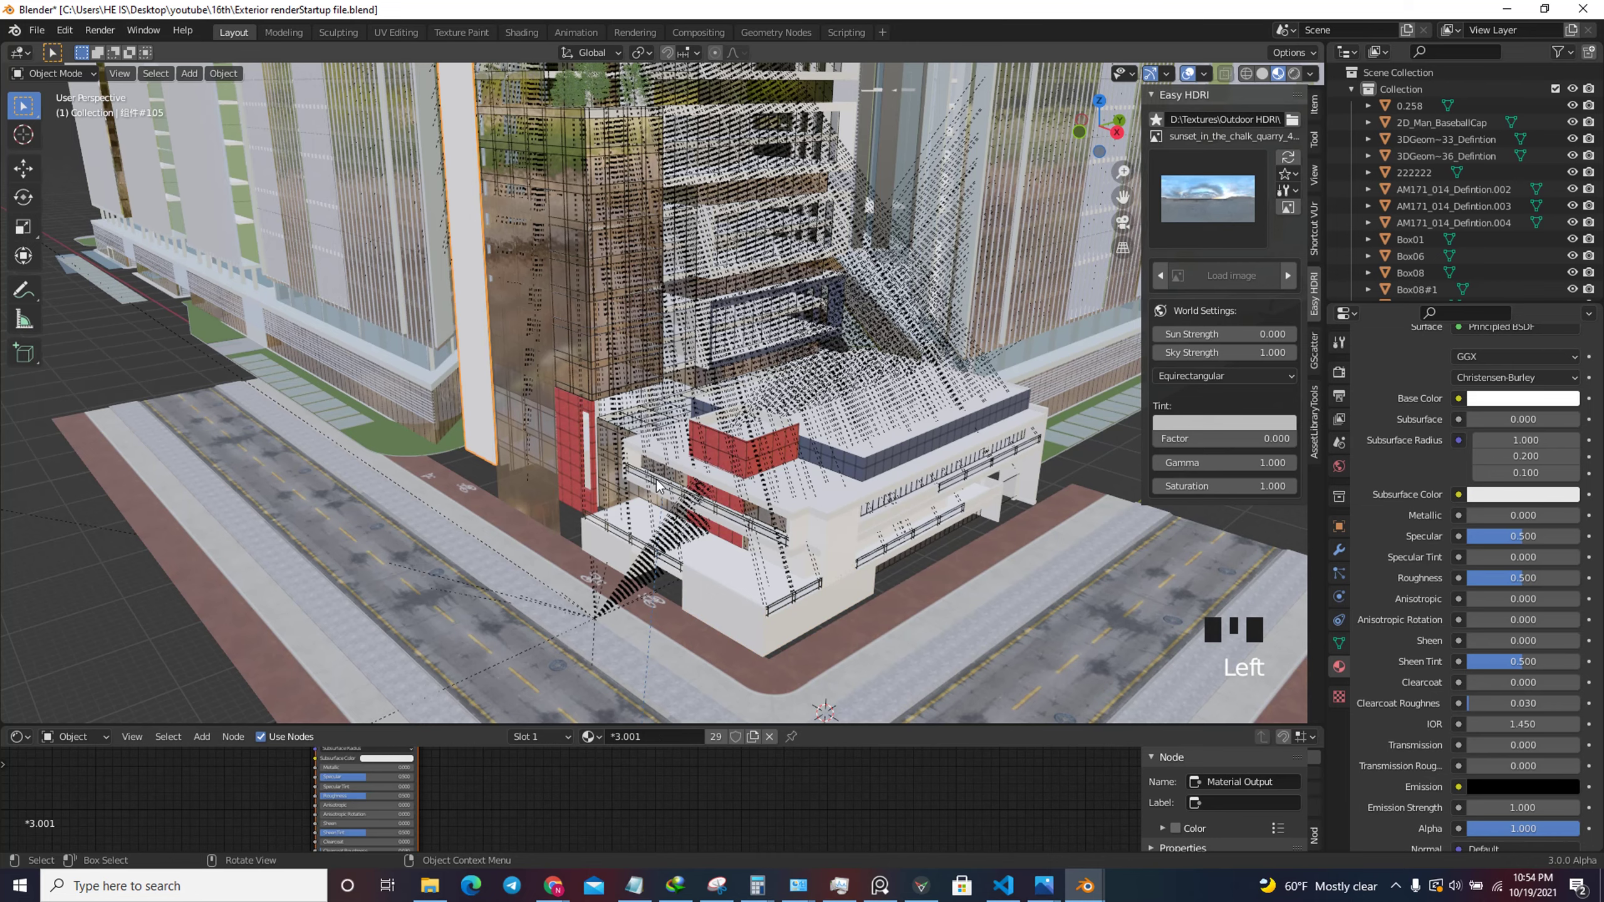
Zoom in close on the tower's glass facade to examine the glazing.
{"action": "scroll", "scroll_direction": "down", "scroll_amount": 3}
{"action": "scroll", "scroll_direction": "down", "scroll_amount": 3}
{"action": "scroll", "scroll_direction": "up", "scroll_amount": 3}
{"action": "scroll", "scroll_direction": "up", "scroll_amount": 3}
{"action": "scroll", "scroll_direction": "up", "scroll_amount": 3}
{"action": "scroll", "scroll_direction": "down", "scroll_amount": 3}
{"action": "scroll", "scroll_direction": "down", "scroll_amount": 3}
{"action": "scroll", "scroll_direction": "up", "scroll_amount": 3}
{"action": "scroll", "scroll_direction": "down", "scroll_amount": 3}
{"action": "scroll", "scroll_direction": "down", "scroll_amount": 3}
{"action": "scroll", "scroll_direction": "up", "scroll_amount": 3}
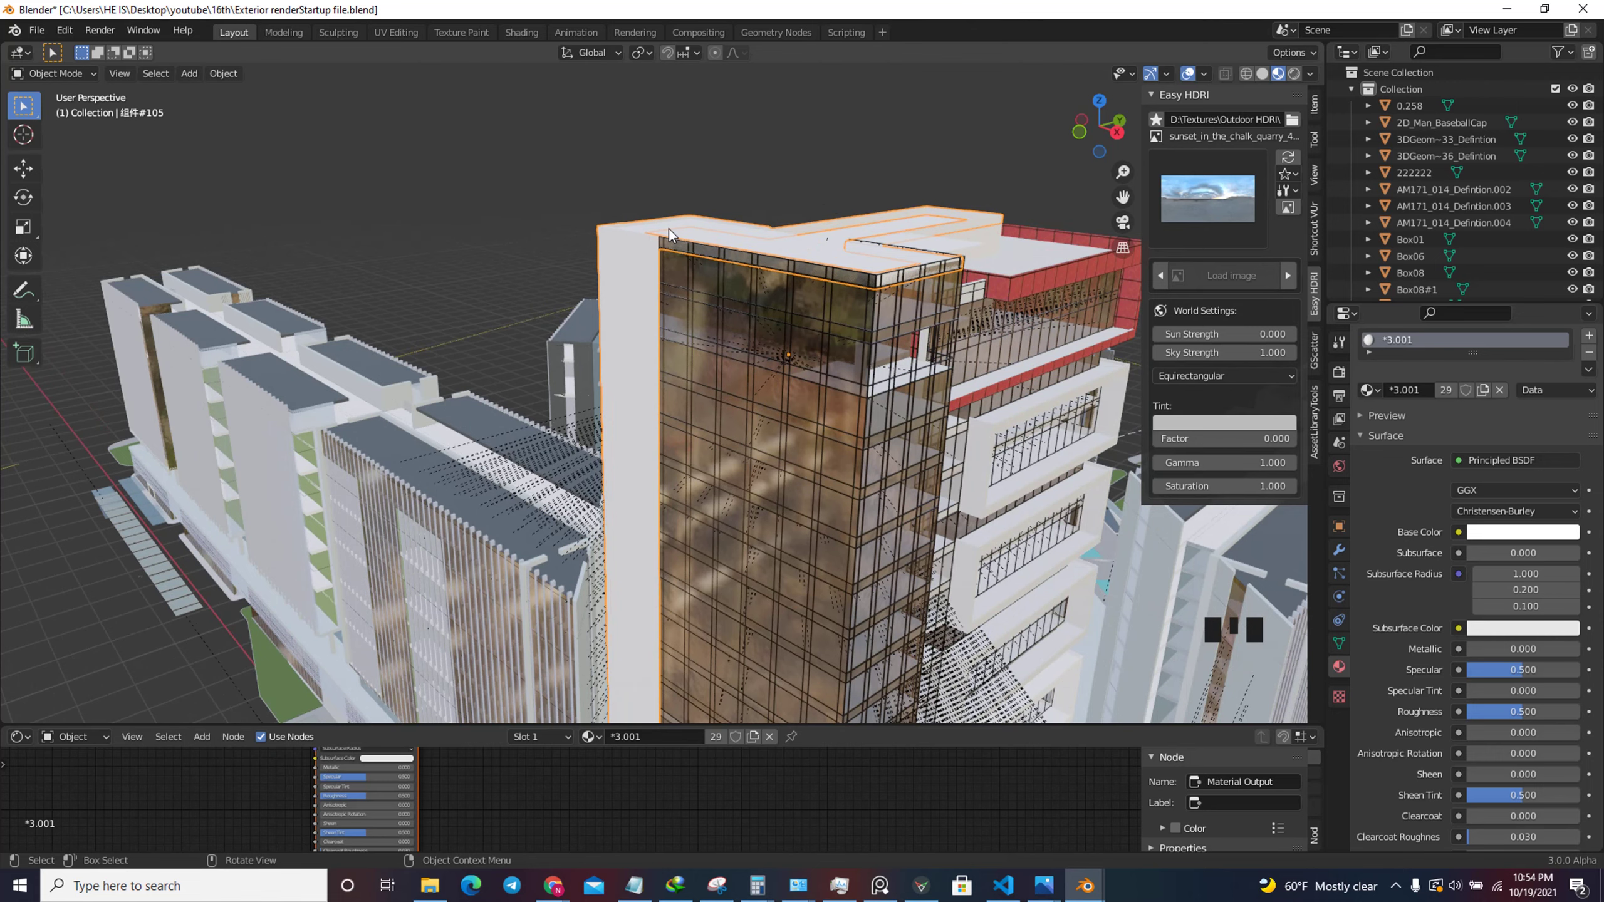
{"action": "scroll", "scroll_direction": "down", "scroll_amount": 3}
{"action": "scroll", "scroll_direction": "up", "scroll_amount": 3}
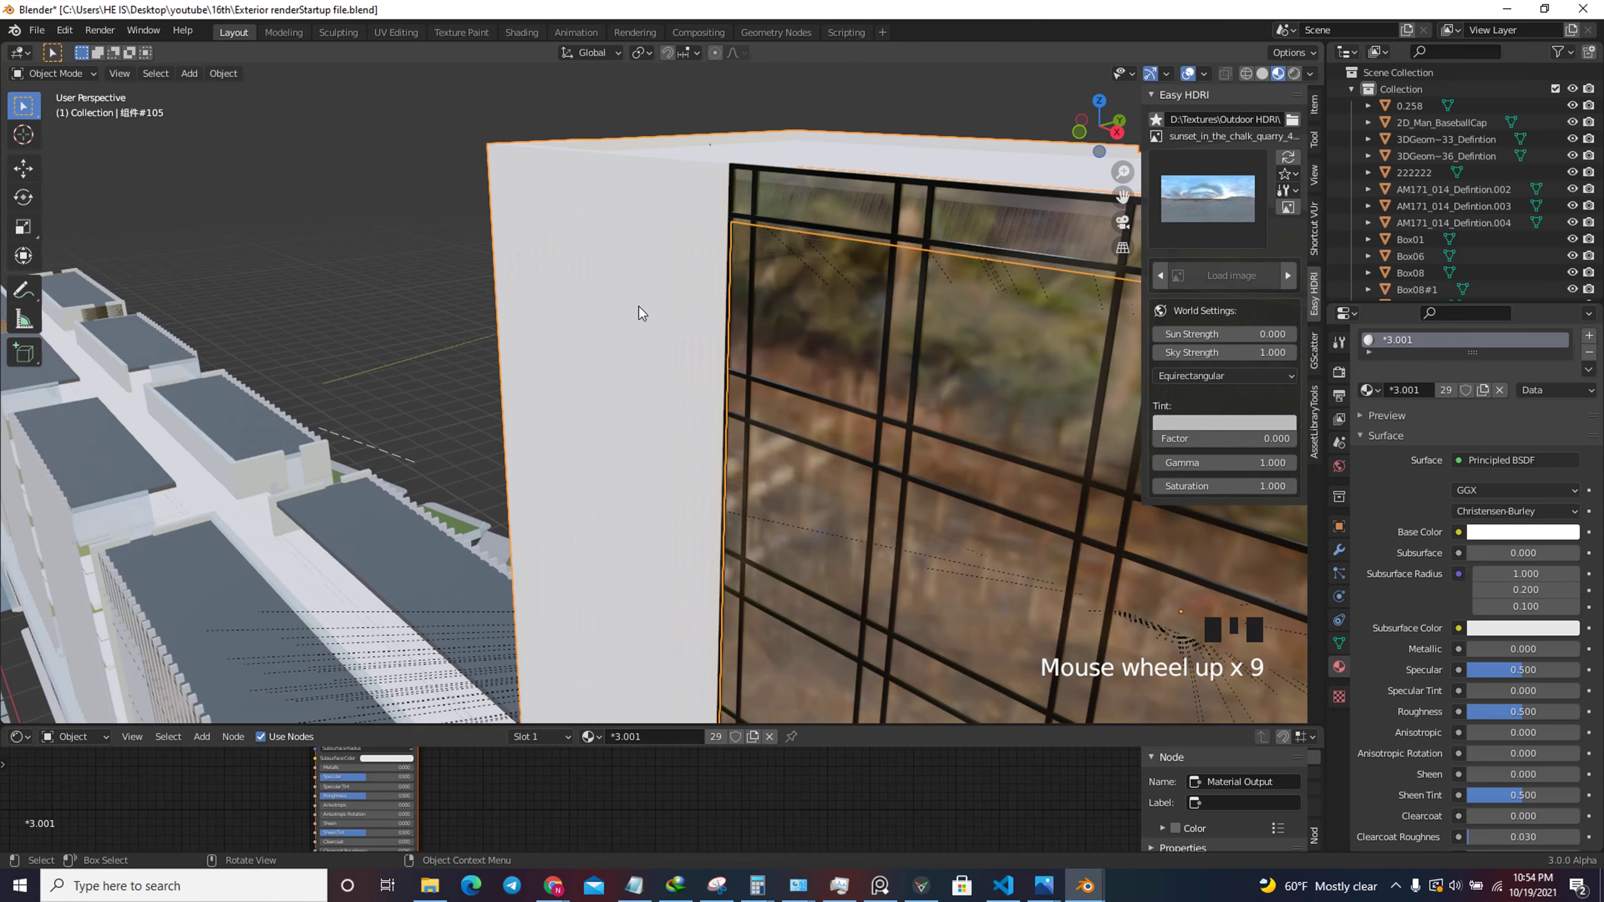
{"action": "scroll", "scroll_direction": "down", "scroll_amount": 3}
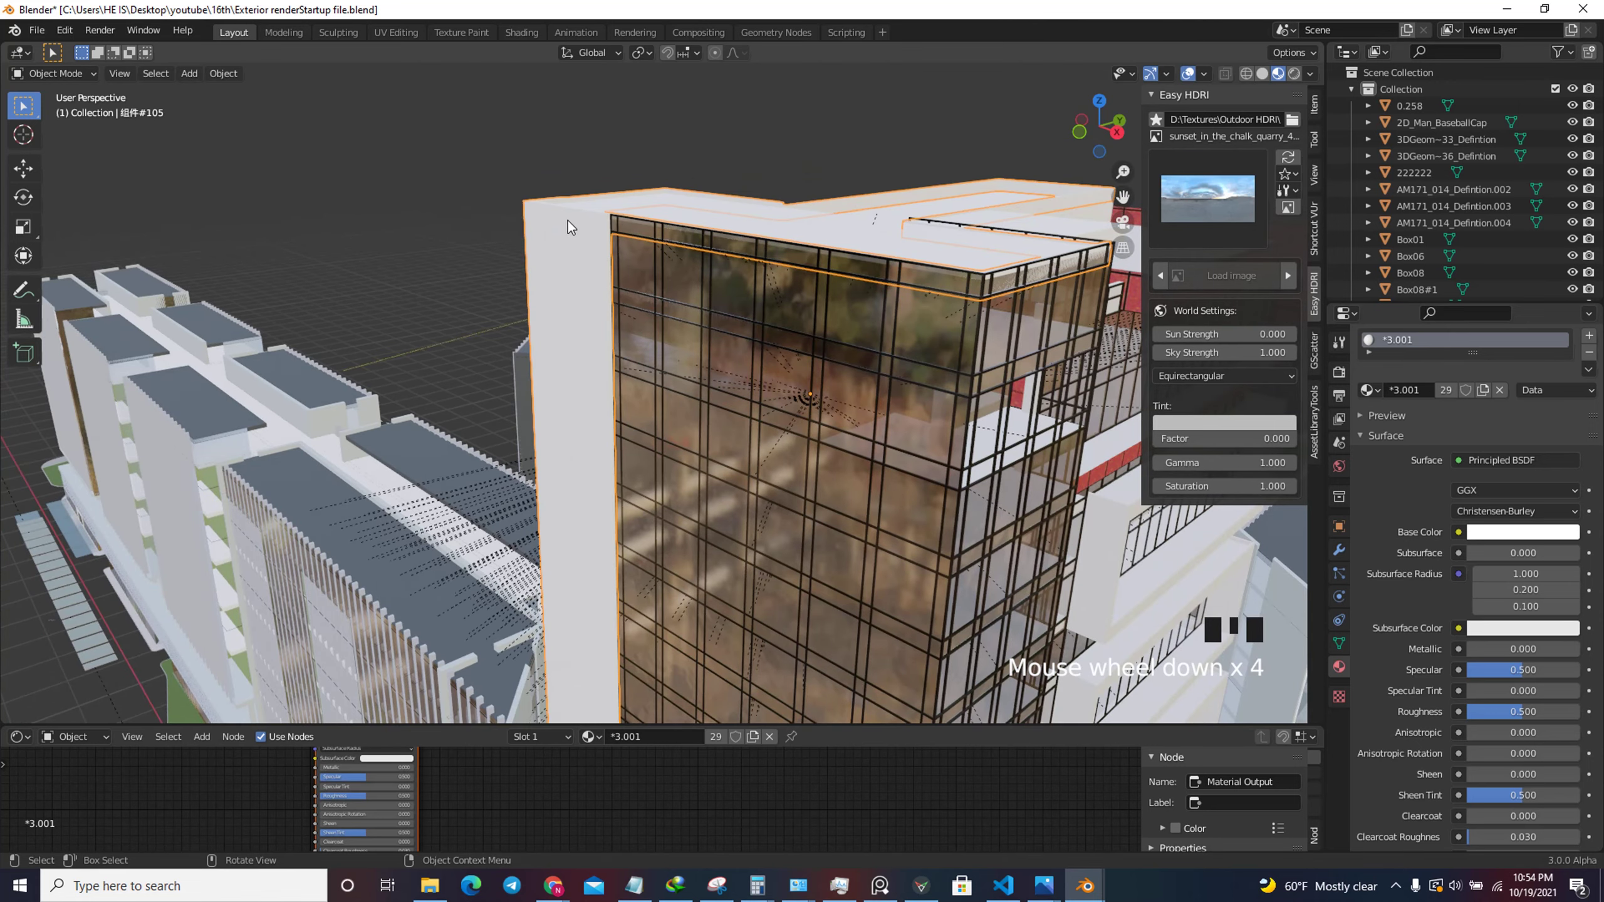
{"action": "scroll", "scroll_direction": "down", "scroll_amount": 3}
{"action": "scroll", "scroll_direction": "down", "scroll_amount": 3}
Select a balcony slab, inspect it up close, then return to the rendered camera view of the whole tower.
{"action": "left_click", "coordinate": [962, 334]}
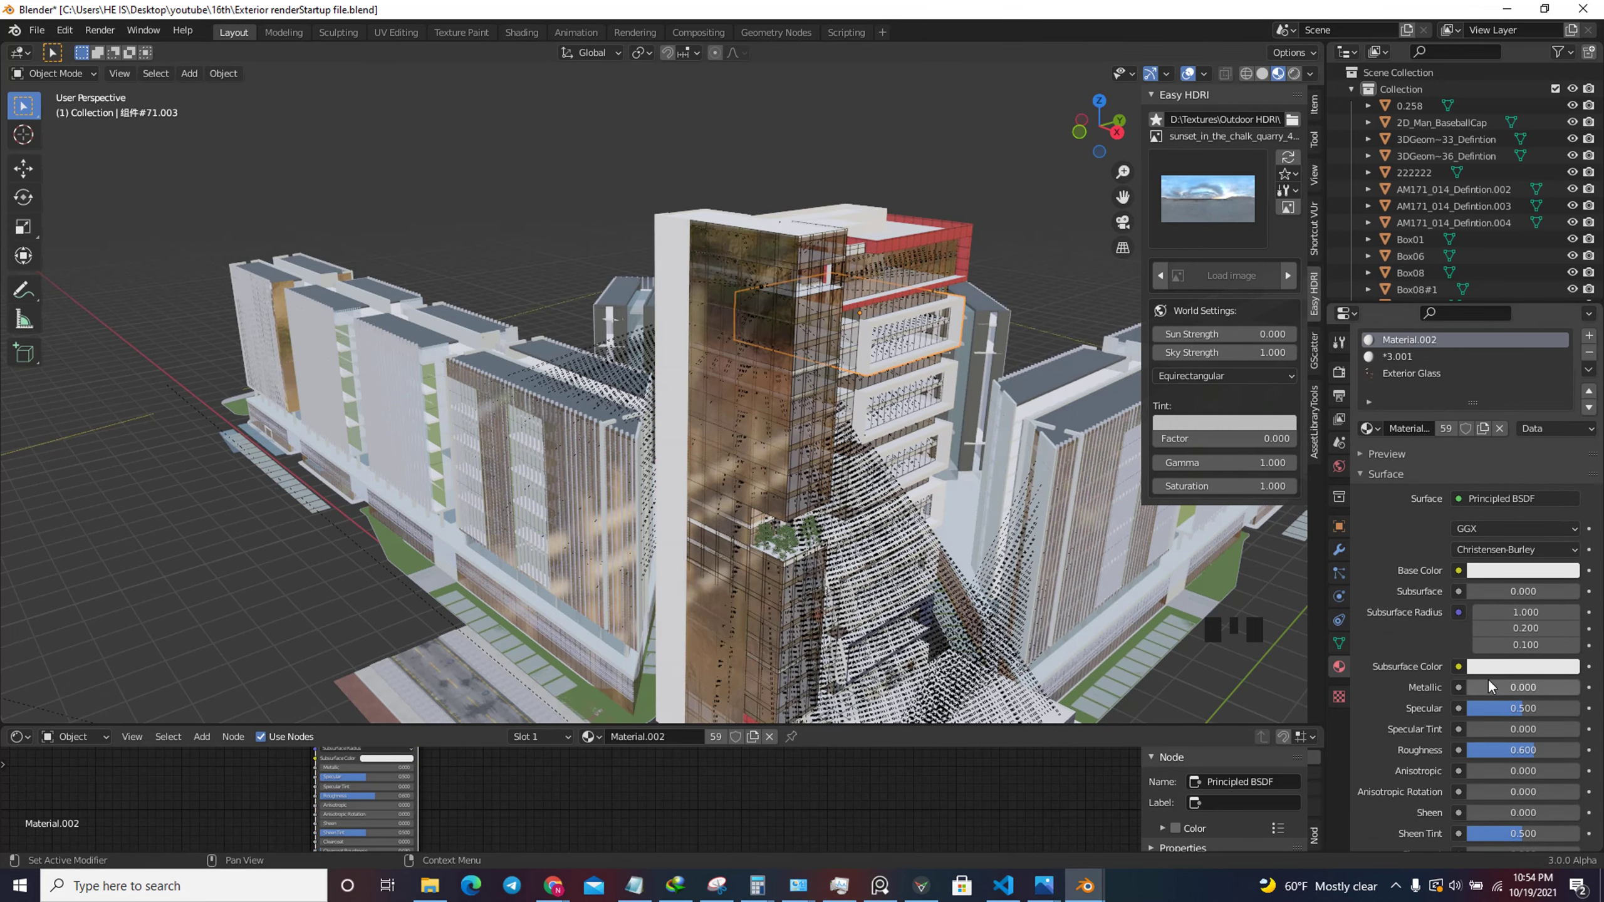
{"action": "scroll", "scroll_direction": "down", "scroll_amount": 3}
{"action": "scroll", "scroll_direction": "up", "scroll_amount": 3}
{"action": "scroll", "scroll_direction": "up", "scroll_amount": 3}
{"action": "scroll", "scroll_direction": "down", "scroll_amount": 3}
{"action": "scroll", "scroll_direction": "up", "scroll_amount": 3}
{"action": "left_click", "coordinate": [719, 271]}
{"action": "scroll", "scroll_direction": "down", "scroll_amount": 3}
{"action": "scroll", "scroll_direction": "up", "scroll_amount": 3}
{"action": "left_click", "coordinate": [711, 239]}
{"action": "scroll", "scroll_direction": "down", "scroll_amount": 3}
{"action": "scroll", "scroll_direction": "down", "scroll_amount": 3}
{"action": "scroll", "scroll_direction": "down", "scroll_amount": 3}
{"action": "scroll", "scroll_direction": "up", "scroll_amount": 3}
{"action": "scroll", "scroll_direction": "down", "scroll_amount": 3}
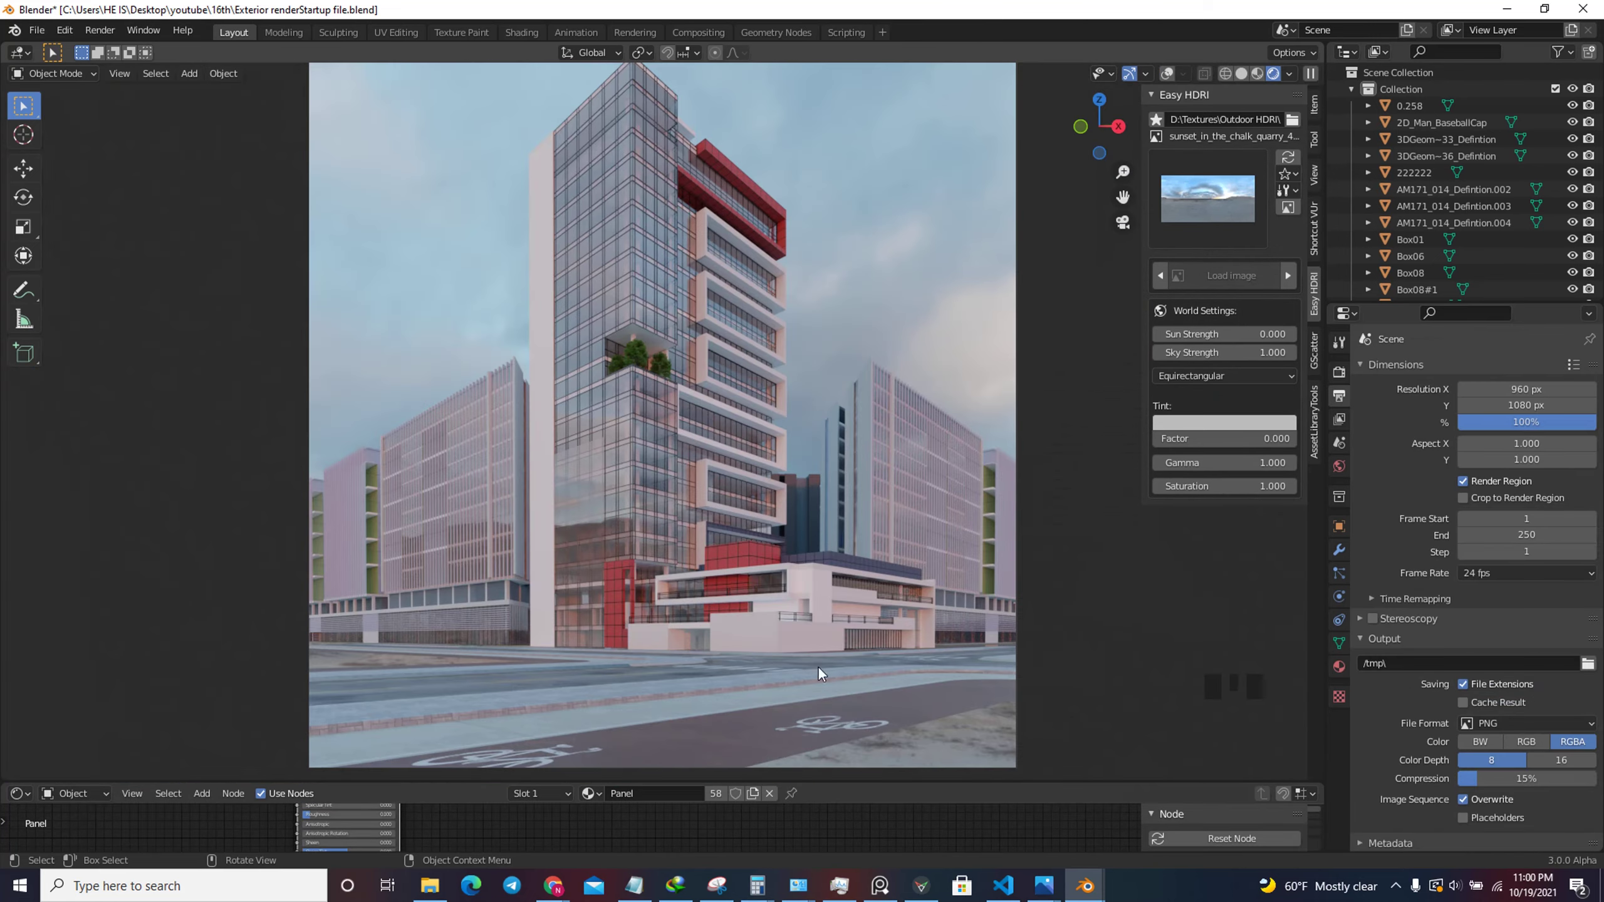
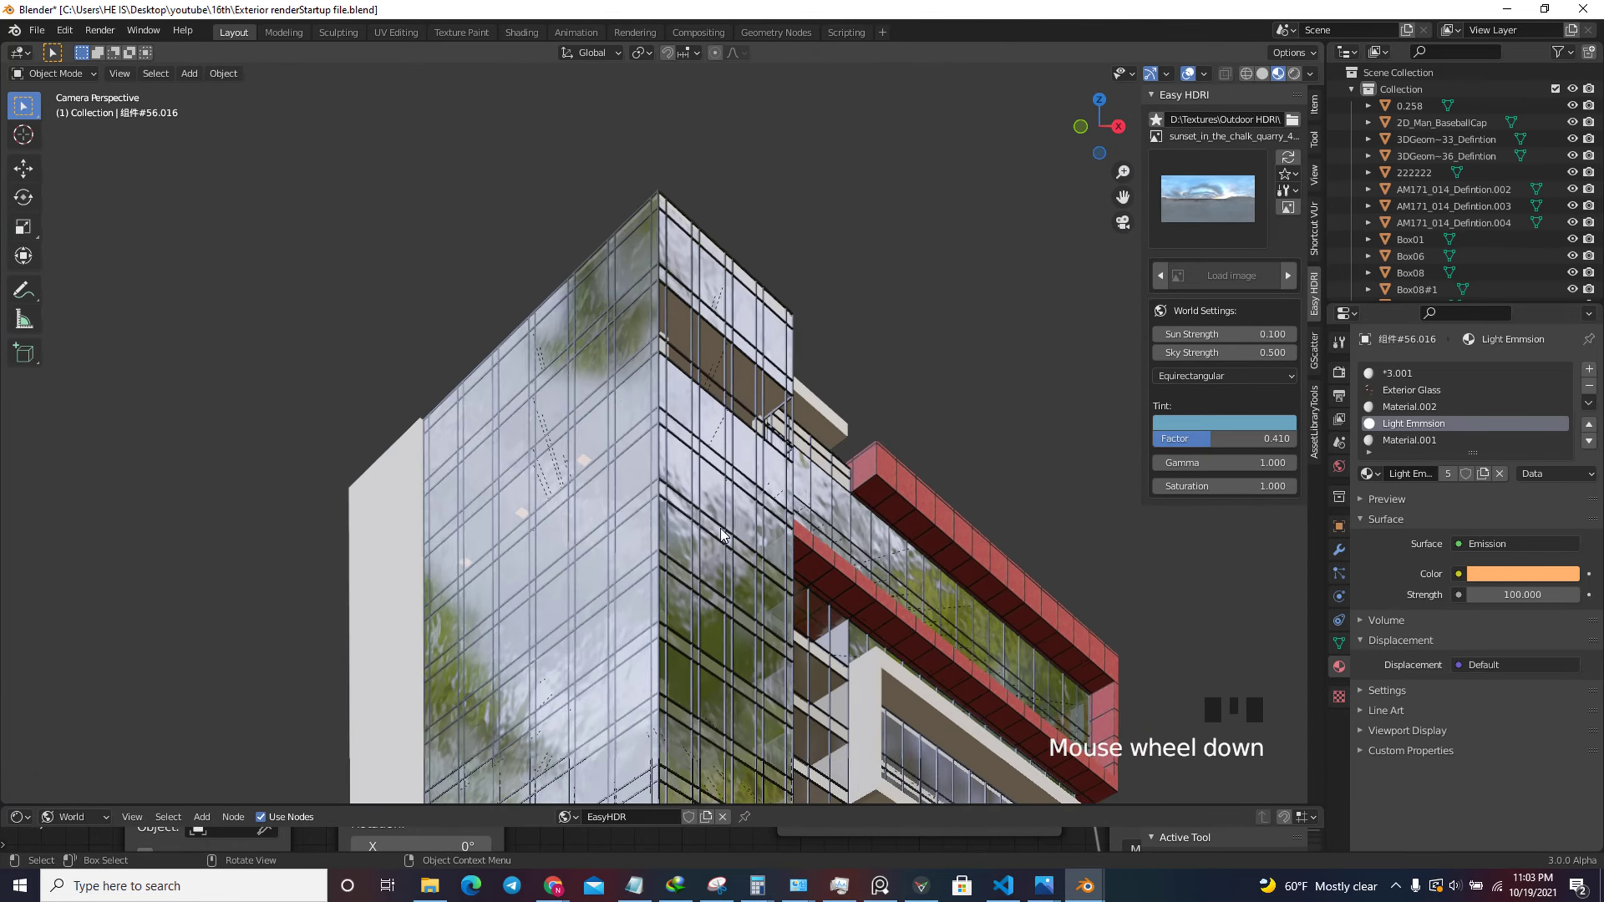
Preview the camera view in Rendered shading, showing the dusk tower with warm lit windows.
{"action": "scroll", "scroll_direction": "down", "scroll_amount": 3}
{"action": "scroll", "scroll_direction": "up", "scroll_amount": 3}
{"action": "left_click", "coordinate": [1301, 78]}
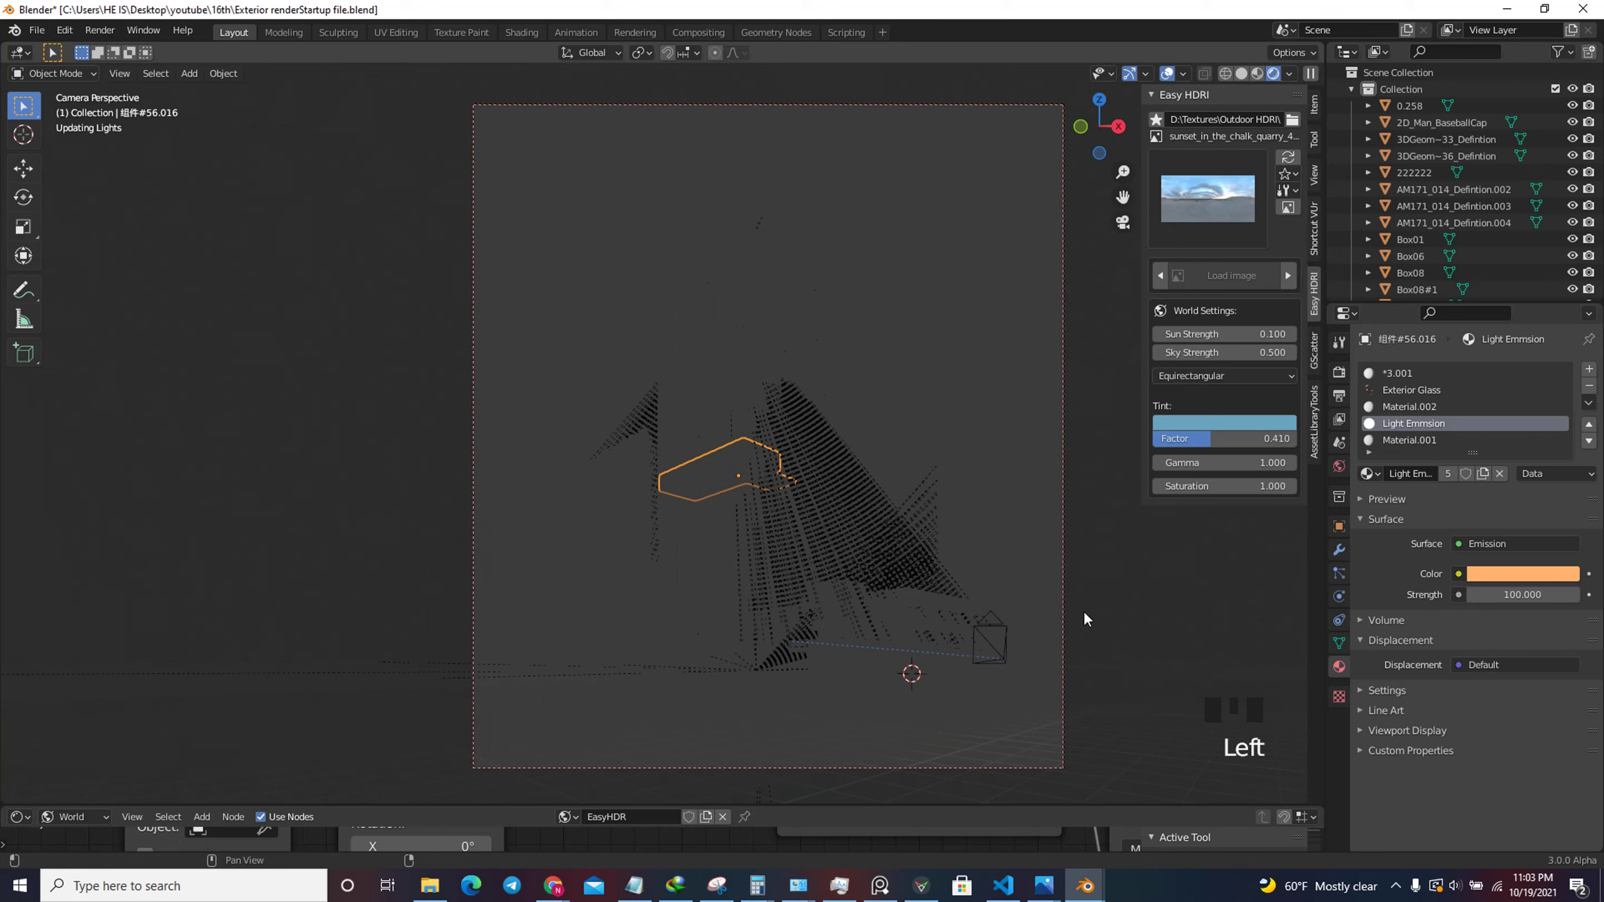
{"action": "left_click", "coordinate": [1175, 81]}
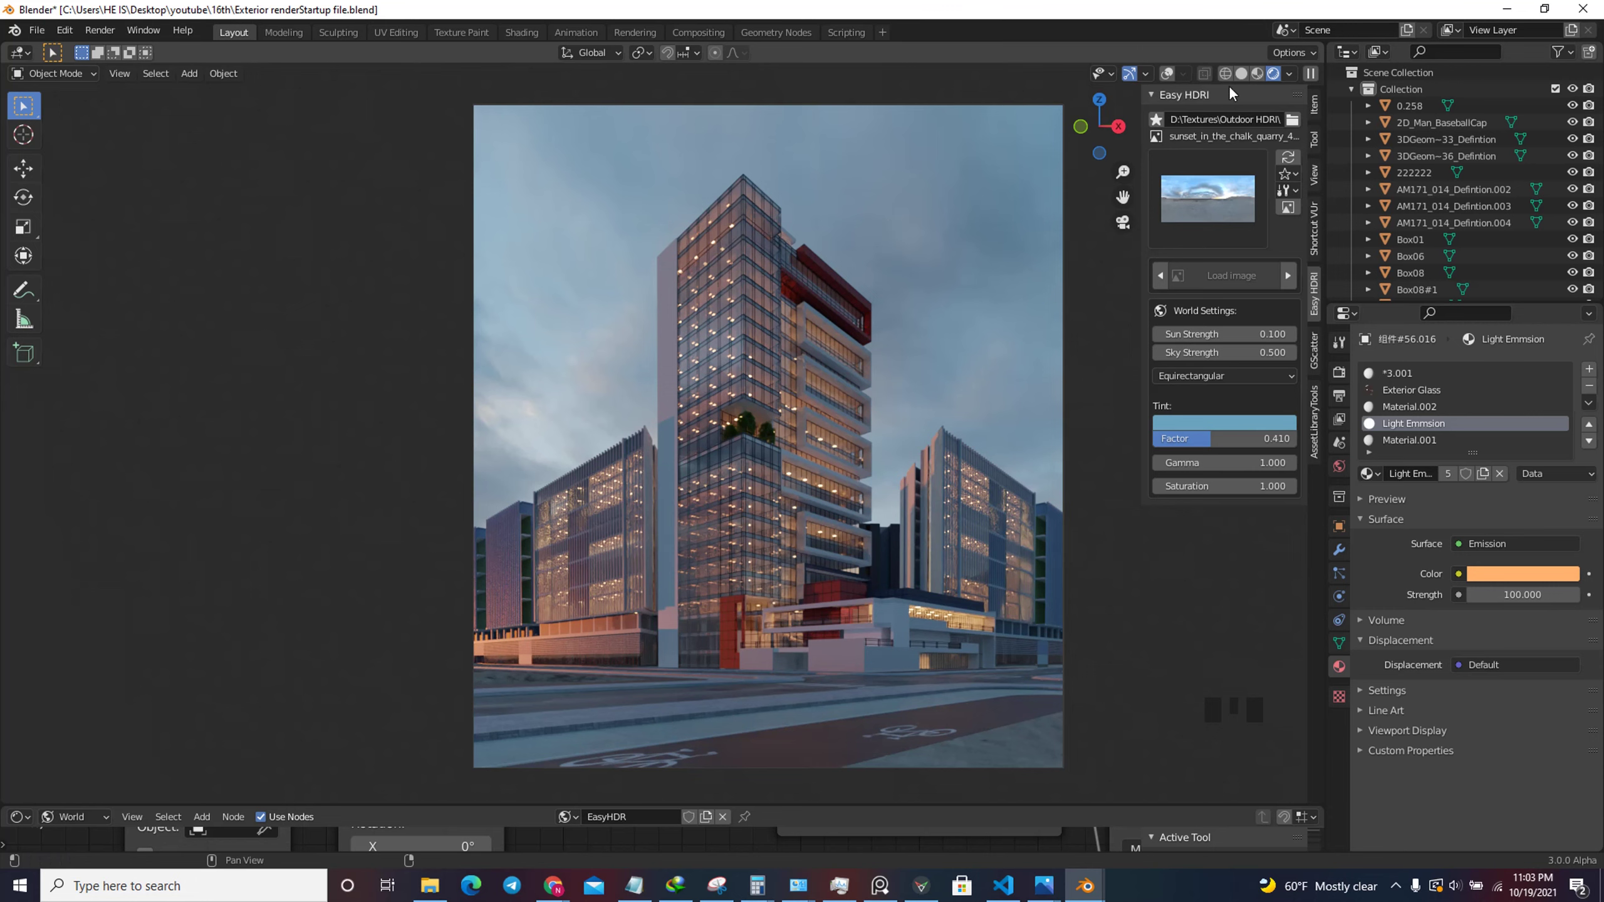
Switch to Solid shading and navigate down to street level beside the podium's concrete wall.
{"action": "left_click", "coordinate": [1251, 76]}
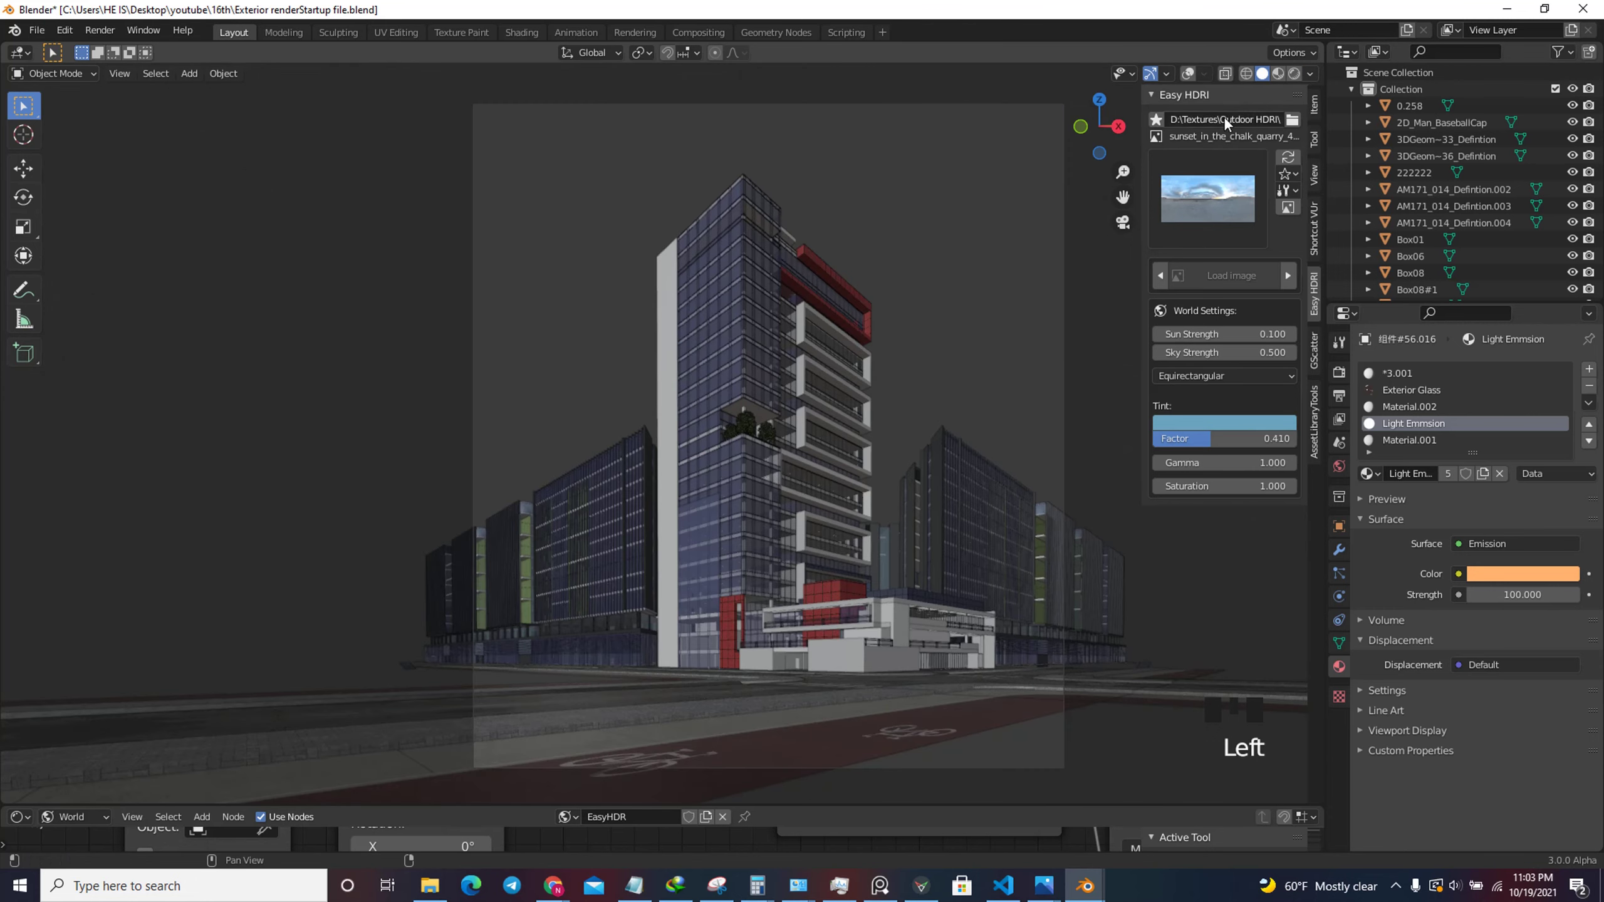
{"action": "left_click", "coordinate": [1085, 130]}
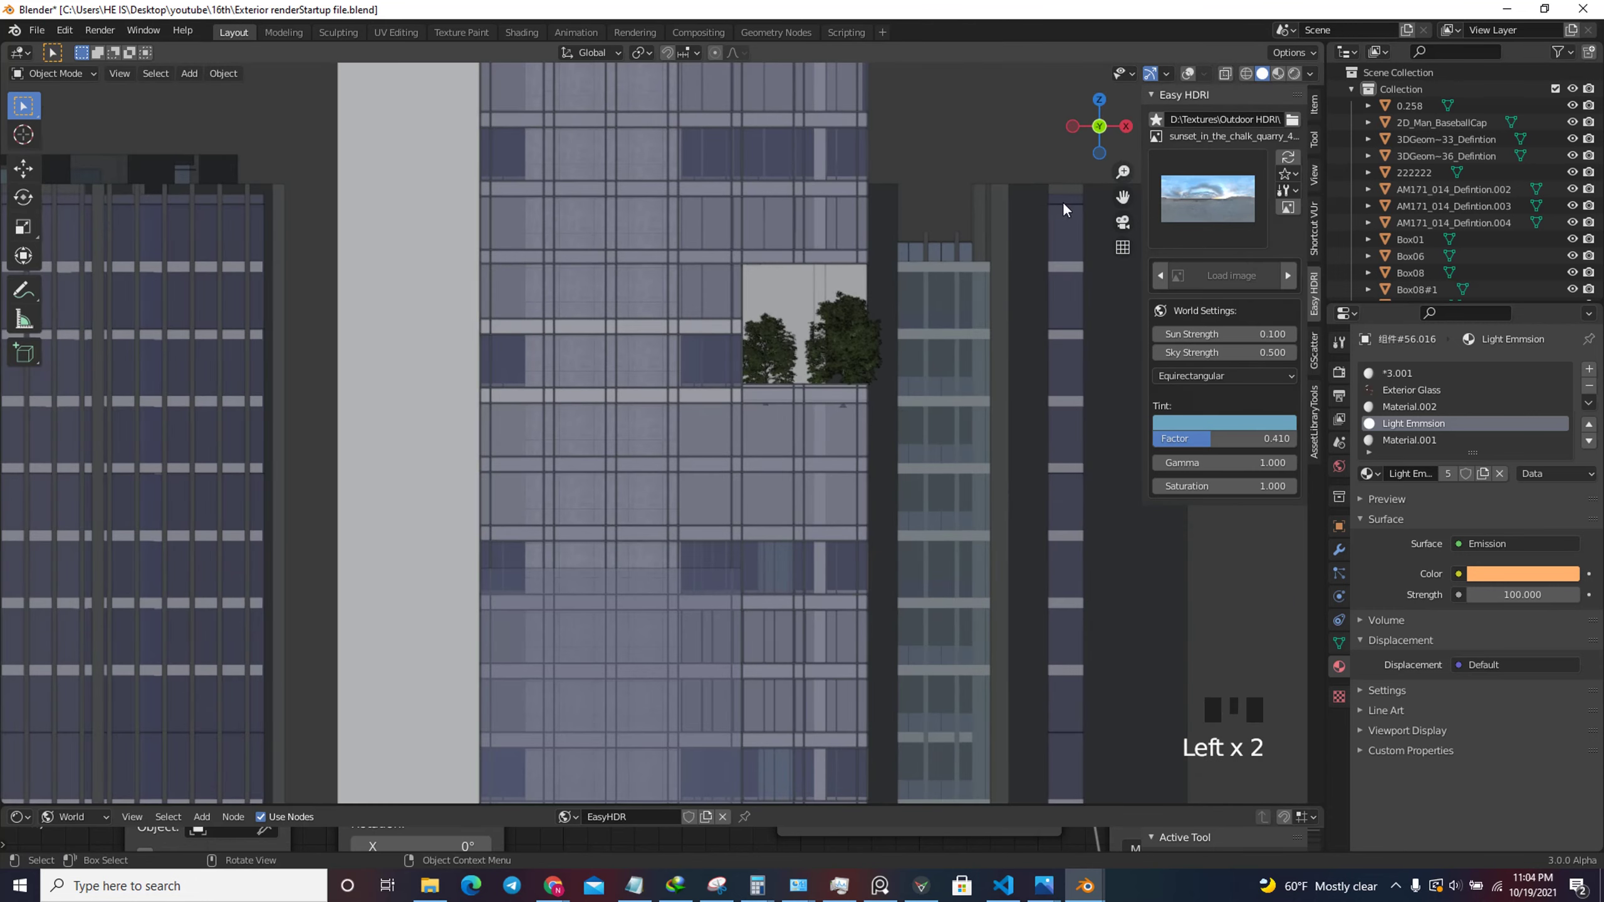
{"action": "scroll", "scroll_direction": "down", "scroll_amount": 3}
{"action": "left_click", "coordinate": [1108, 130]}
{"action": "scroll", "scroll_direction": "up", "scroll_amount": 3}
{"action": "right_click", "coordinate": [668, 625]}
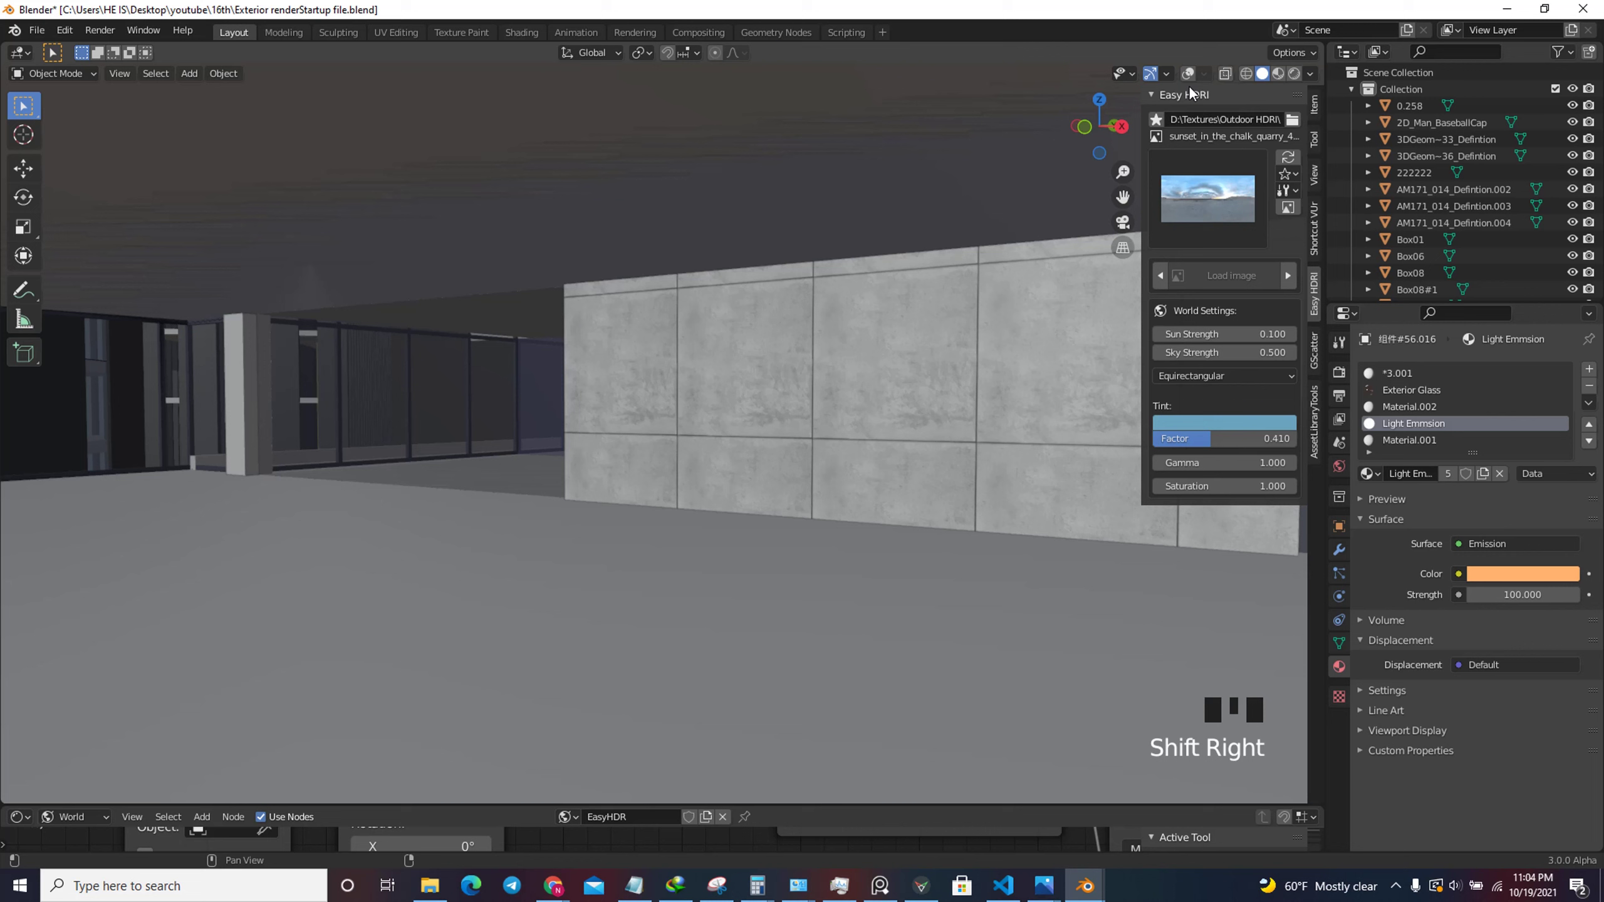
{"action": "left_click", "coordinate": [1197, 75]}
Add a point light in front of the podium wall, raise it, and bring up its colour picker.
{"action": "key", "text": "shift+a"}
{"action": "right_click", "coordinate": [678, 627]}
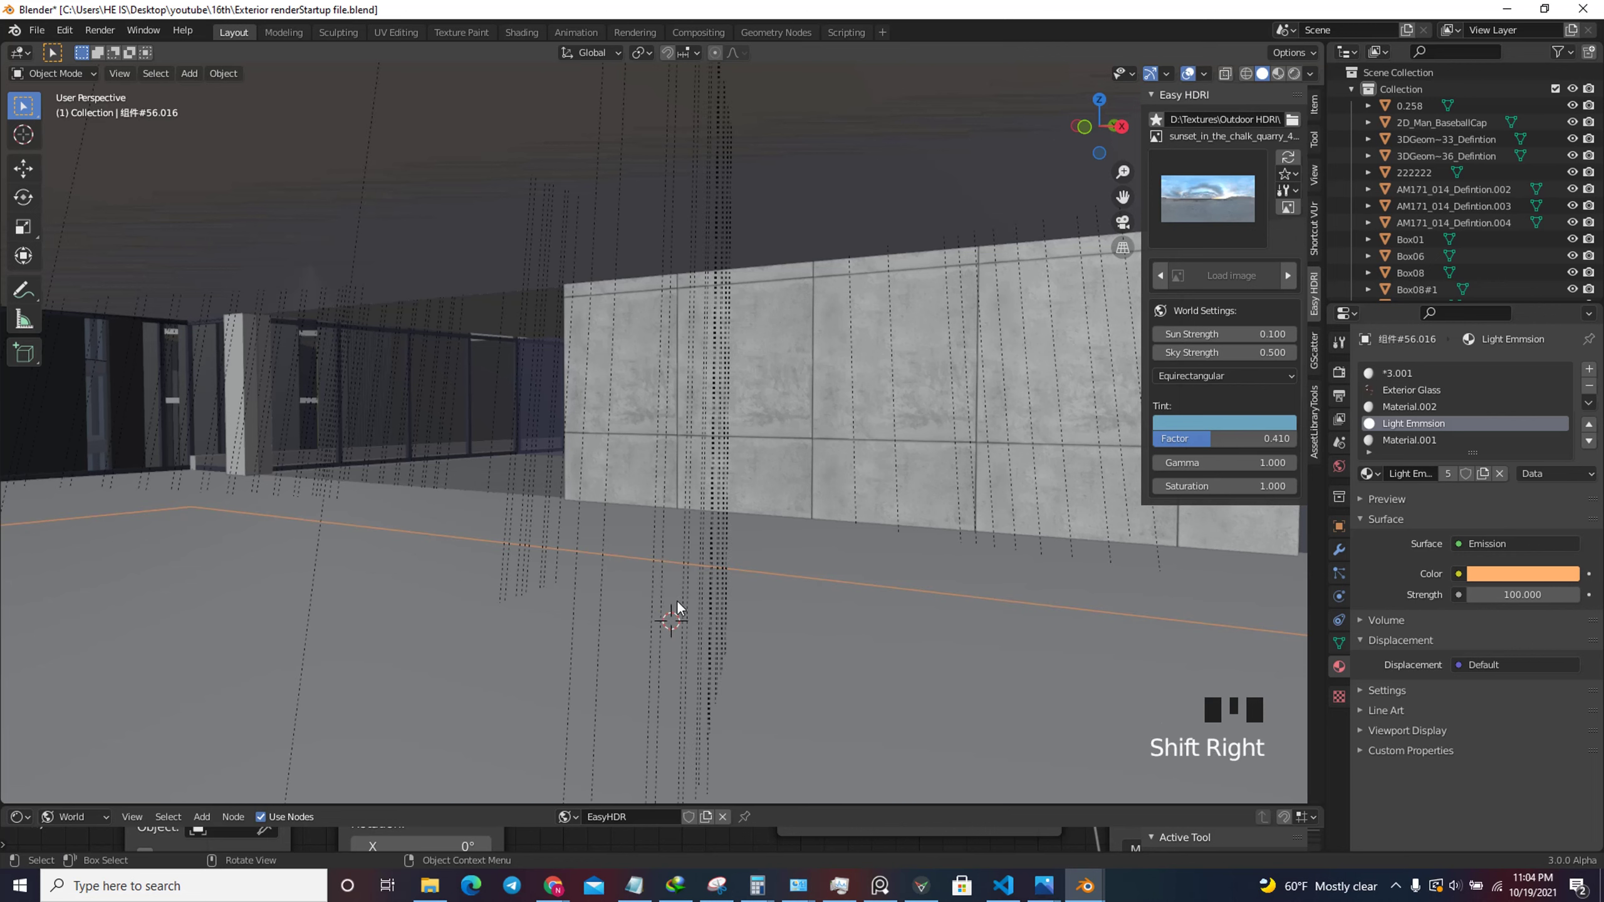
{"action": "key", "text": "shift+a"}
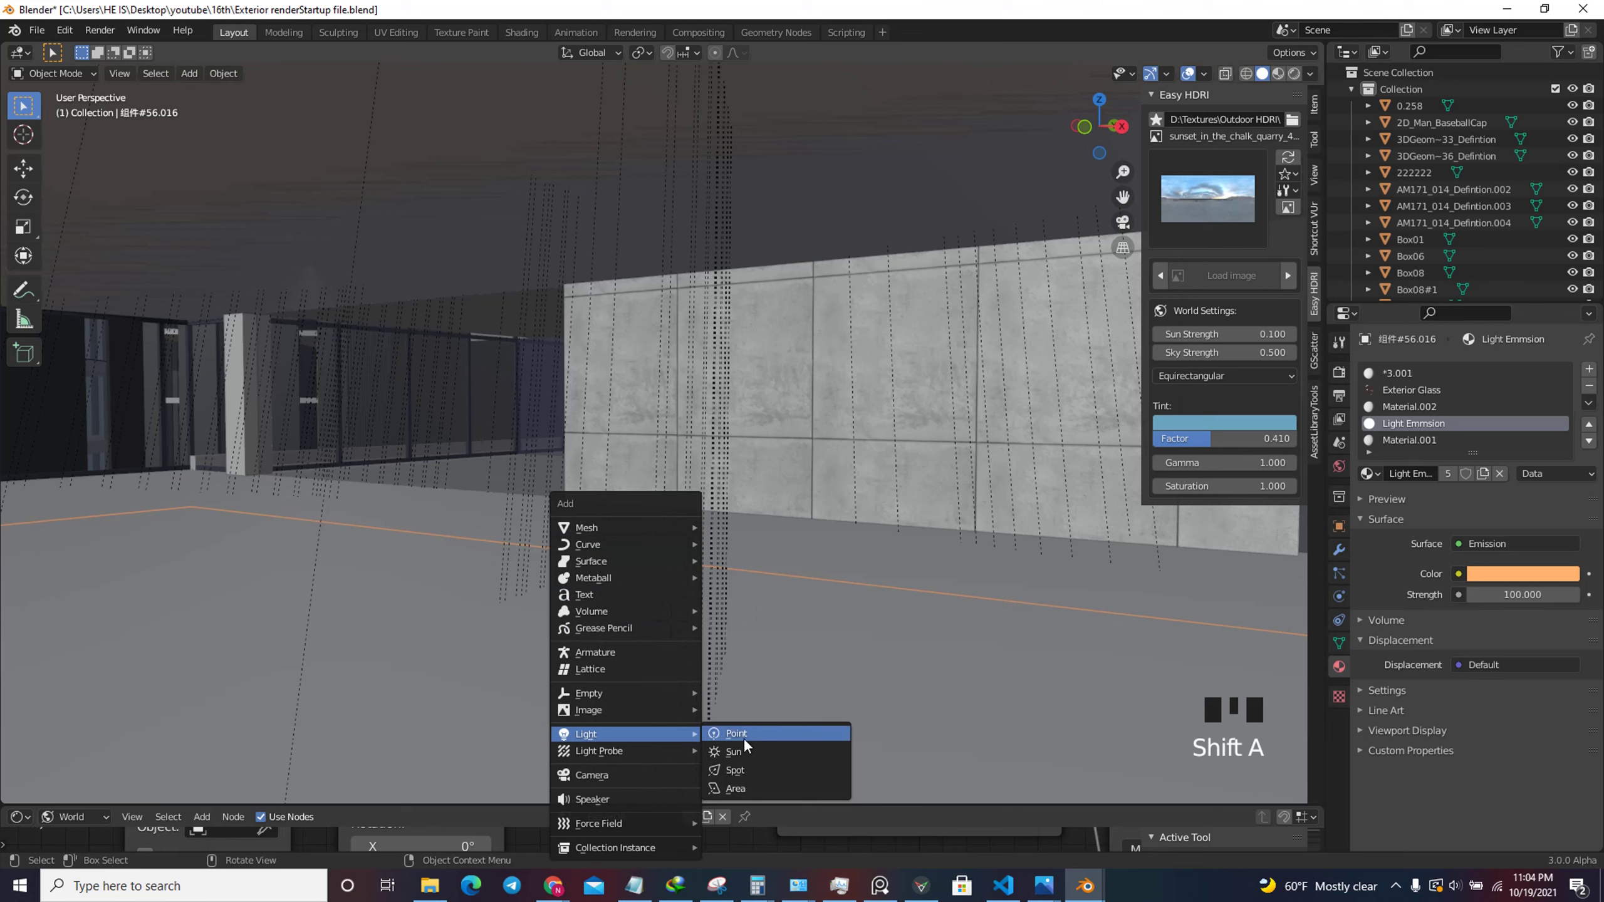
{"action": "key", "text": "g"}
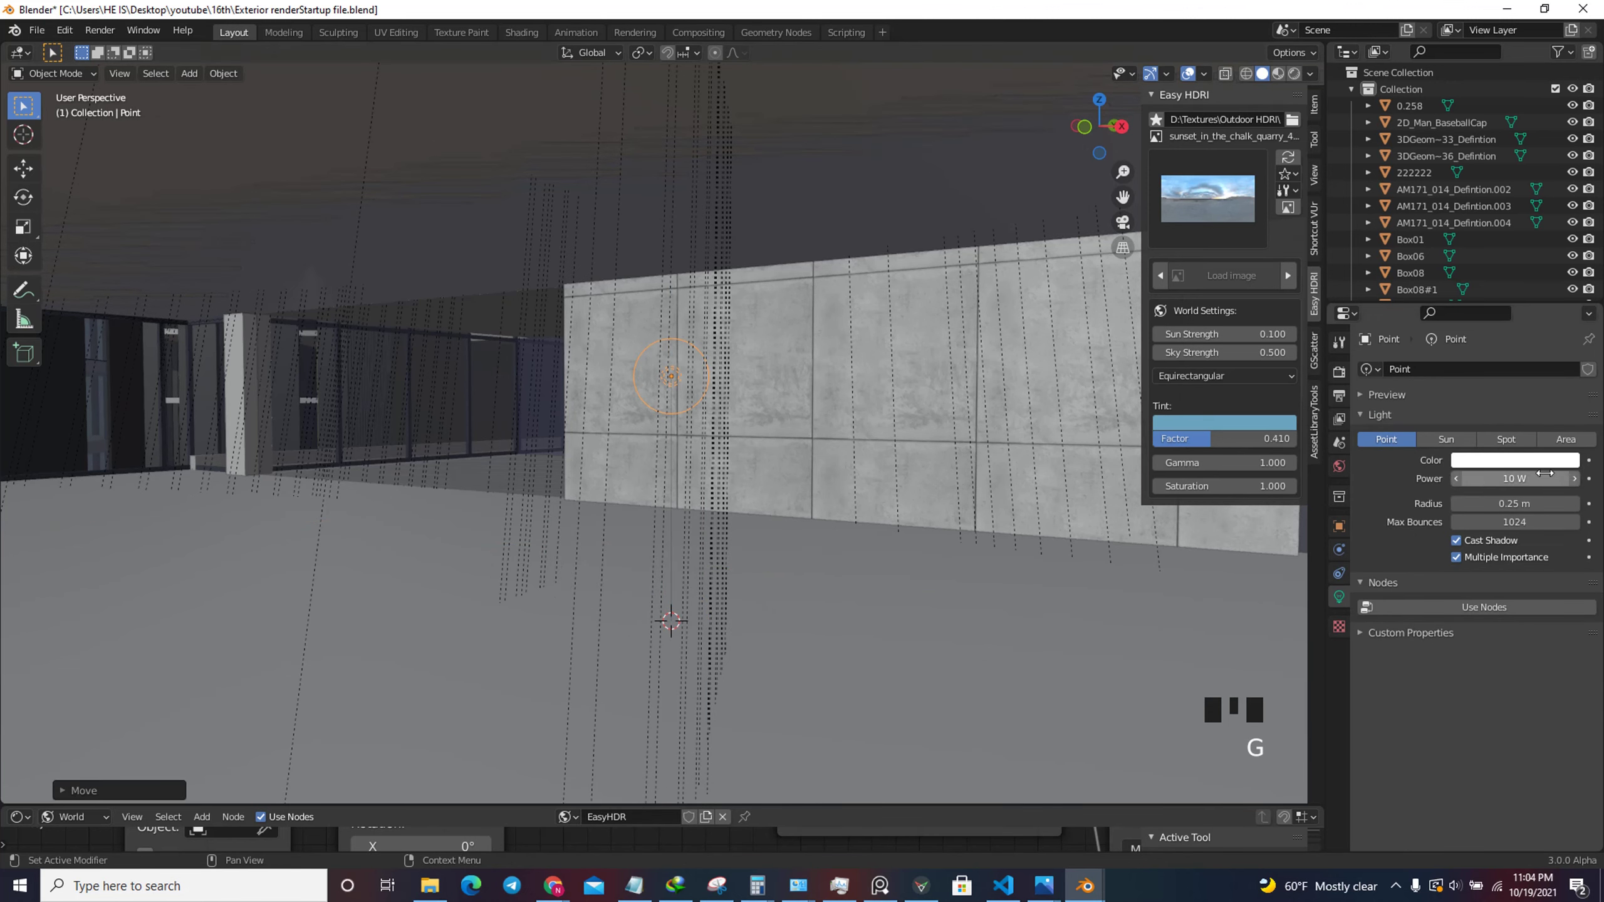
{"action": "left_click", "coordinate": [1532, 463]}
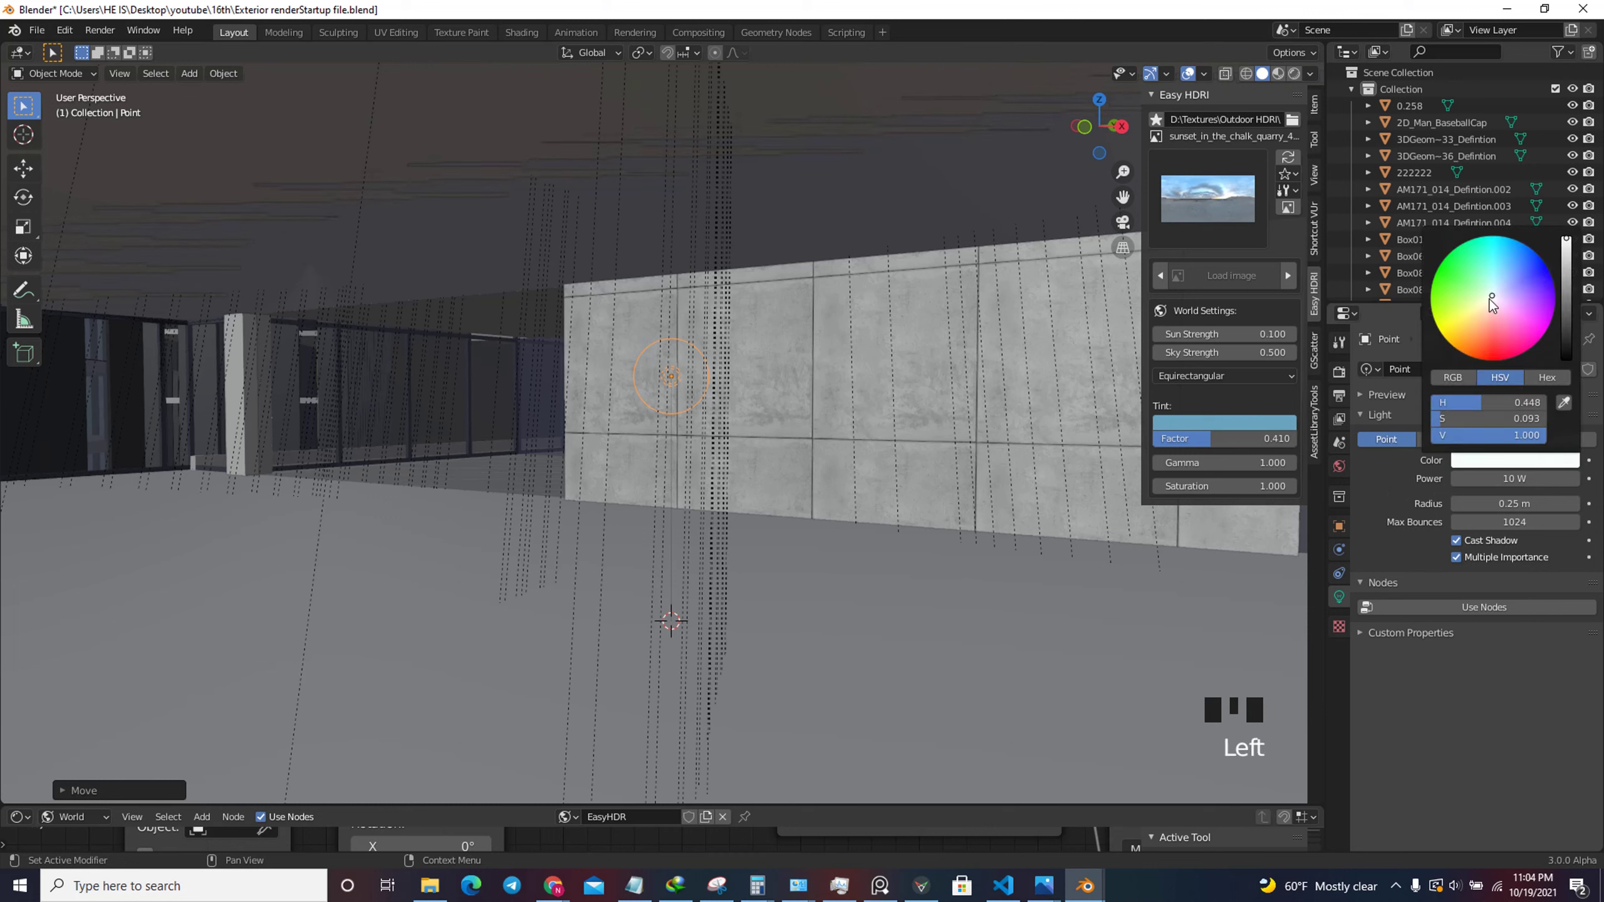
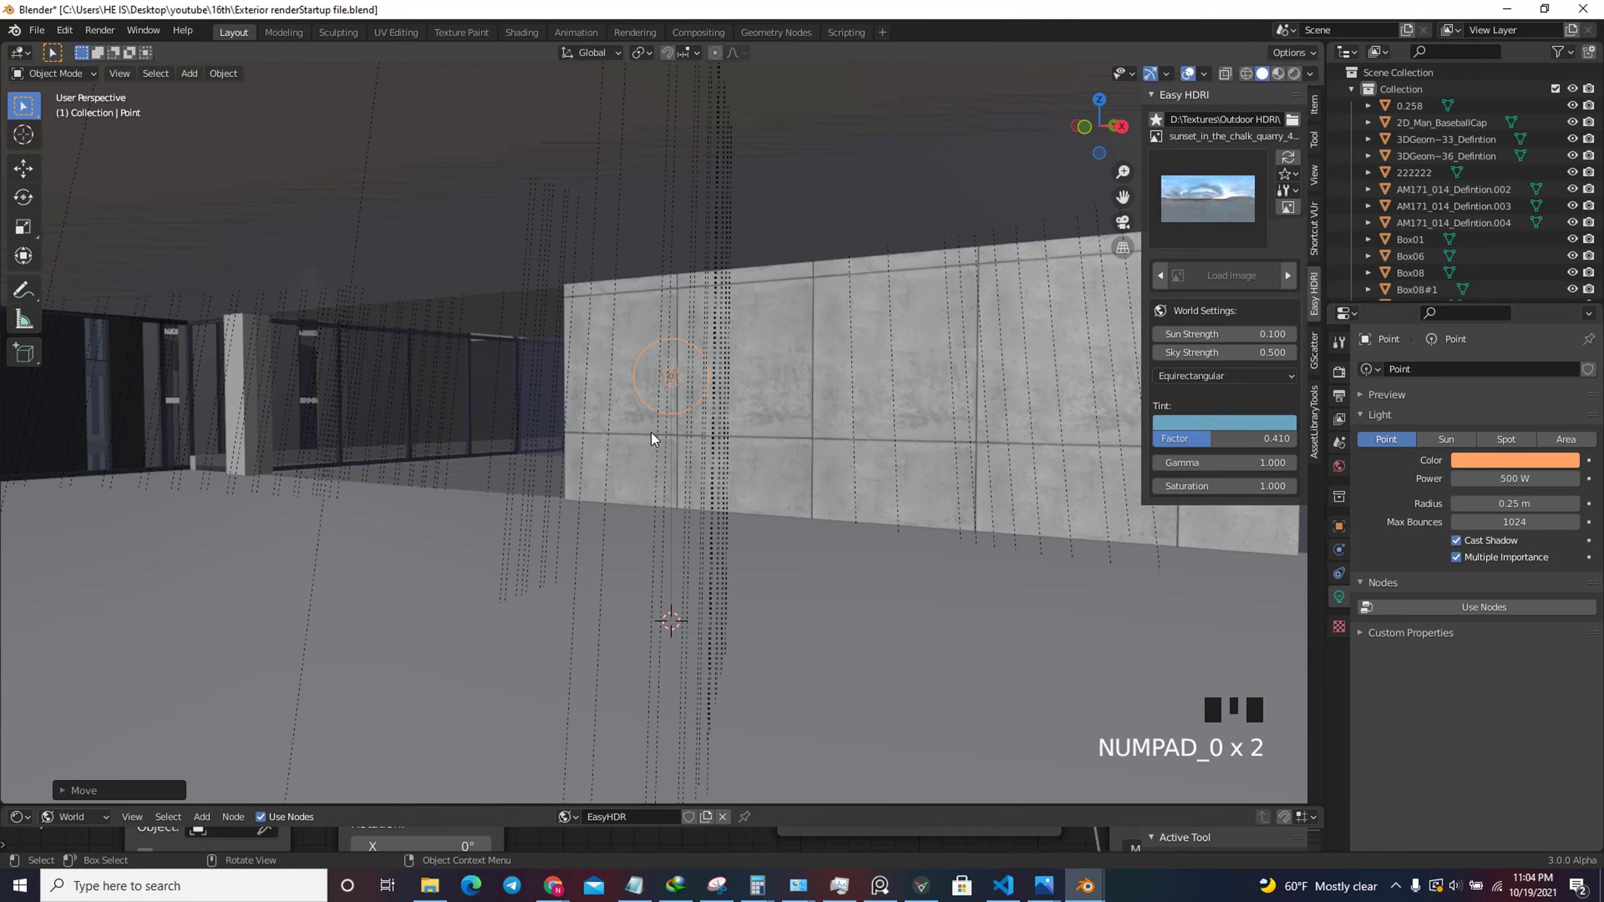
Line up straight orthographic side views of the podium facade around the point light.
{"action": "left_click", "coordinate": [1095, 132]}
{"action": "scroll", "scroll_direction": "down", "scroll_amount": 3}
{"action": "scroll", "scroll_direction": "up", "scroll_amount": 3}
{"action": "left_click", "coordinate": [1133, 132]}
{"action": "scroll", "scroll_direction": "down", "scroll_amount": 3}
{"action": "scroll", "scroll_direction": "up", "scroll_amount": 3}
{"action": "key", "text": "g"}
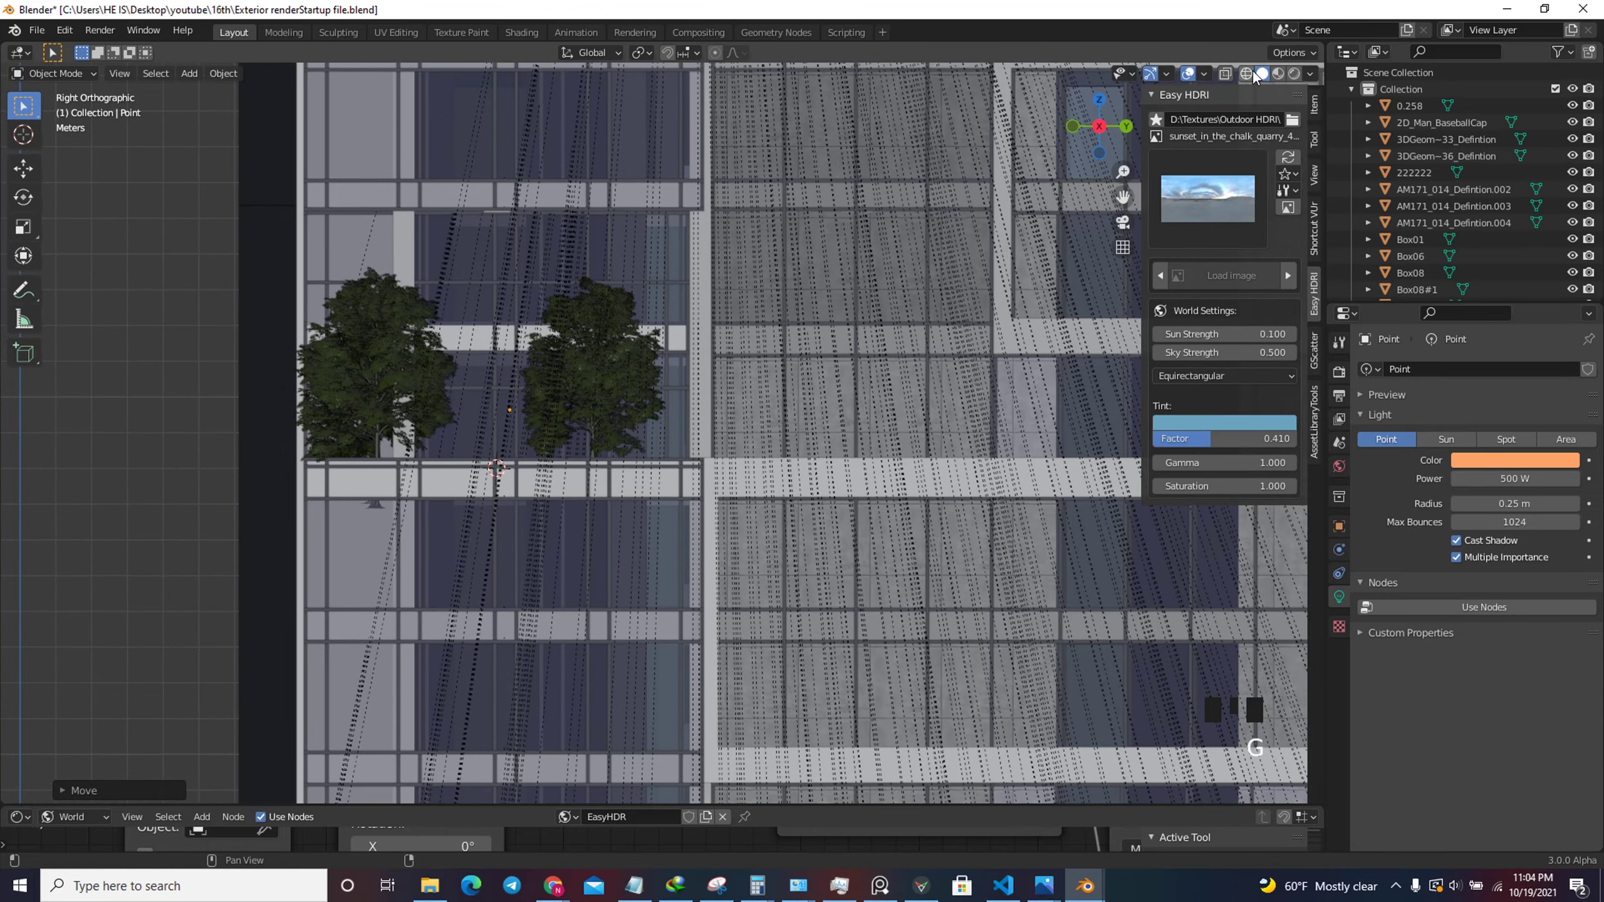
{"action": "left_click", "coordinate": [1235, 75]}
{"action": "scroll", "scroll_direction": "up", "scroll_amount": 3}
{"action": "left_click", "coordinate": [1234, 80]}
{"action": "scroll", "scroll_direction": "down", "scroll_amount": 3}
{"action": "left_click", "coordinate": [1078, 128]}
{"action": "left_click", "coordinate": [1082, 129]}
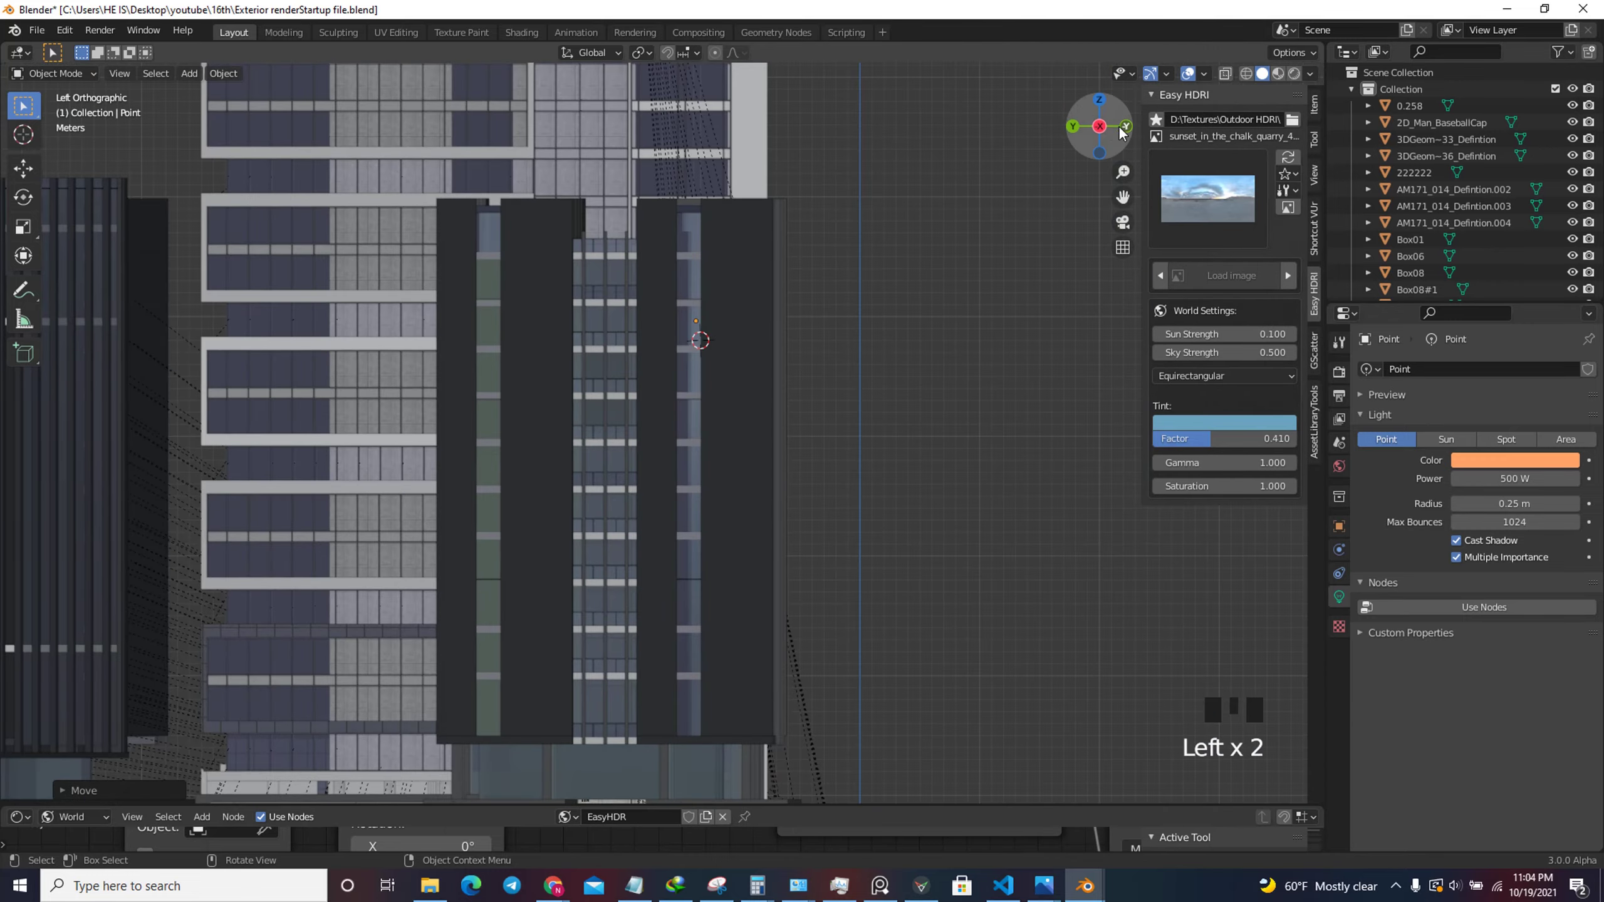
{"action": "left_click", "coordinate": [1130, 131]}
{"action": "scroll", "scroll_direction": "up", "scroll_amount": 3}
{"action": "scroll", "scroll_direction": "down", "scroll_amount": 3}
{"action": "scroll", "scroll_direction": "up", "scroll_amount": 3}
Make linked Alt+D copies of the warm point light and move each to the next floor.
{"action": "key", "text": "alt+d"}
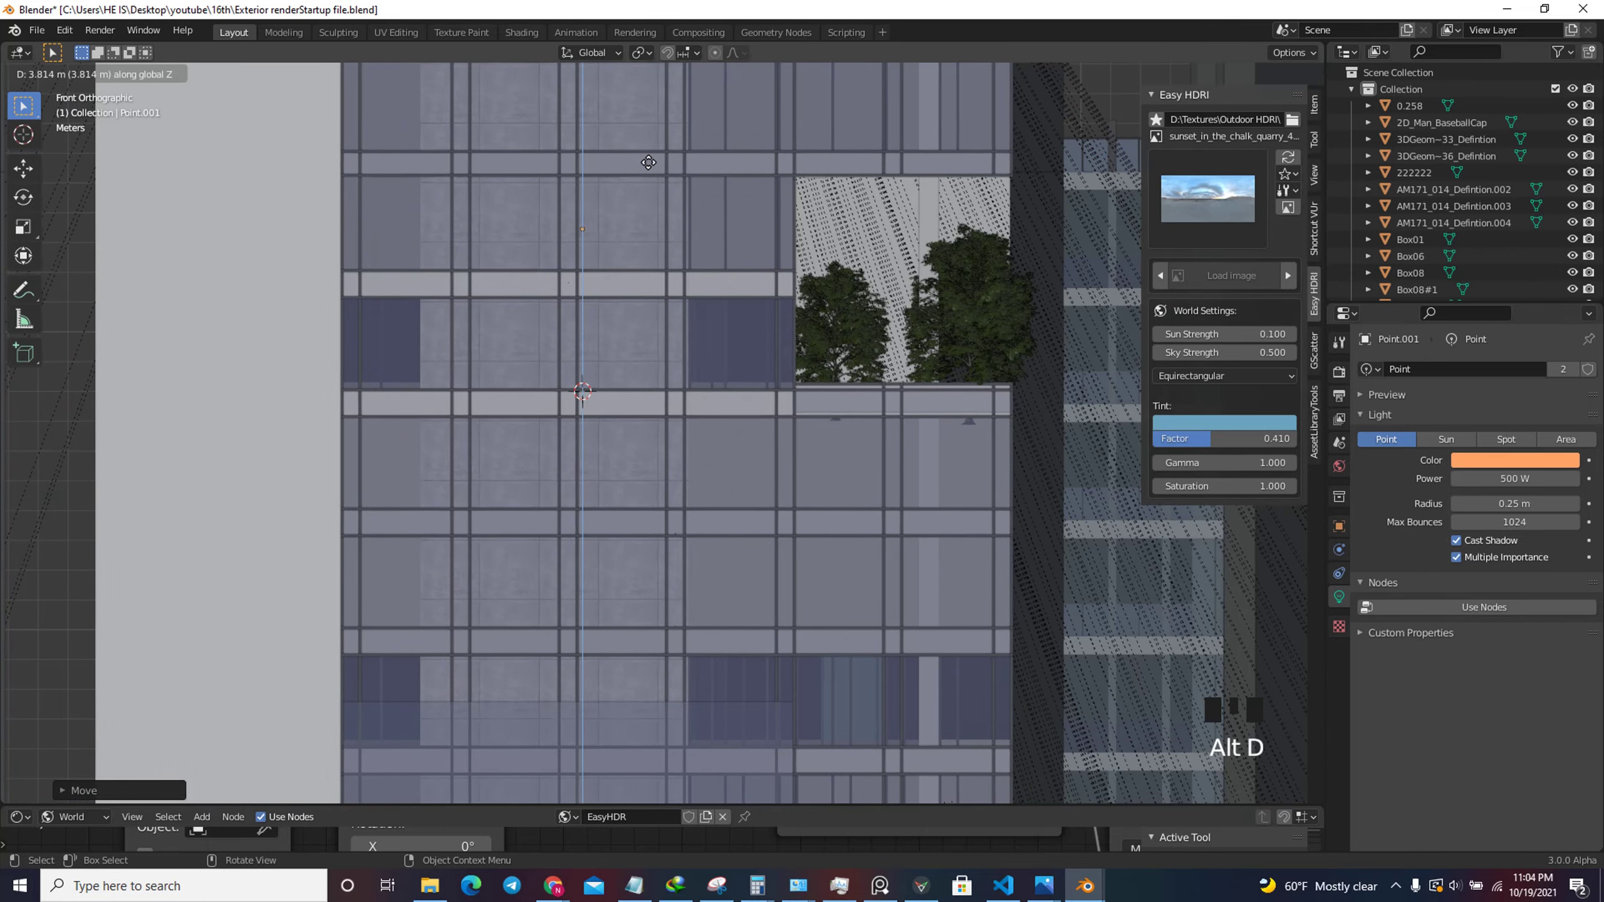
{"action": "scroll", "scroll_direction": "down", "scroll_amount": 3}
{"action": "scroll", "scroll_direction": "down", "scroll_amount": 3}
{"action": "scroll", "scroll_direction": "up", "scroll_amount": 3}
{"action": "scroll", "scroll_direction": "down", "scroll_amount": 3}
{"action": "key", "text": "alt+d"}
{"action": "scroll", "scroll_direction": "up", "scroll_amount": 3}
{"action": "key", "text": "g"}
{"action": "scroll", "scroll_direction": "down", "scroll_amount": 3}
{"action": "scroll", "scroll_direction": "up", "scroll_amount": 3}
{"action": "key", "text": "alt+d"}
{"action": "scroll", "scroll_direction": "down", "scroll_amount": 3}
{"action": "scroll", "scroll_direction": "up", "scroll_amount": 3}
{"action": "scroll", "scroll_direction": "up", "scroll_amount": 3}
Continue duplicating the light floor by floor along the facade up to Point.008.
{"action": "key", "text": "alt+d"}
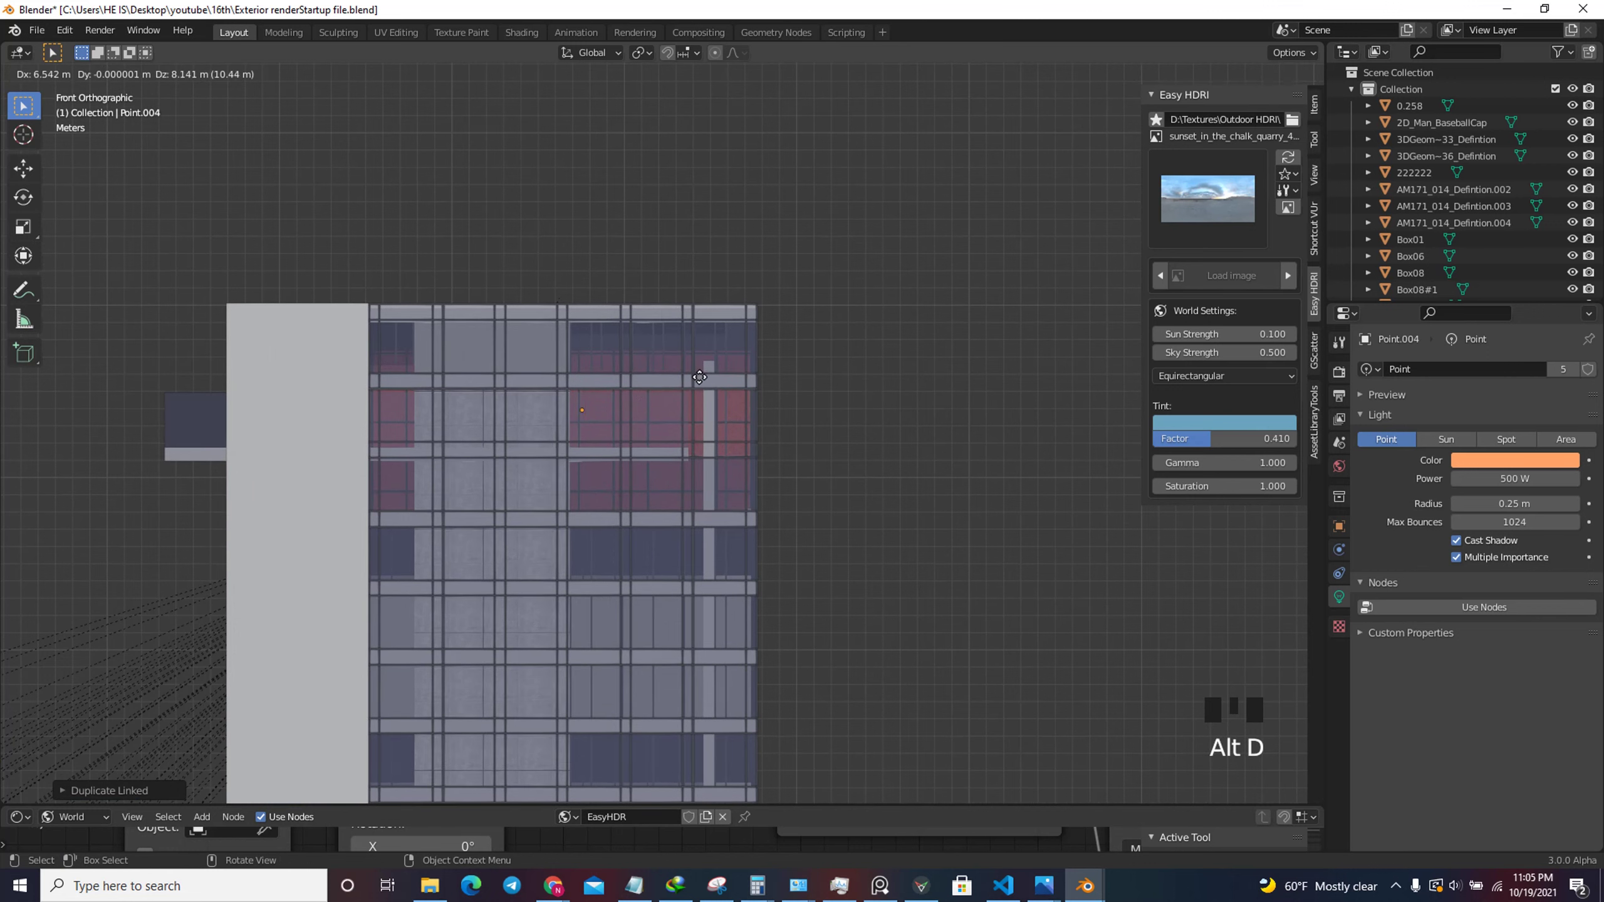
{"action": "scroll", "scroll_direction": "down", "scroll_amount": 3}
{"action": "scroll", "scroll_direction": "up", "scroll_amount": 3}
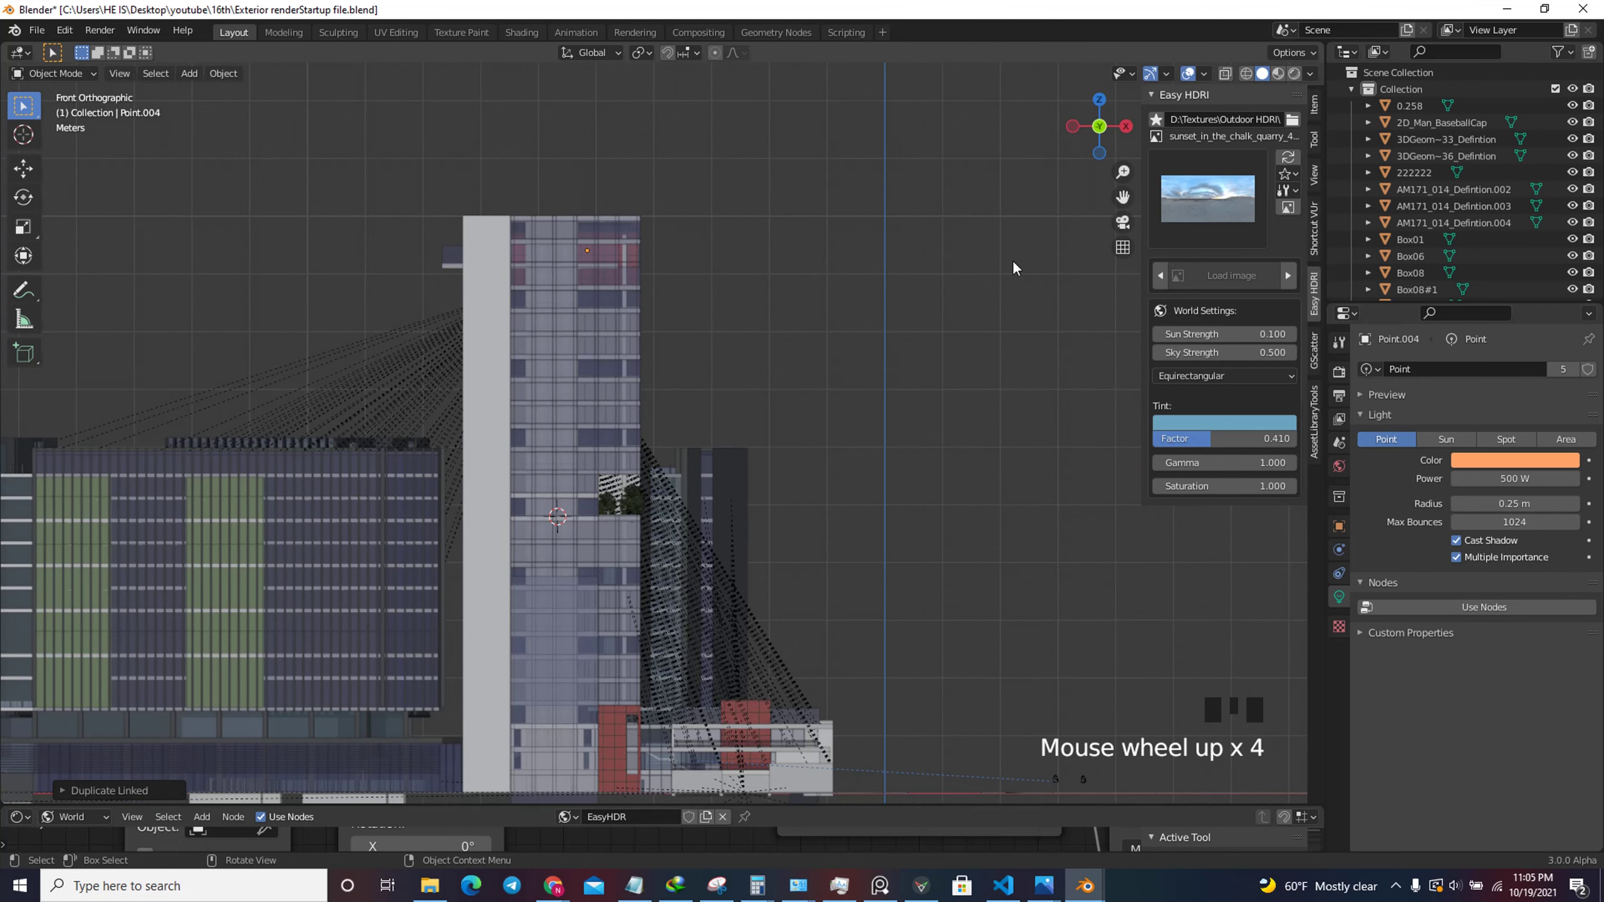
{"action": "scroll", "scroll_direction": "down", "scroll_amount": 3}
{"action": "scroll", "scroll_direction": "up", "scroll_amount": 3}
{"action": "key", "text": "alt+d"}
{"action": "scroll", "scroll_direction": "up", "scroll_amount": 3}
{"action": "key", "text": "g"}
{"action": "scroll", "scroll_direction": "down", "scroll_amount": 3}
{"action": "scroll", "scroll_direction": "up", "scroll_amount": 3}
{"action": "key", "text": "alt+d"}
{"action": "scroll", "scroll_direction": "down", "scroll_amount": 3}
{"action": "scroll", "scroll_direction": "up", "scroll_amount": 3}
{"action": "key", "text": "alt+d"}
{"action": "scroll", "scroll_direction": "down", "scroll_amount": 3}
{"action": "scroll", "scroll_direction": "up", "scroll_amount": 3}
{"action": "key", "text": "alt+d"}
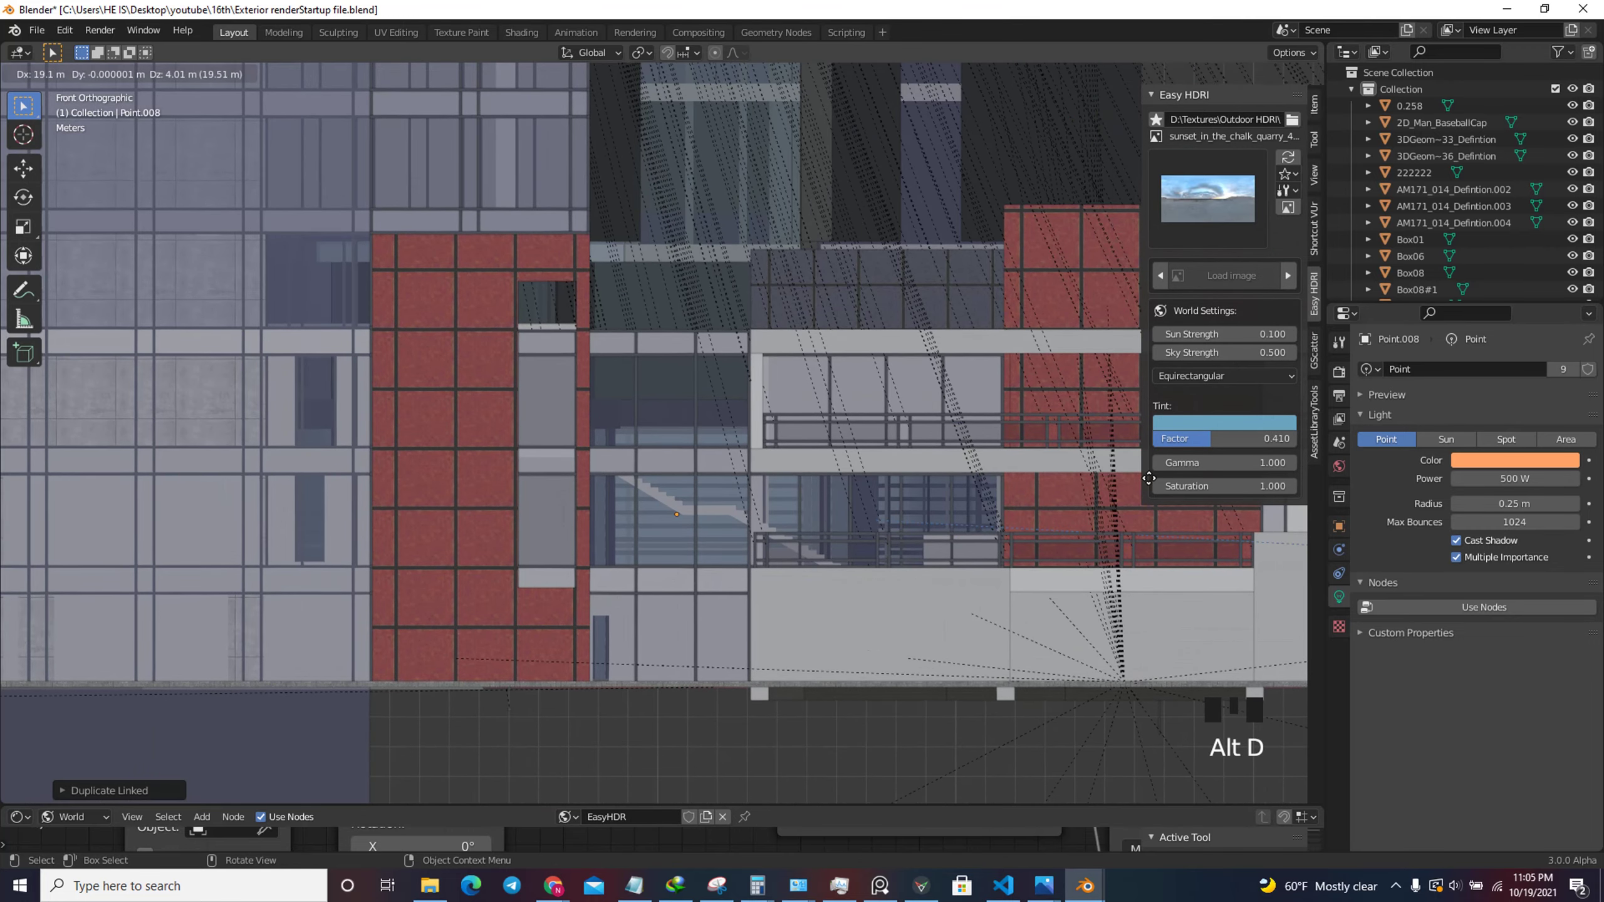
{"action": "scroll", "scroll_direction": "down", "scroll_amount": 3}
Using top and side views, place two more linked light copies inside the podium, up to Point.010.
{"action": "left_click", "coordinate": [1104, 137]}
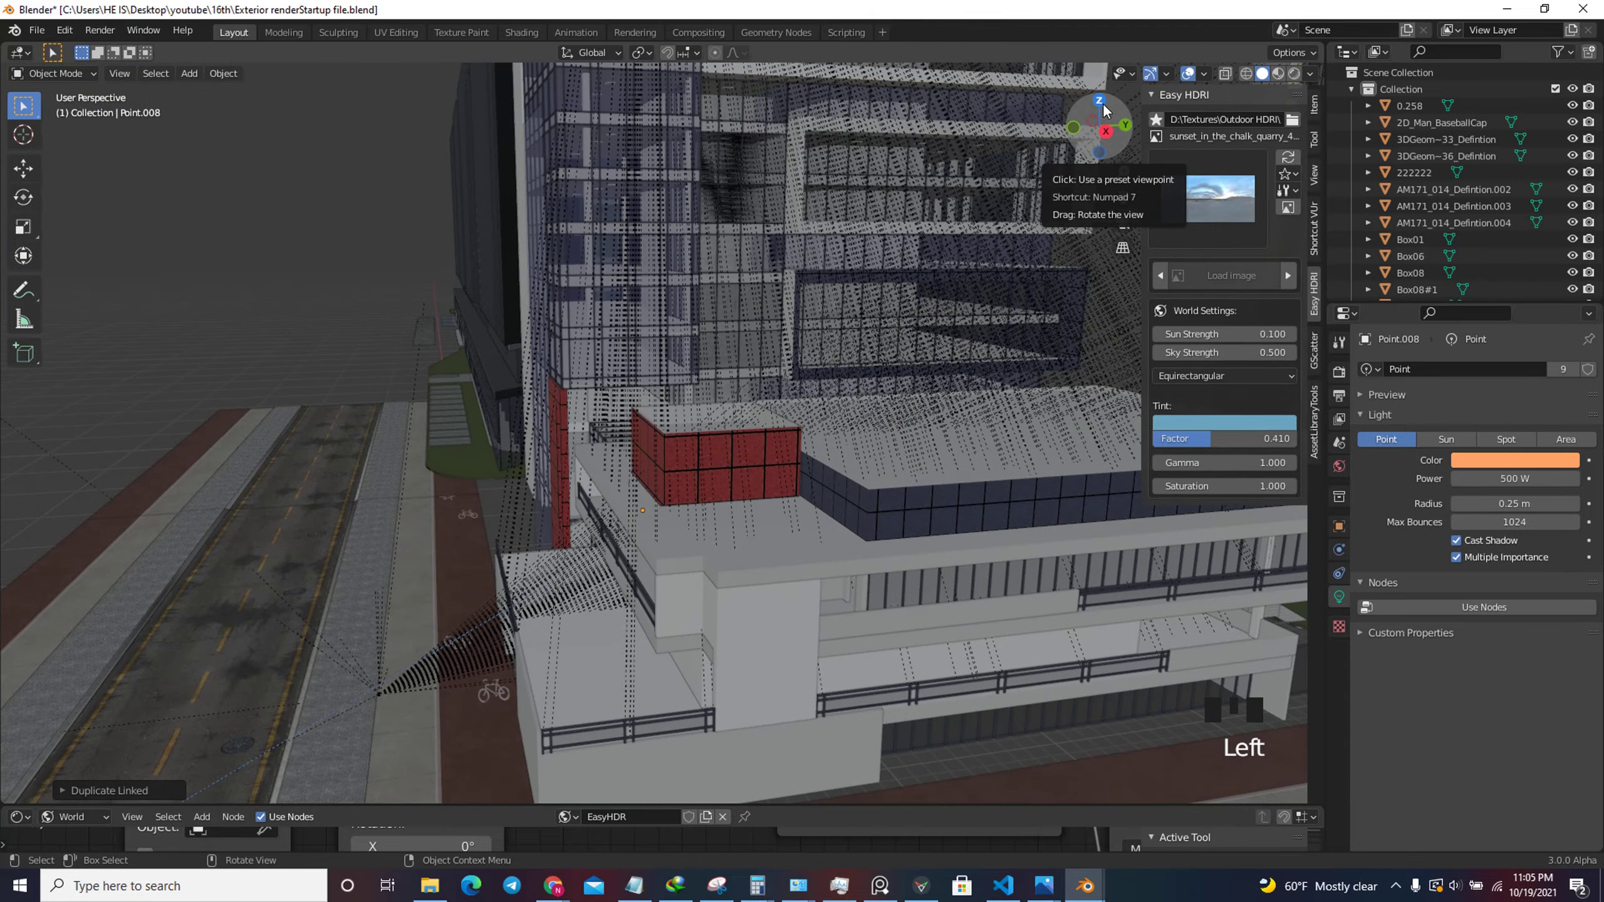
{"action": "left_click", "coordinate": [1108, 109]}
{"action": "scroll", "scroll_direction": "down", "scroll_amount": 3}
{"action": "scroll", "scroll_direction": "up", "scroll_amount": 3}
{"action": "key", "text": "alt+d"}
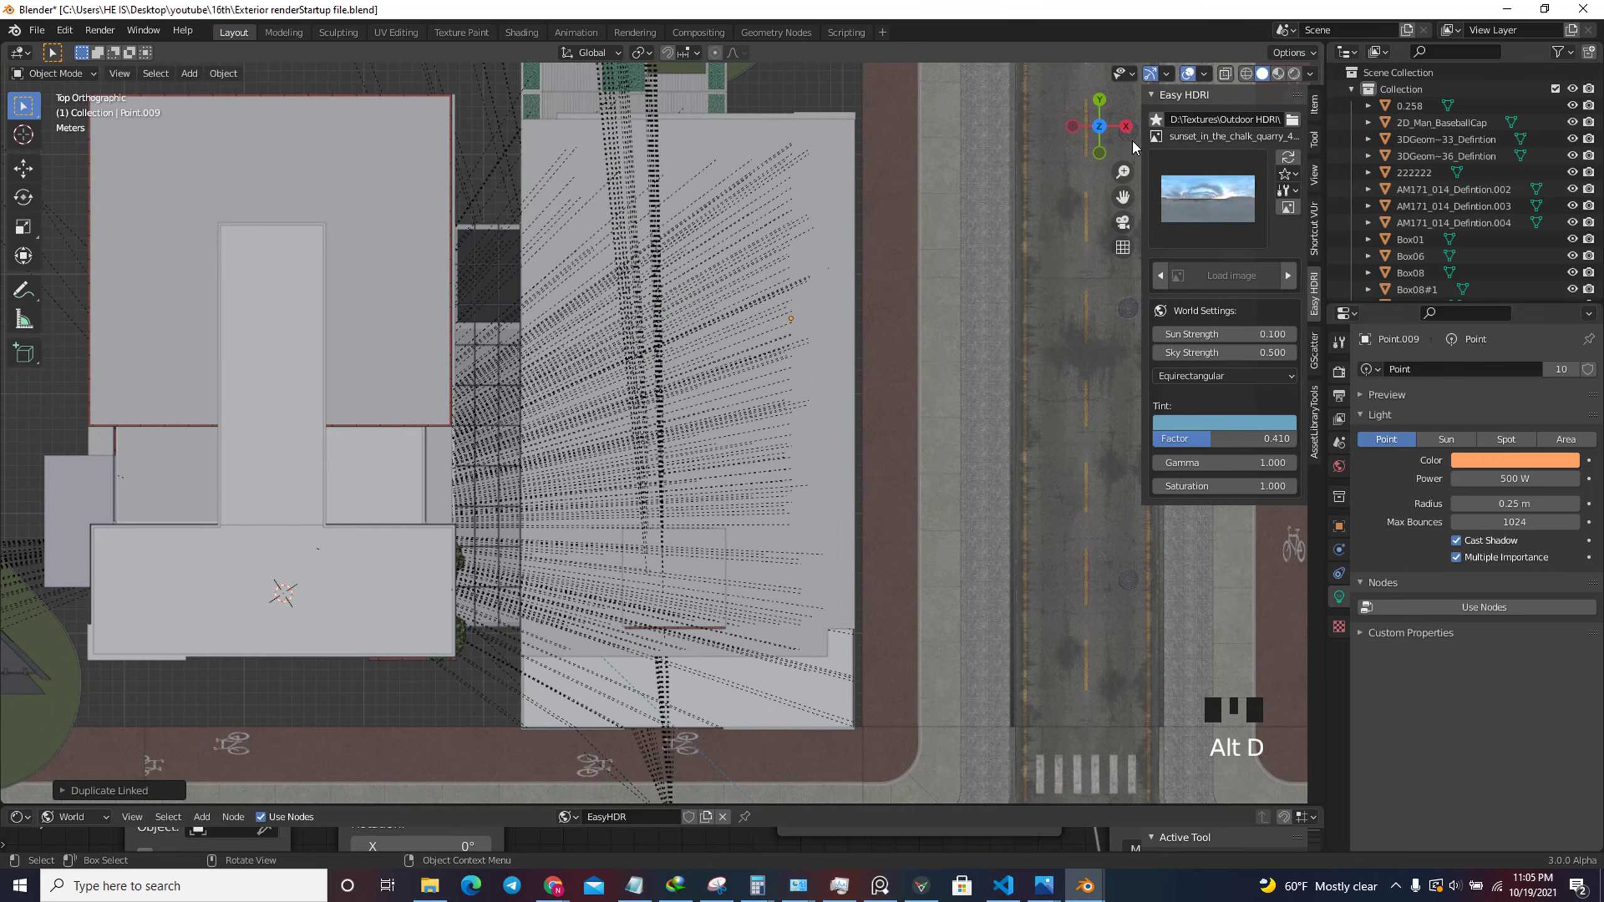
{"action": "left_click", "coordinate": [1138, 129]}
{"action": "scroll", "scroll_direction": "up", "scroll_amount": 3}
{"action": "key", "text": "g"}
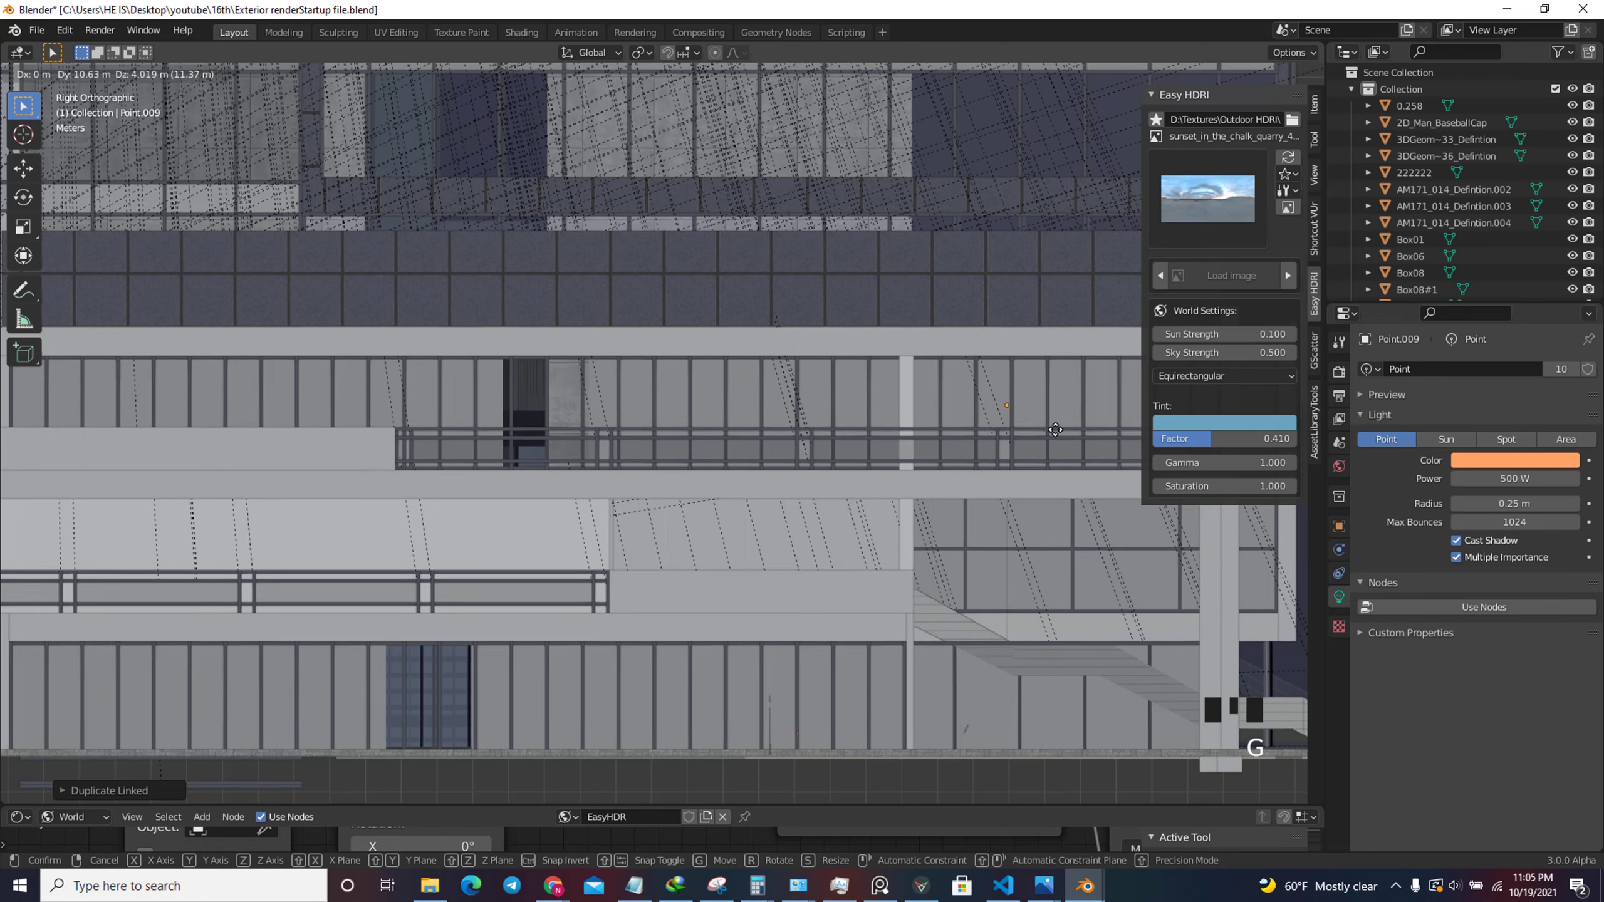
{"action": "scroll", "scroll_direction": "down", "scroll_amount": 3}
{"action": "scroll", "scroll_direction": "up", "scroll_amount": 3}
{"action": "key", "text": "alt+d"}
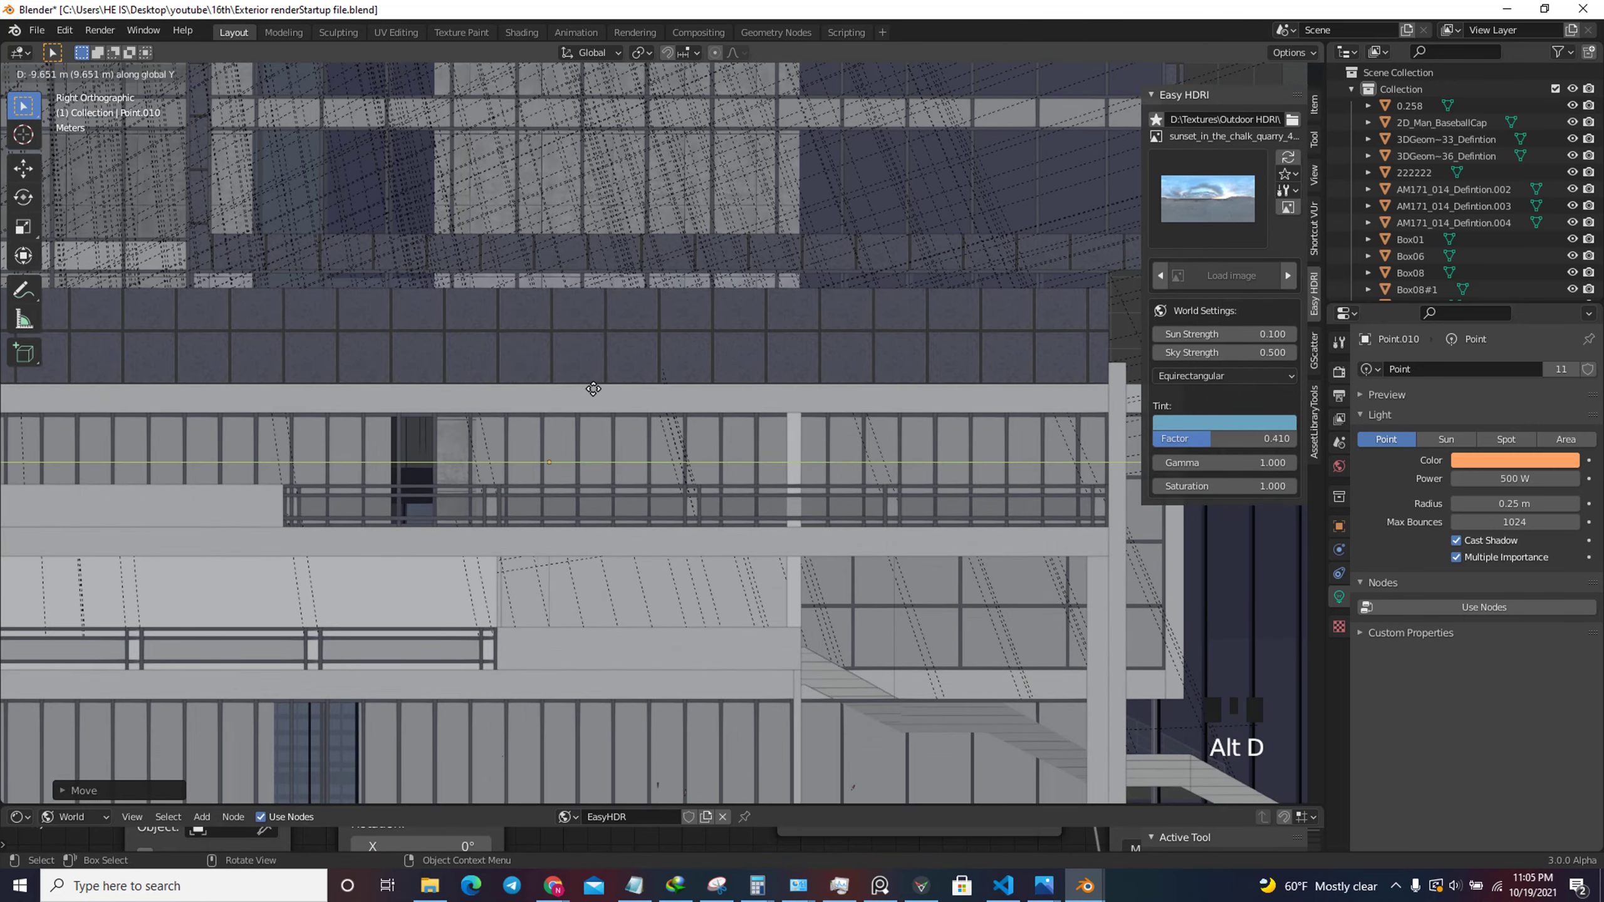
Orbit out from the podium to view the whole tower complex.
{"action": "scroll", "scroll_direction": "down", "scroll_amount": 3}
{"action": "left_click_drag", "start_coordinate": [1100, 138], "coordinate": [1152, 151]}
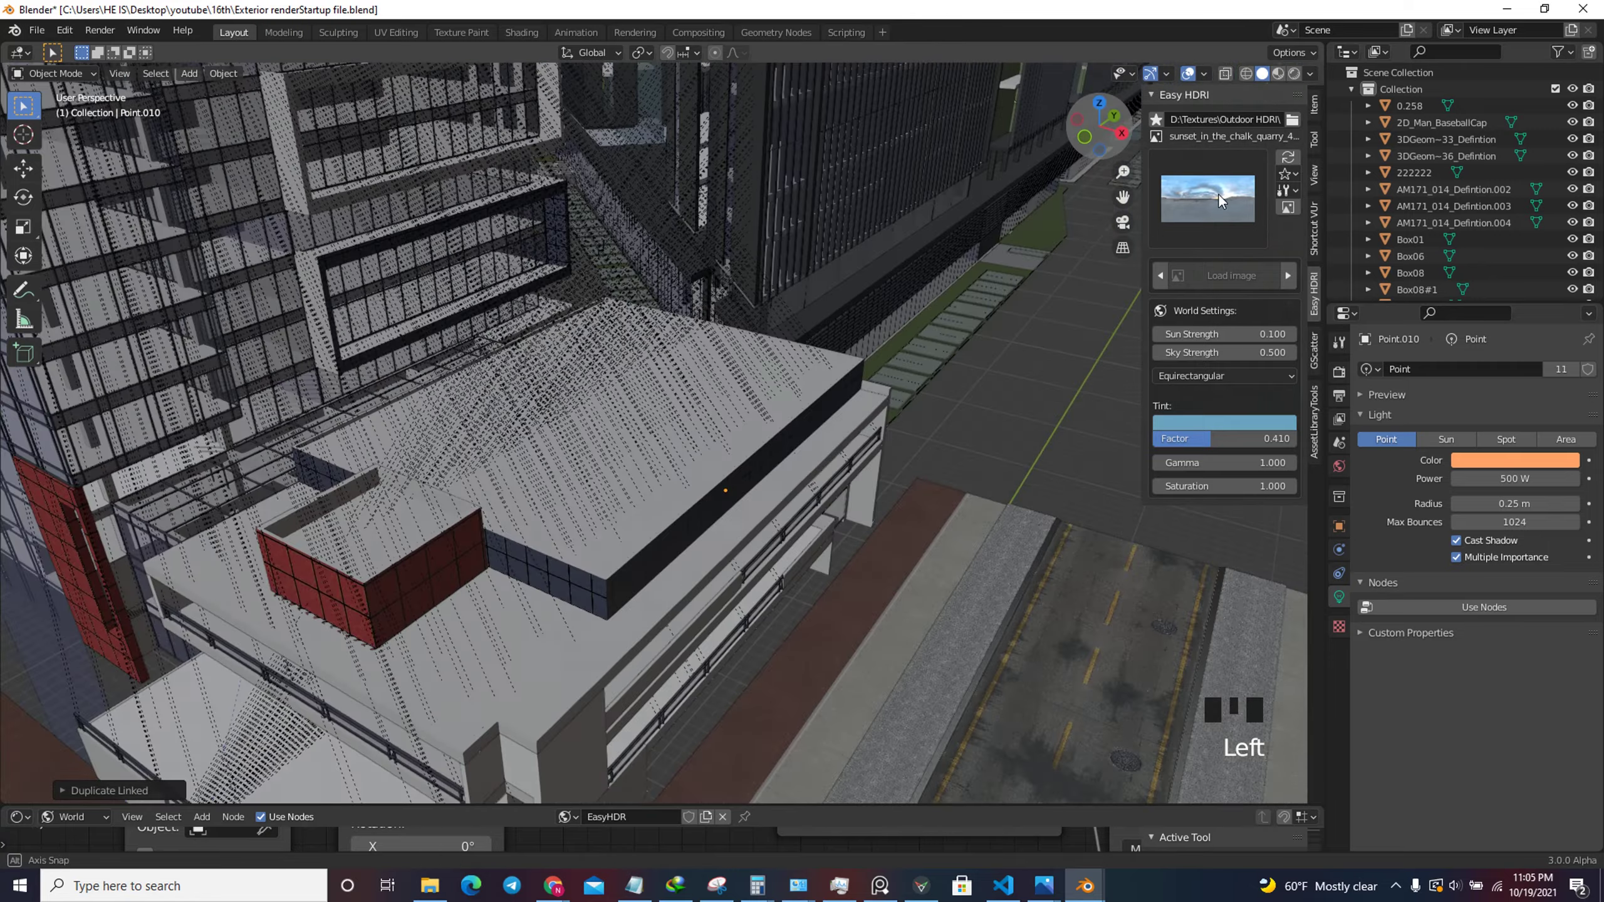
{"action": "scroll", "scroll_direction": "down", "scroll_amount": 3}
{"action": "left_click_drag", "start_coordinate": [1094, 146], "coordinate": [1080, 131]}
{"action": "scroll", "scroll_direction": "down", "scroll_amount": 3}
{"action": "scroll", "scroll_direction": "up", "scroll_amount": 3}
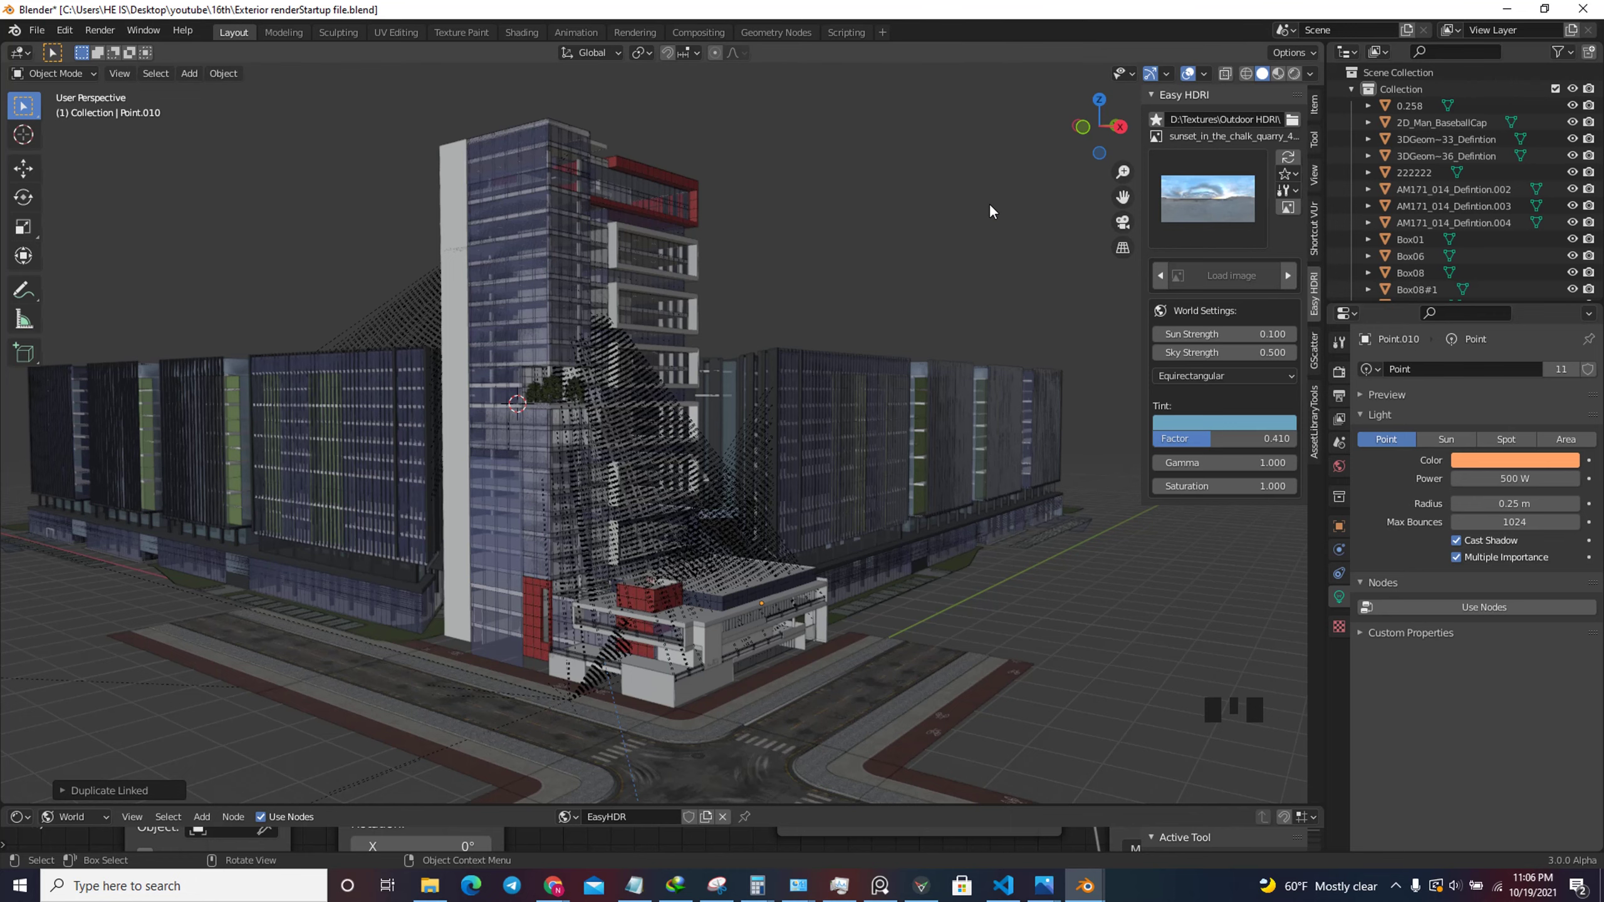
Look through the camera and preview the Cycles render of the warmly lit dusk tower.
{"action": "key", "text": "KP_0"}
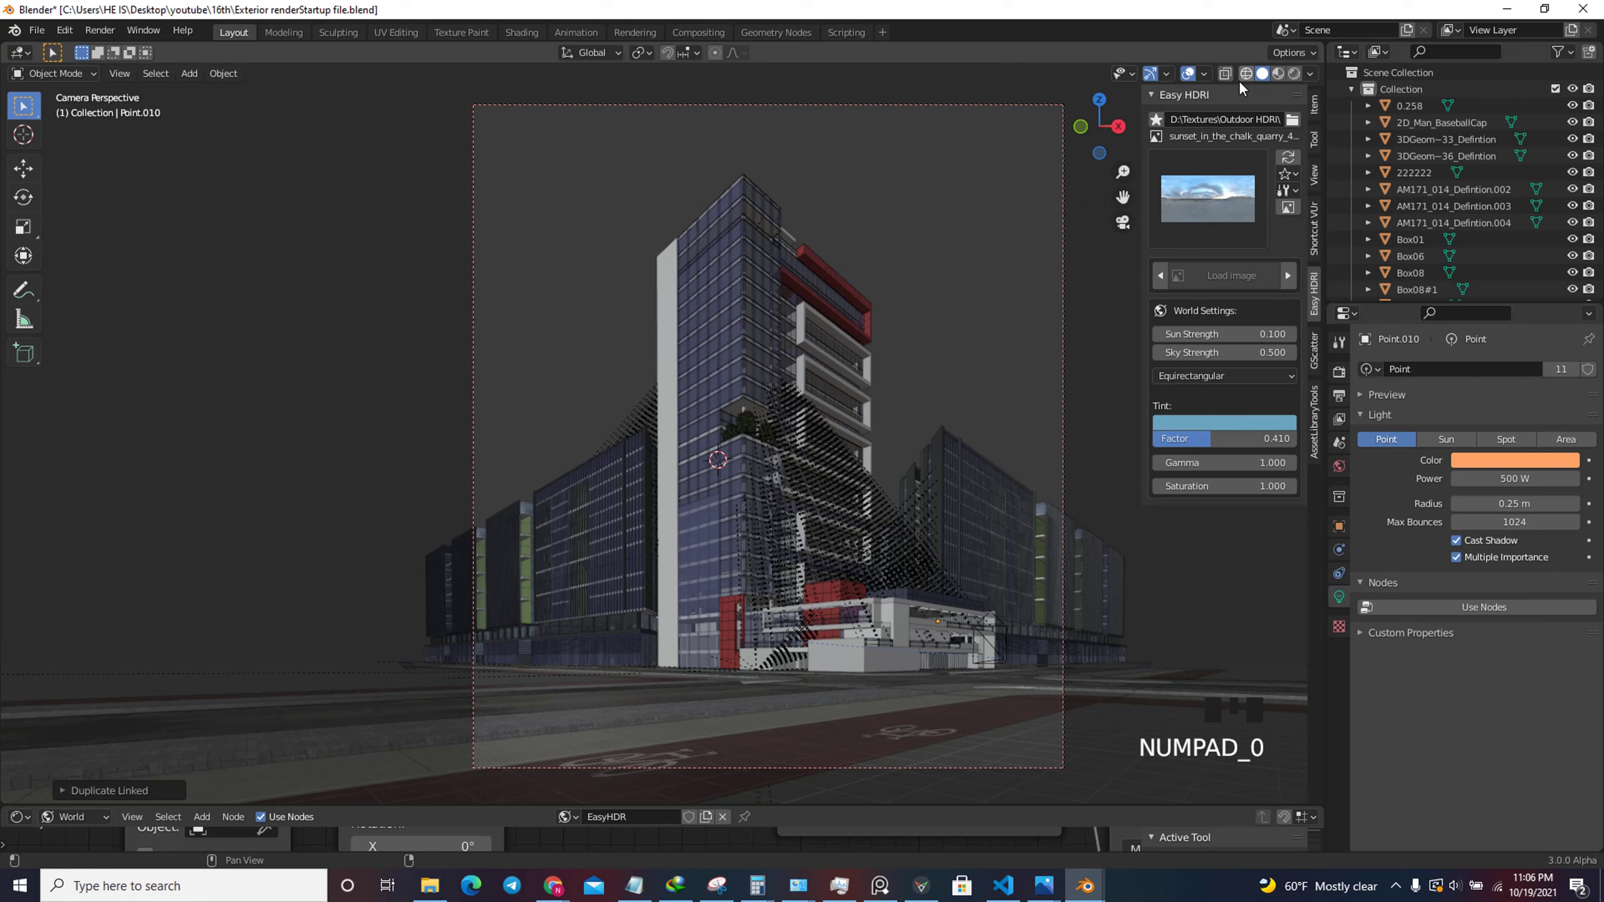
{"action": "left_click", "coordinate": [1301, 74]}
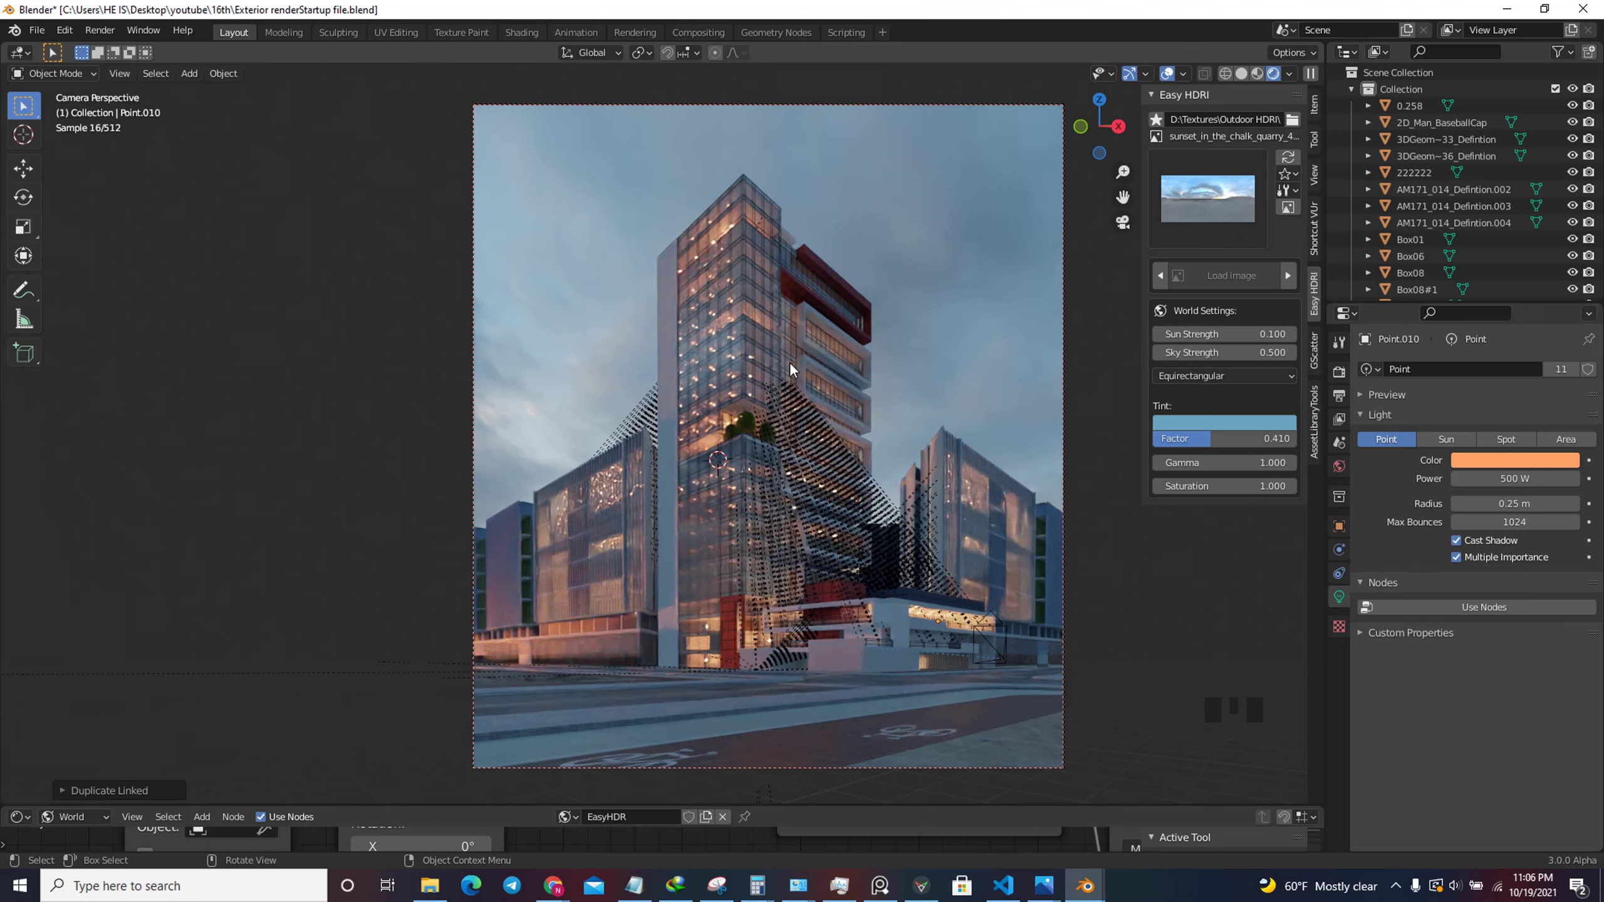
{"action": "left_click_drag", "start_coordinate": [1177, 83], "coordinate": [1255, 513]}
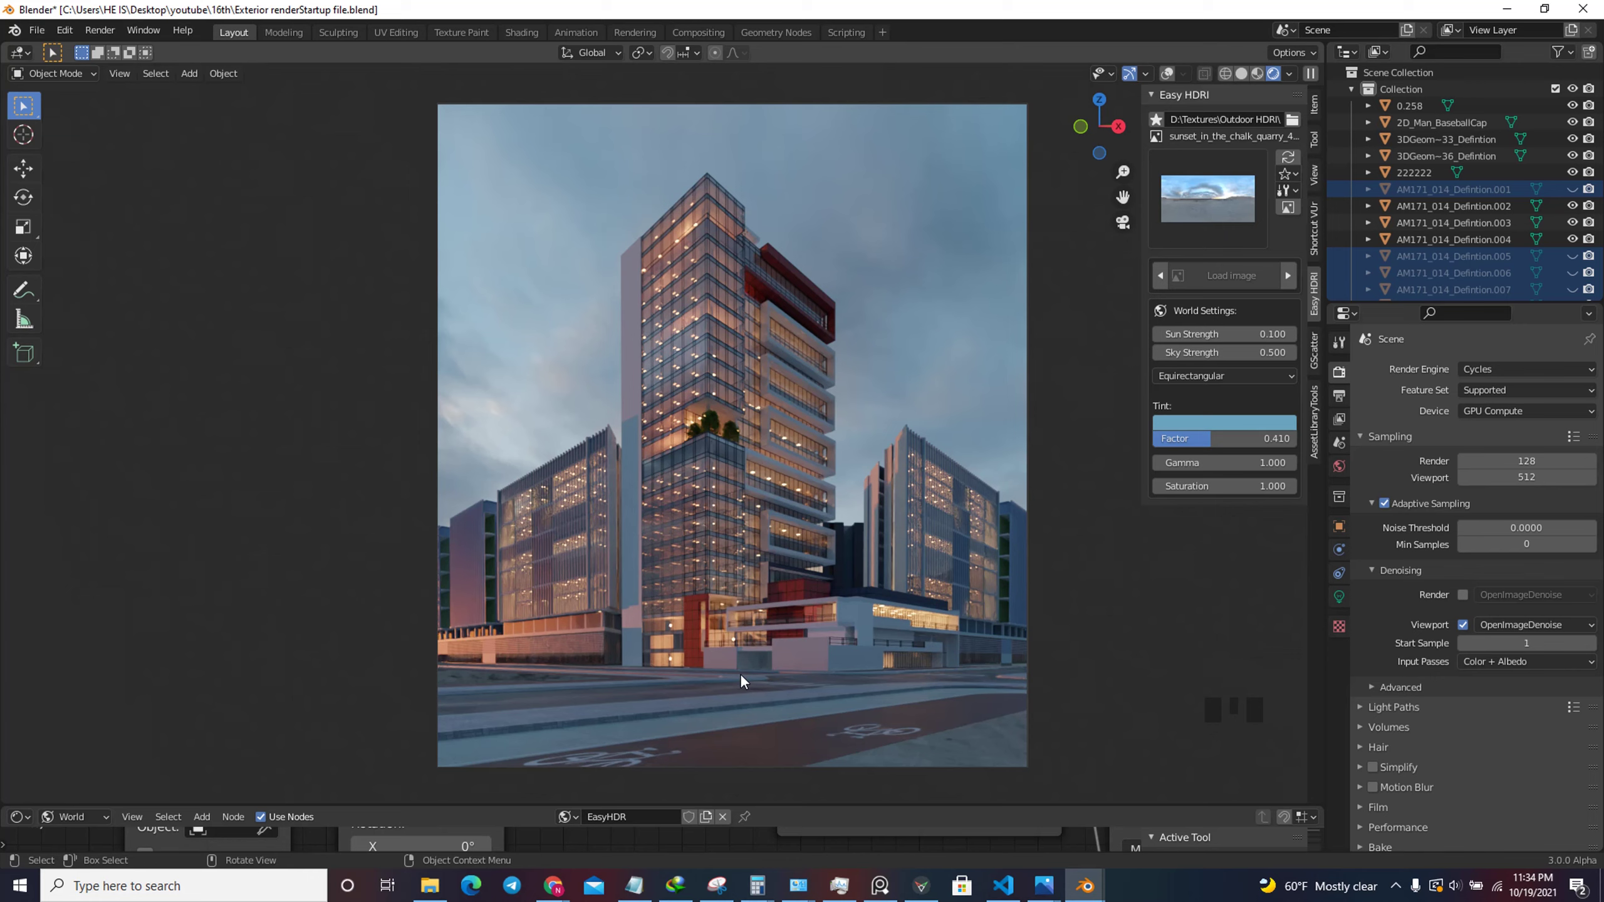
Back in Solid shading, unhide the street trees and select AM171_014_Defintion.001.
{"action": "left_click", "coordinate": [1247, 75]}
{"action": "scroll", "scroll_direction": "down", "scroll_amount": 3}
{"action": "scroll", "scroll_direction": "up", "scroll_amount": 3}
{"action": "key", "text": "alt+h"}
{"action": "scroll", "scroll_direction": "up", "scroll_amount": 3}
{"action": "scroll", "scroll_direction": "up", "scroll_amount": 3}
{"action": "left_click", "coordinate": [616, 395]}
{"action": "scroll", "scroll_direction": "up", "scroll_amount": 3}
Return to the camera view with the trees before the tower and show Scene properties for Camera.001.
{"action": "left_click", "coordinate": [1197, 77]}
{"action": "scroll", "scroll_direction": "down", "scroll_amount": 3}
{"action": "left_click_drag", "start_coordinate": [1119, 147], "coordinate": [1100, 117]}
{"action": "scroll", "scroll_direction": "down", "scroll_amount": 3}
{"action": "scroll", "scroll_direction": "up", "scroll_amount": 3}
{"action": "key", "text": "KP_0"}
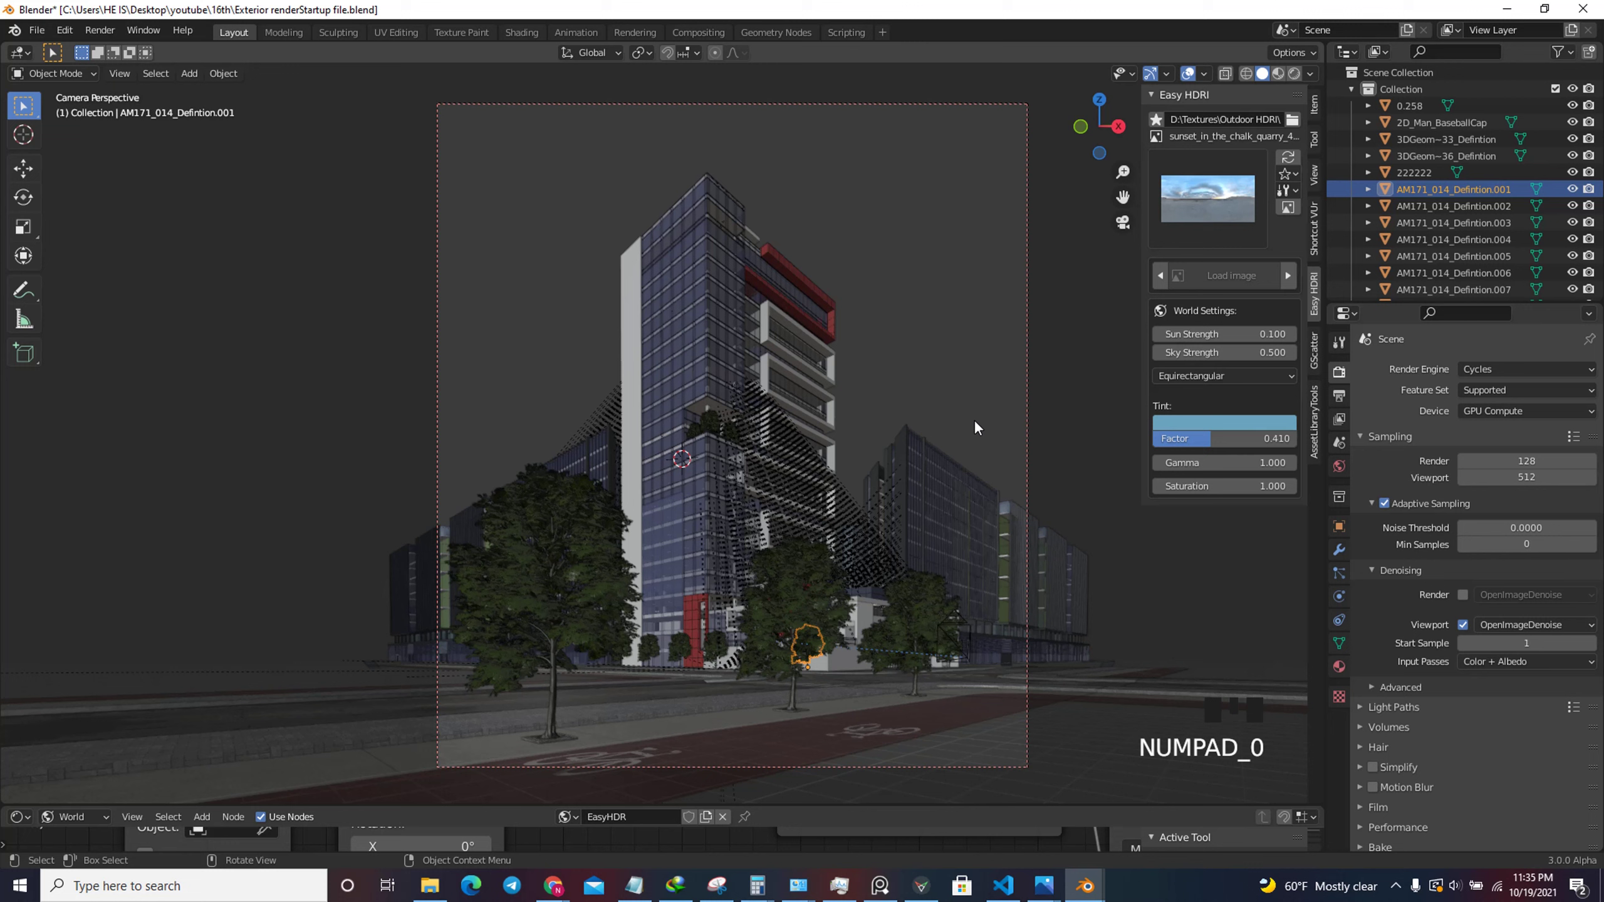
{"action": "left_click", "coordinate": [1348, 449]}
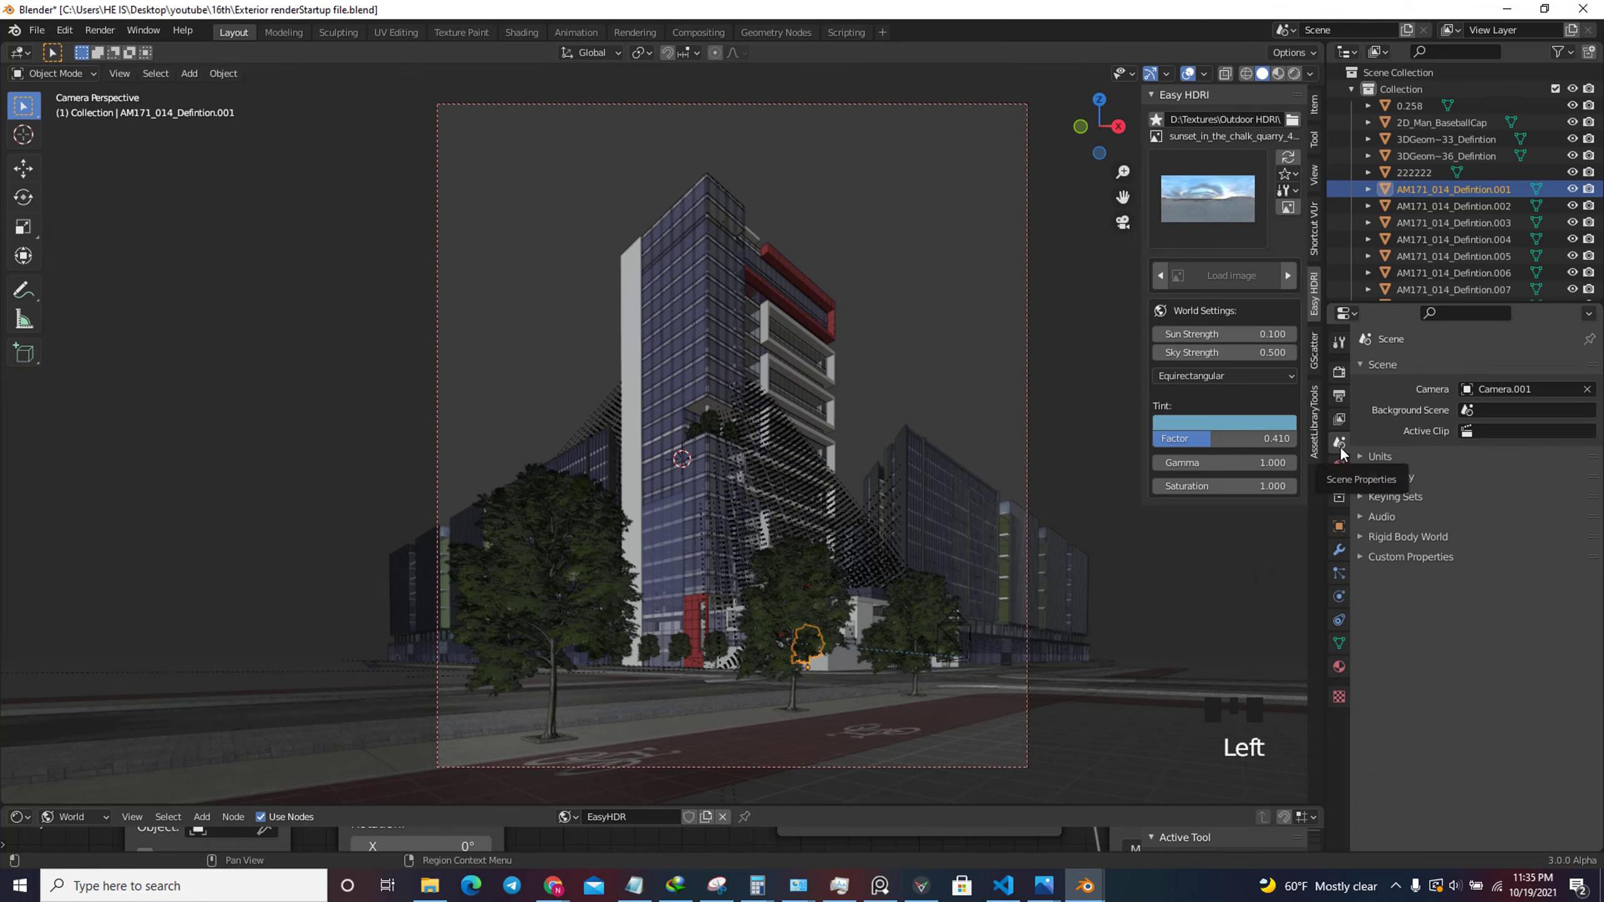
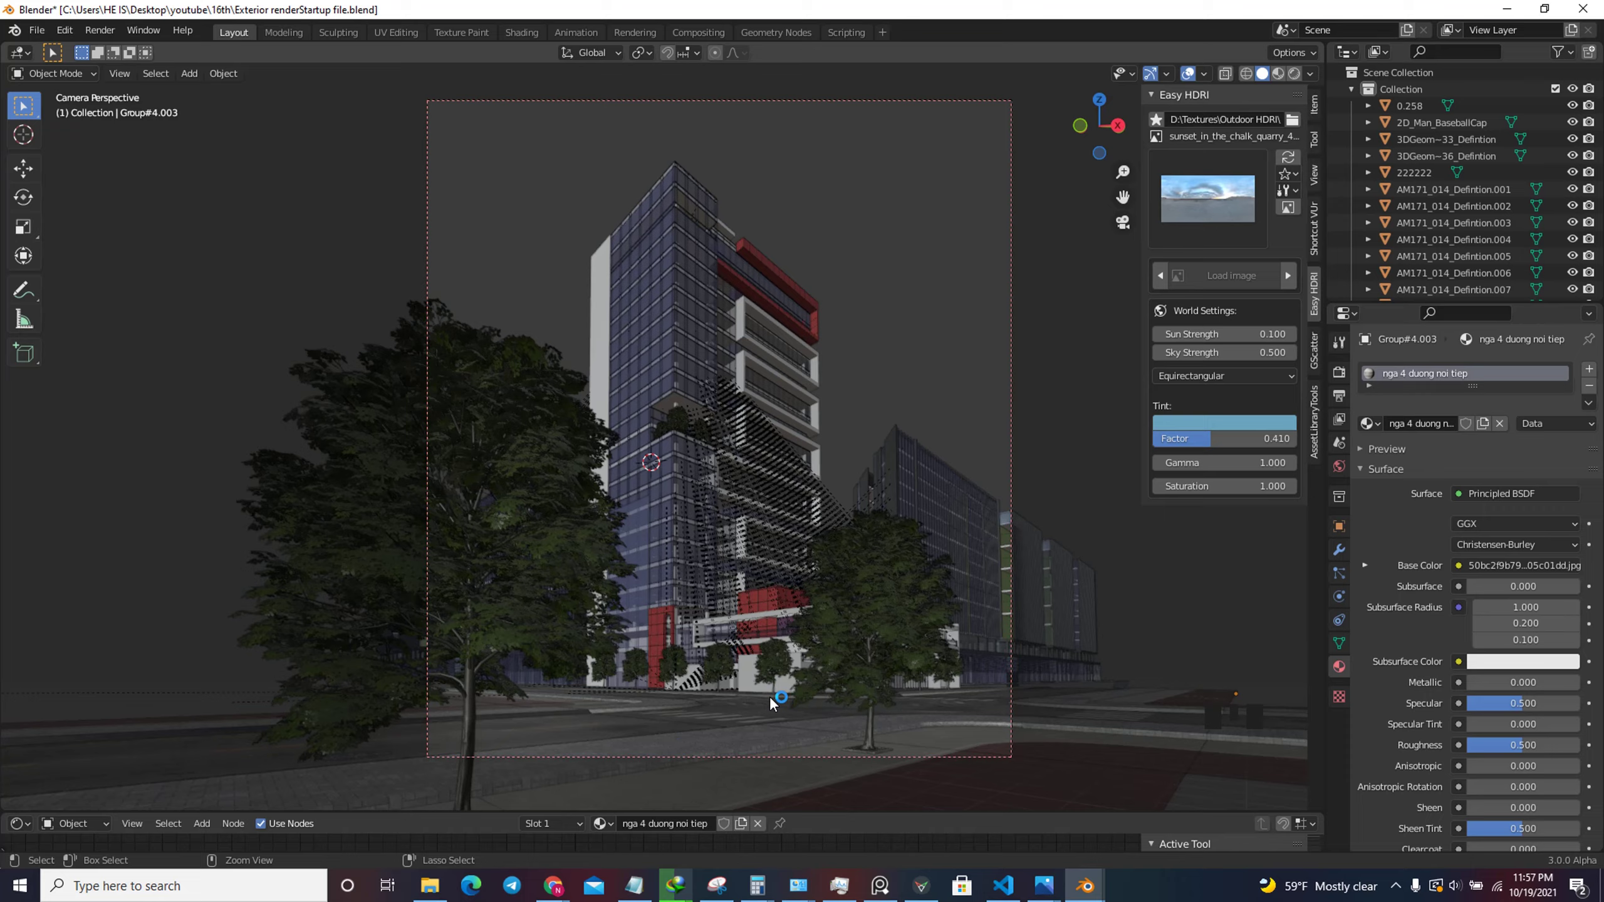
Paste the copied cars into the scene at the street intersection below the tower.
{"action": "key", "text": "ctrl+v"}
{"action": "left_click_drag", "start_coordinate": [942, 237], "coordinate": [1005, 165]}
{"action": "middle_click", "coordinate": [1109, 163]}
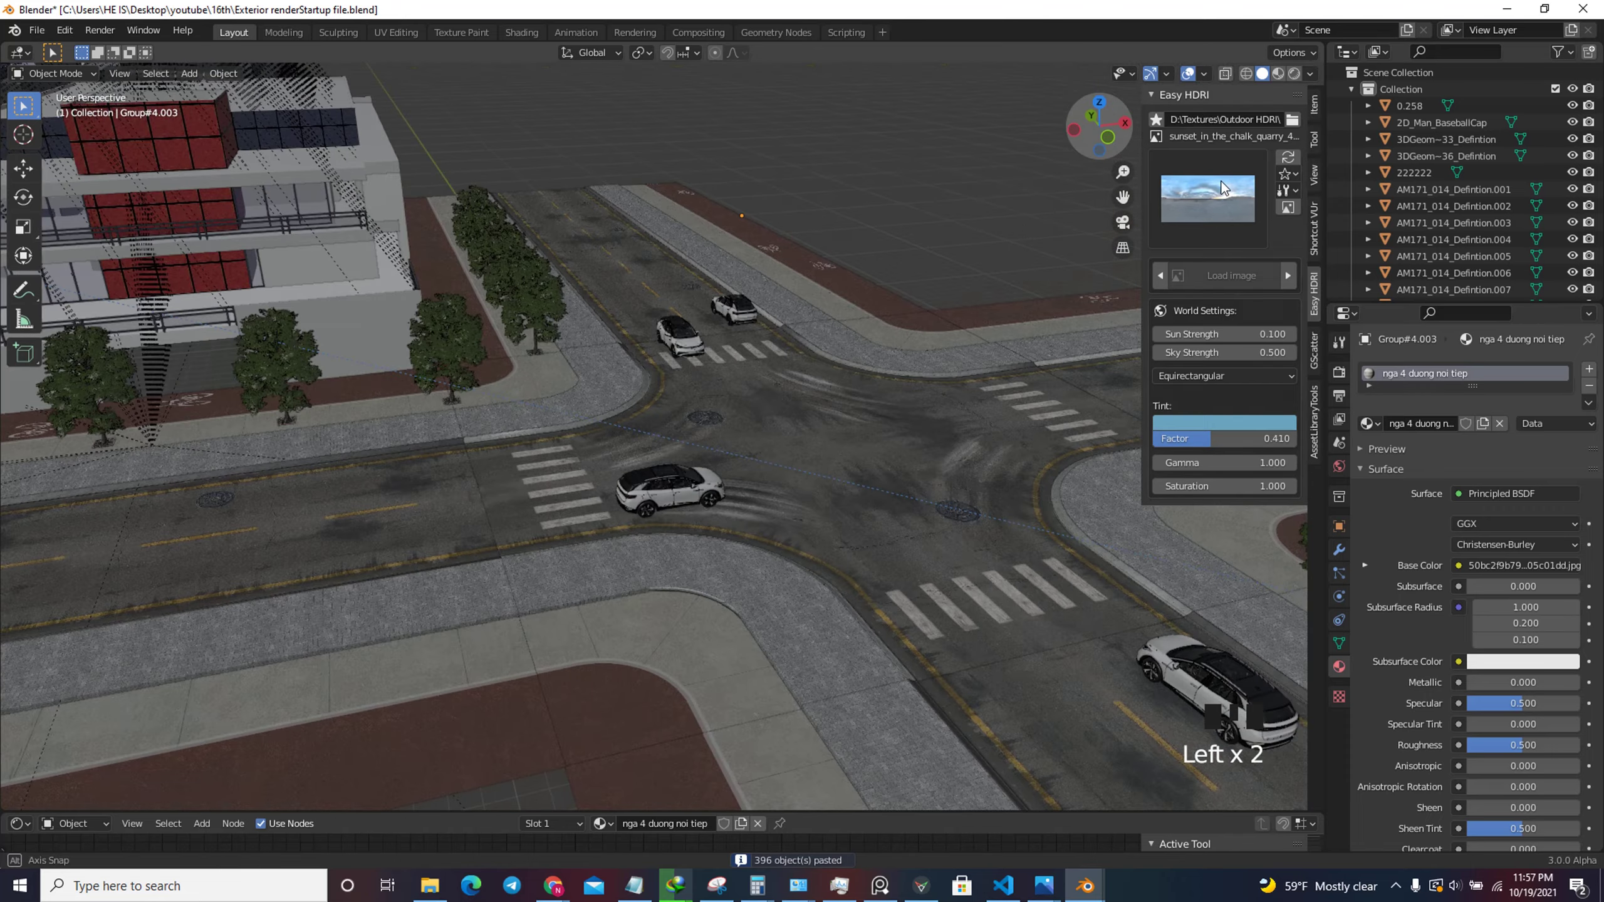
{"action": "scroll", "scroll_direction": "down", "scroll_amount": 3}
{"action": "scroll", "scroll_direction": "up", "scroll_amount": 3}
{"action": "left_click", "coordinate": [1283, 79]}
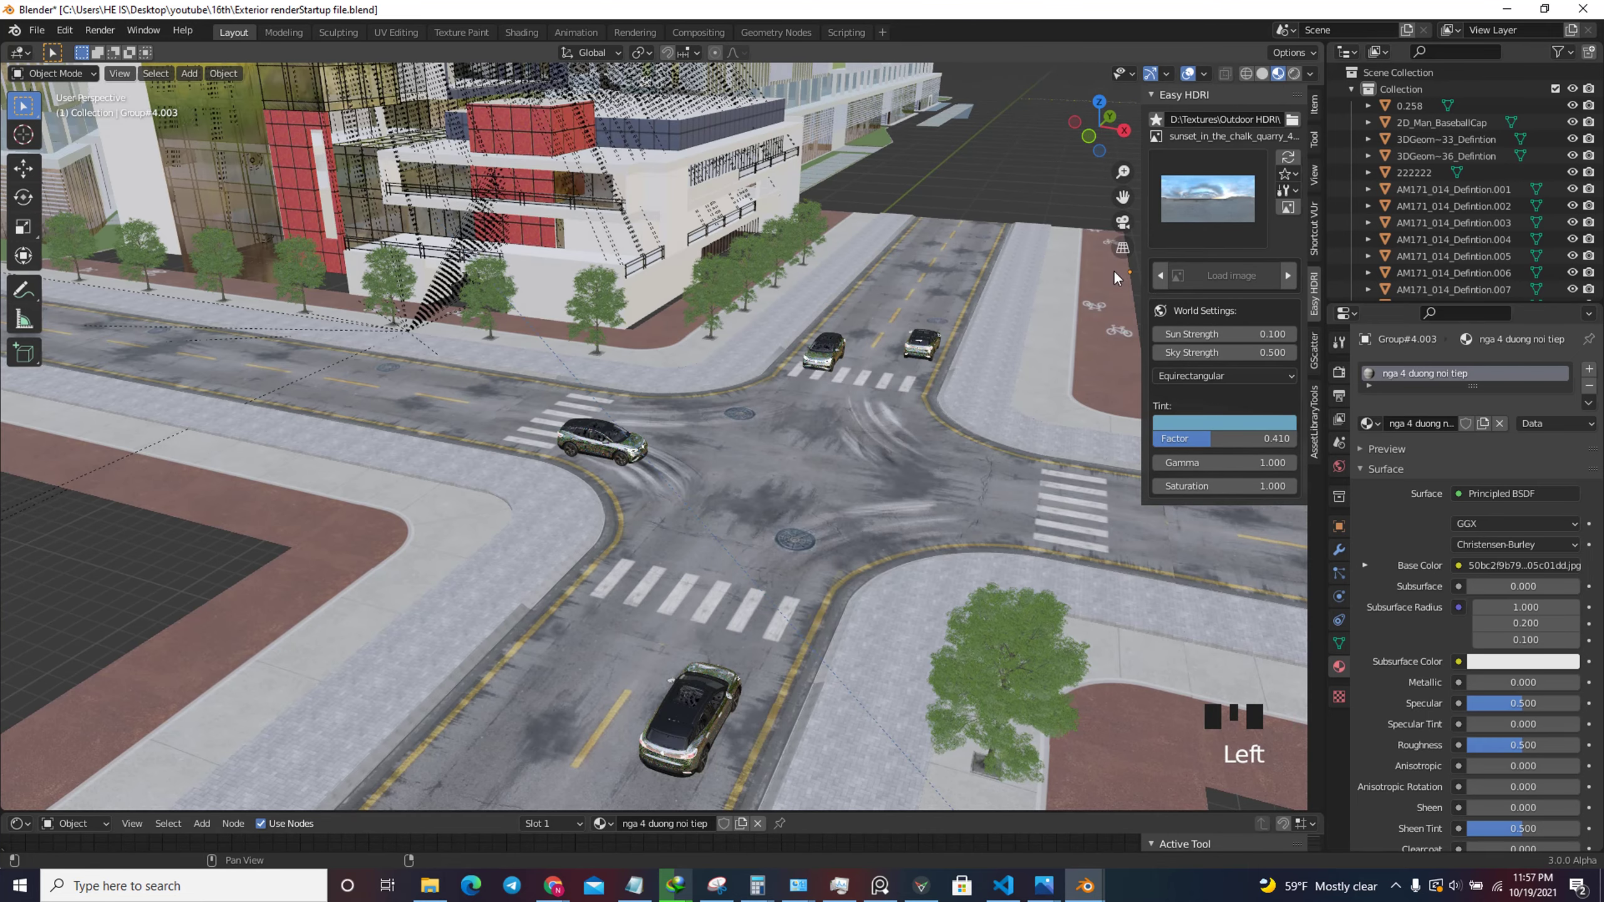
Select the foreground Volkswagen ID.4 car with its Body.004 material.
{"action": "scroll", "scroll_direction": "up", "scroll_amount": 3}
{"action": "scroll", "scroll_direction": "down", "scroll_amount": 3}
{"action": "scroll", "scroll_direction": "up", "scroll_amount": 3}
{"action": "left_click", "coordinate": [712, 667]}
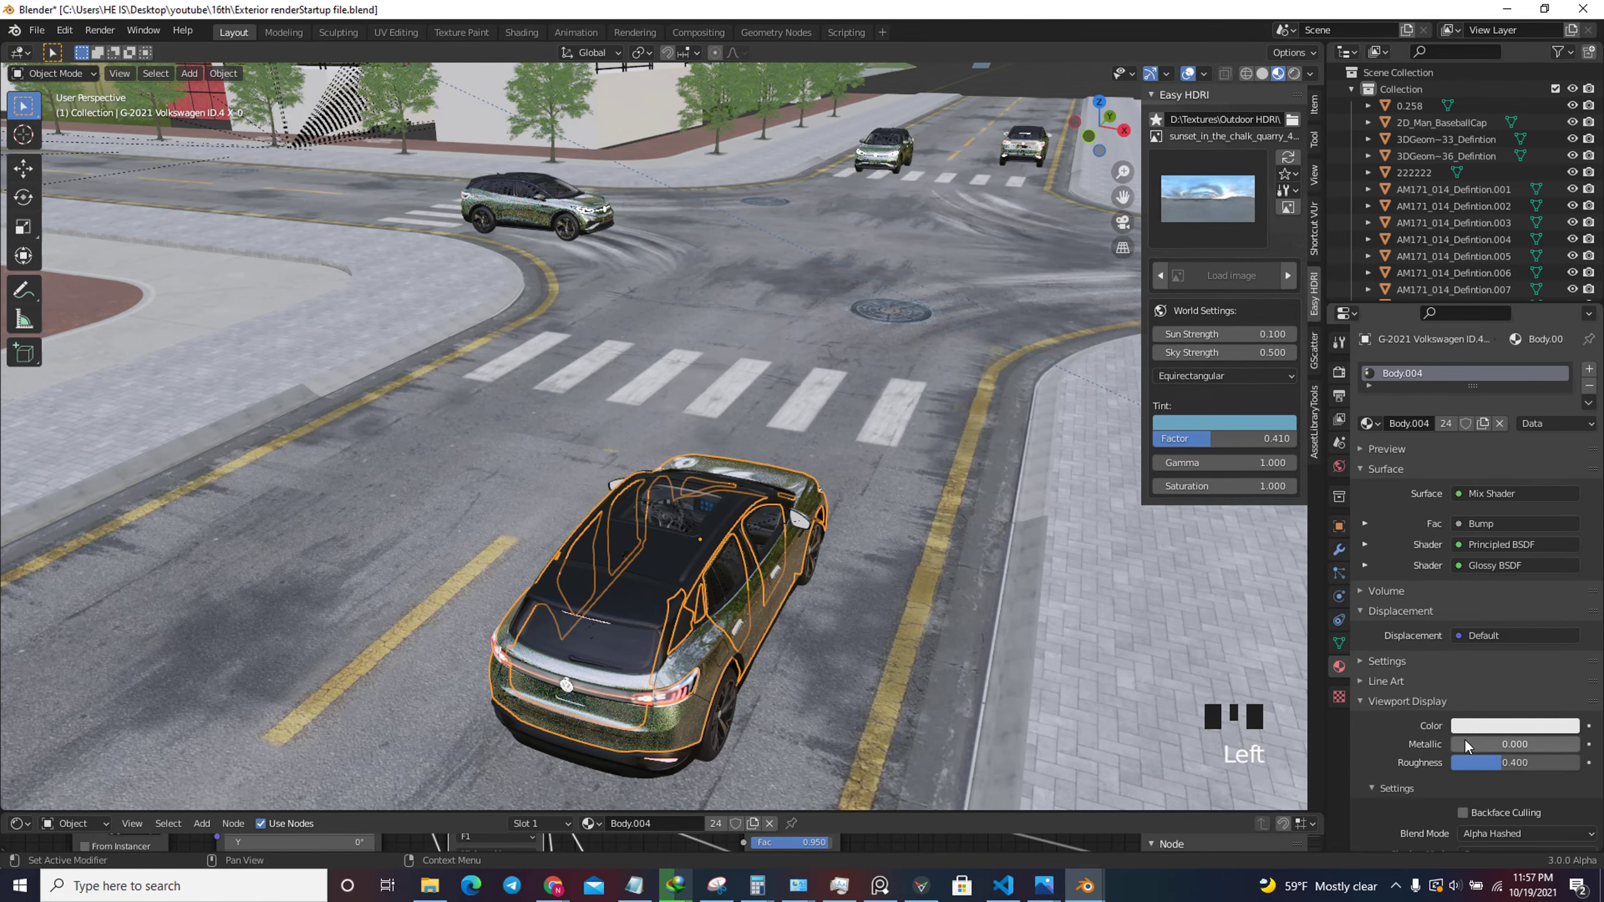